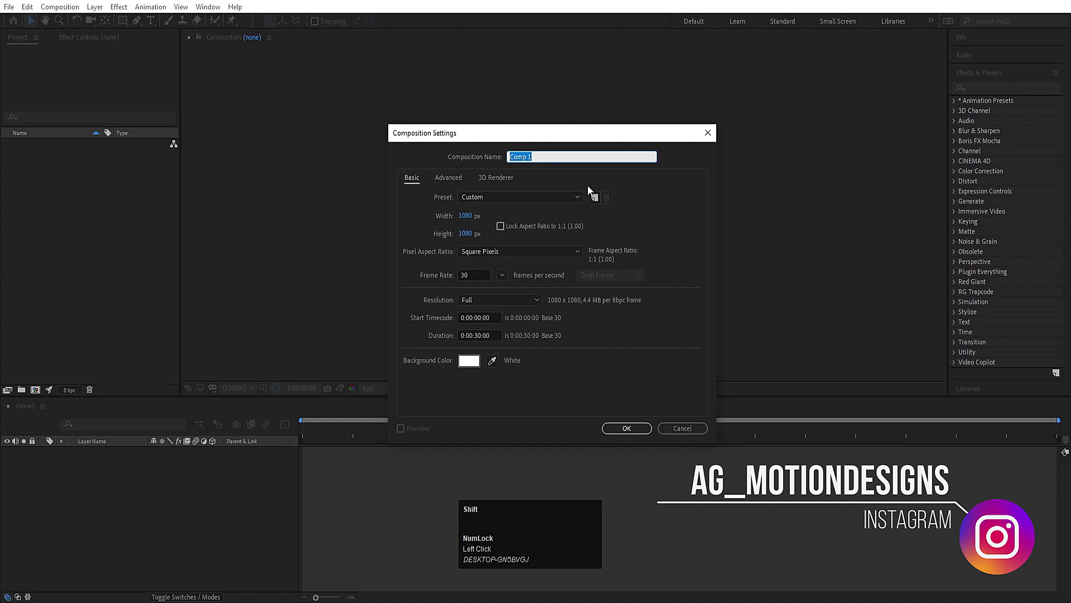
Name the new 1080×1080, 30 fps composition 'Main Animation' and create it
text(ain)
key(space)
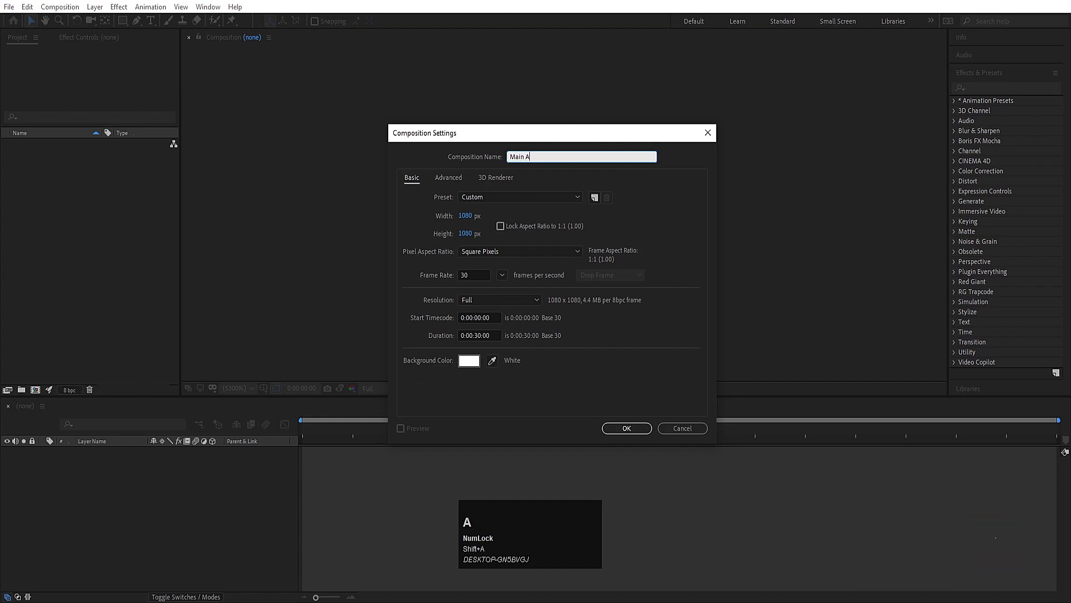
text(nimation)
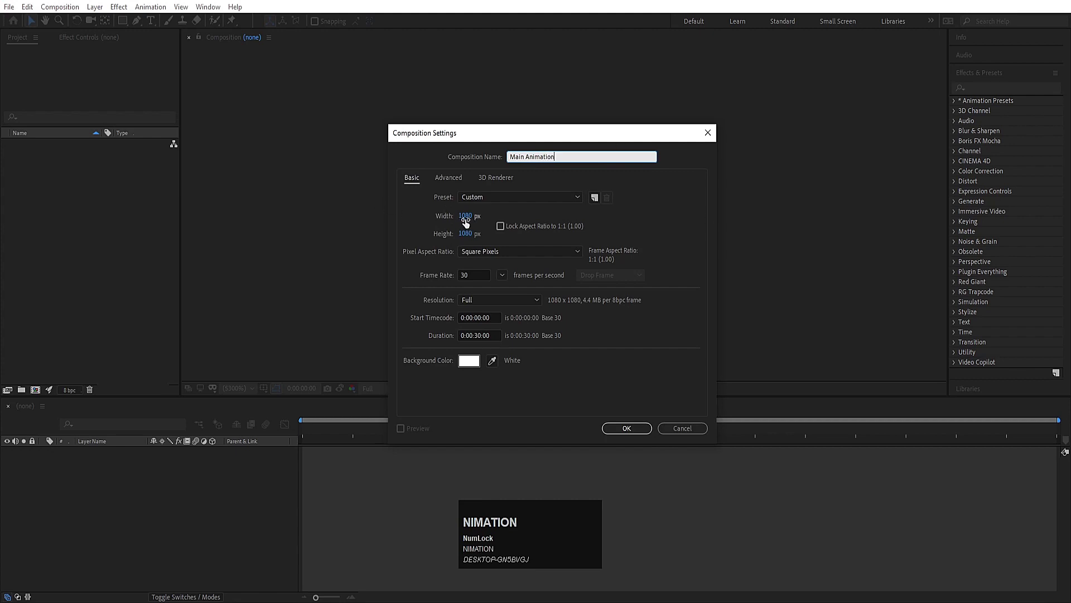
click(474, 223)
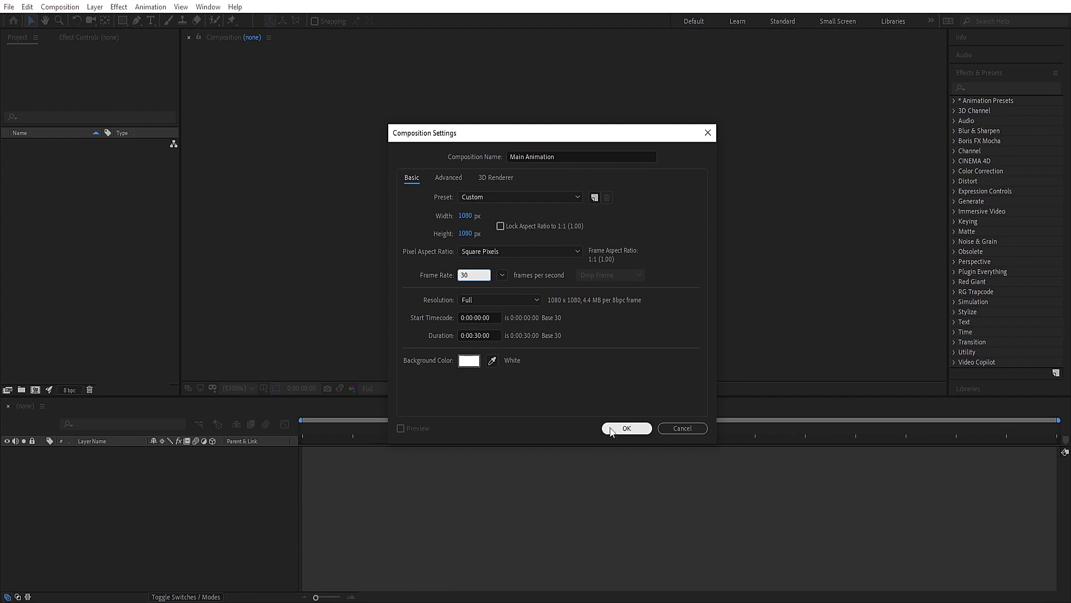
click(615, 431)
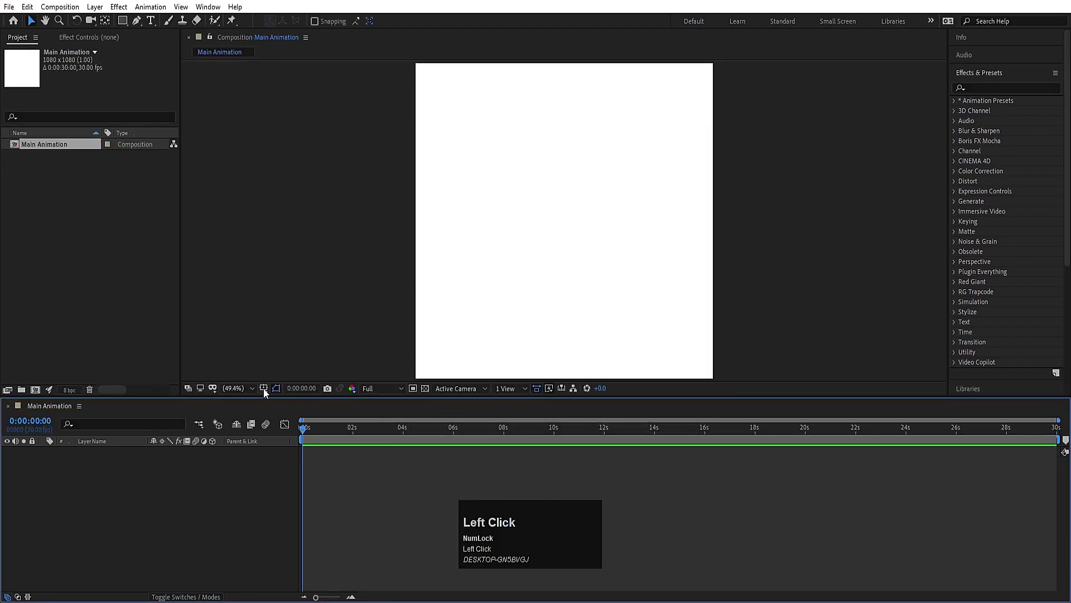
Show the title/action safe margins over the composition
click(268, 392)
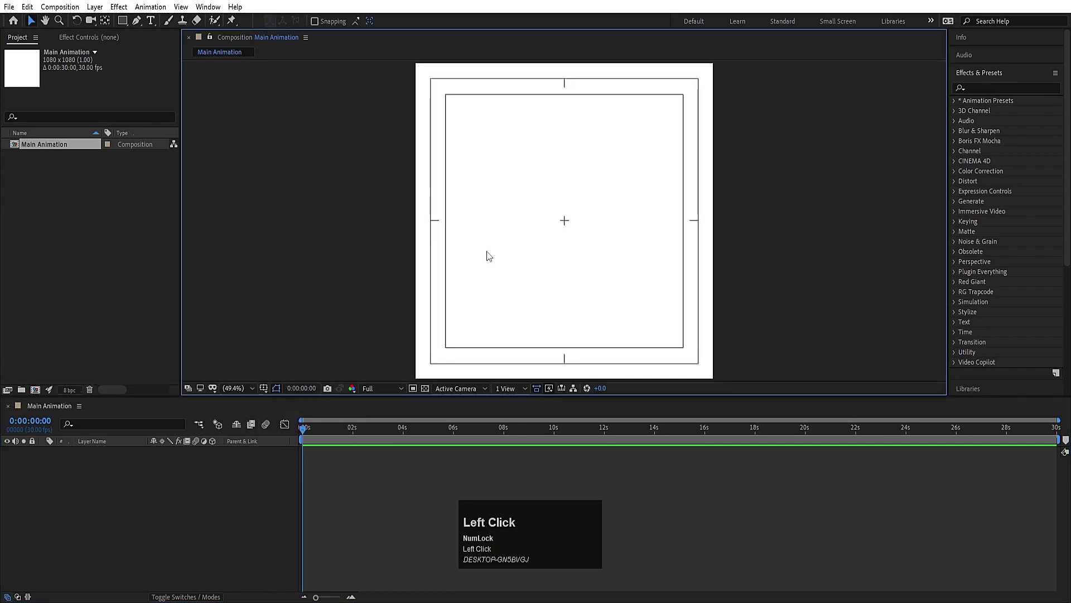
click(187, 294)
Create a second composition named 'circle' with Ctrl+N
key(ctrl+n)
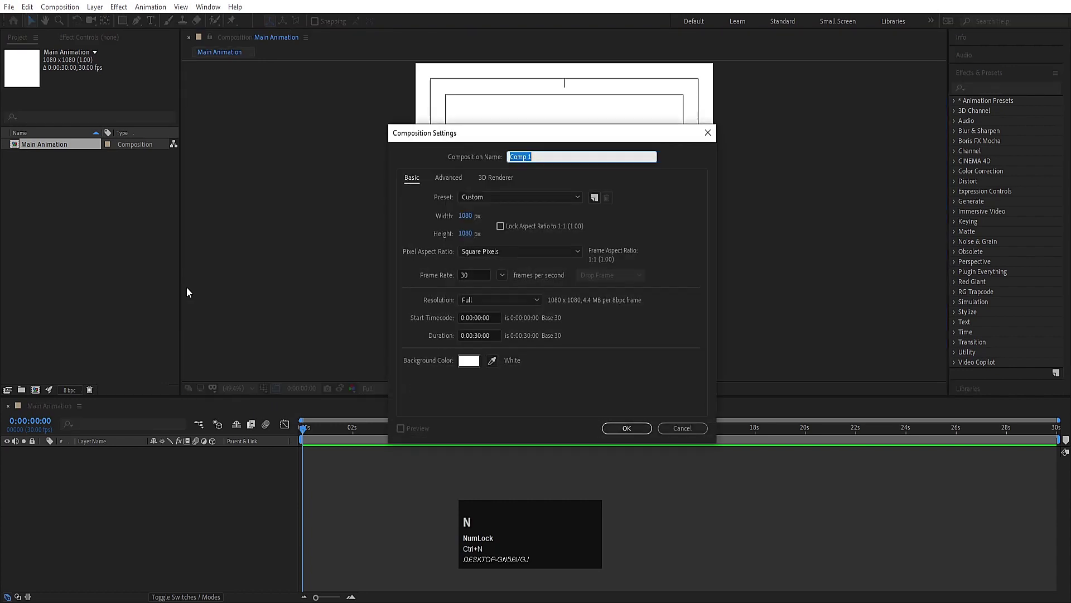
text(circle)
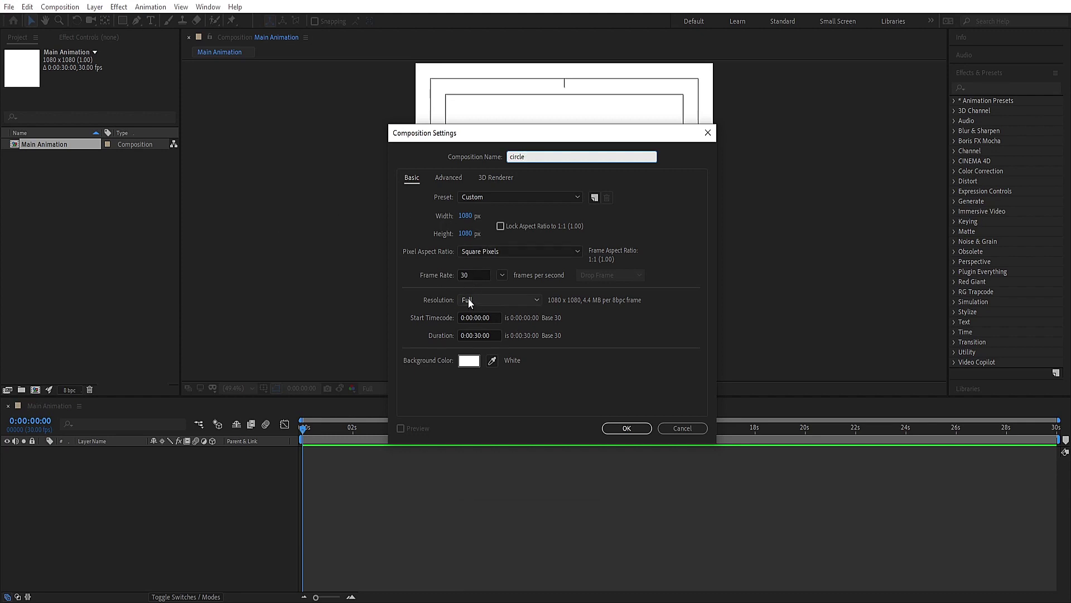
key(Return)
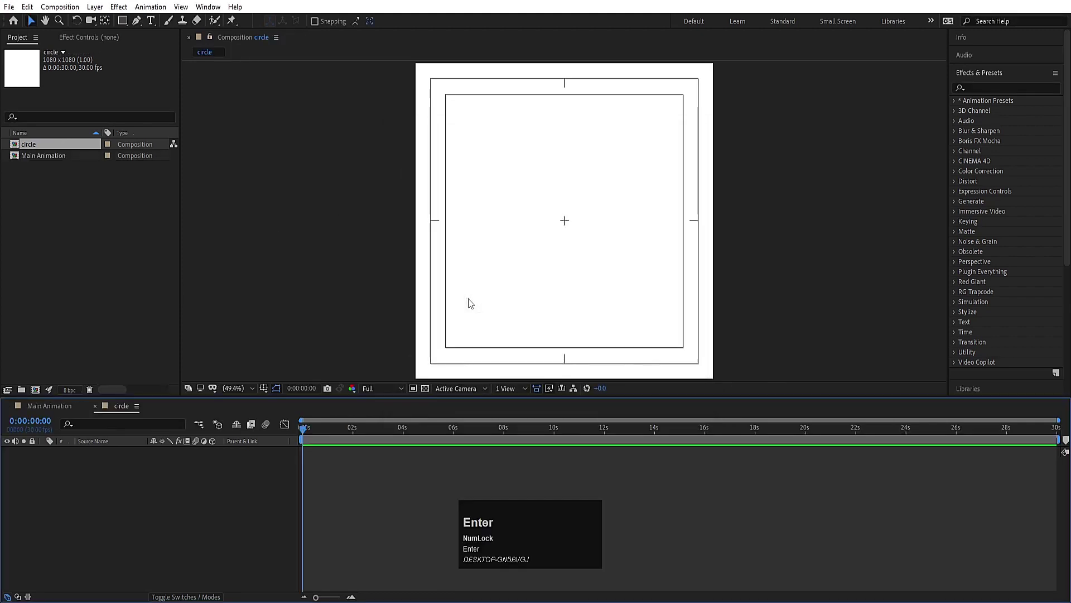
Choose the Ellipse tool with a white fill colour
drag(127, 25, 179, 48)
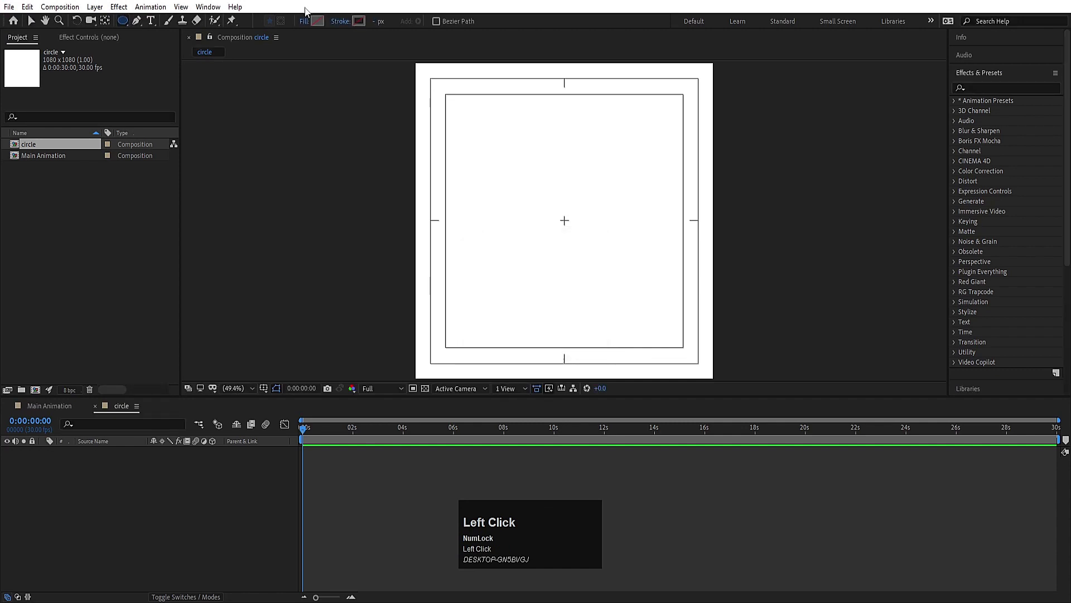
click(318, 23)
key(Return)
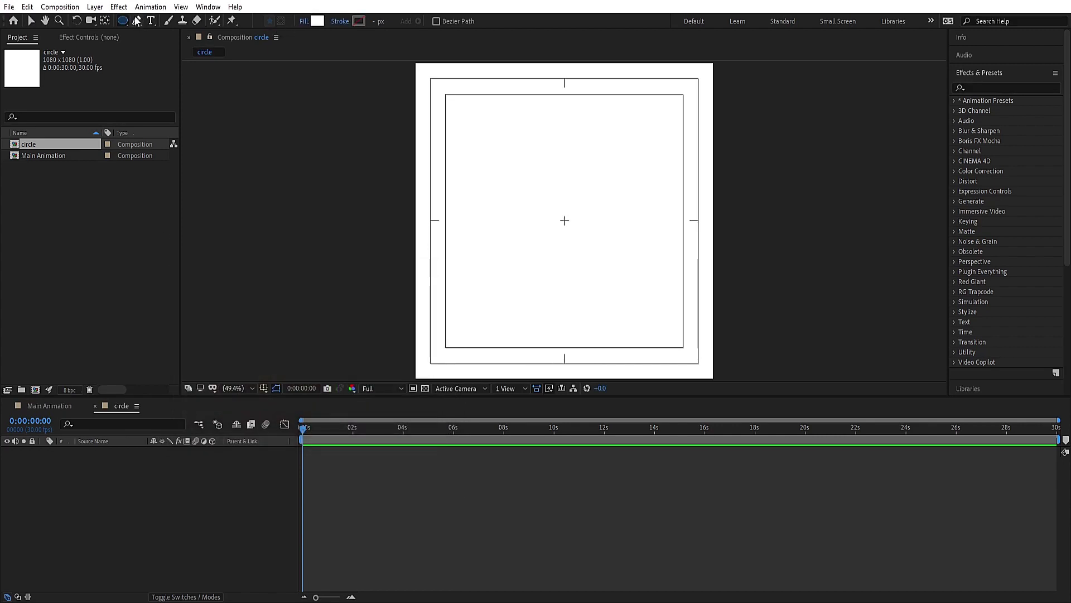
Add a comp-sized ellipse and shade it with a 4-Color Gradient in greys
click(129, 25)
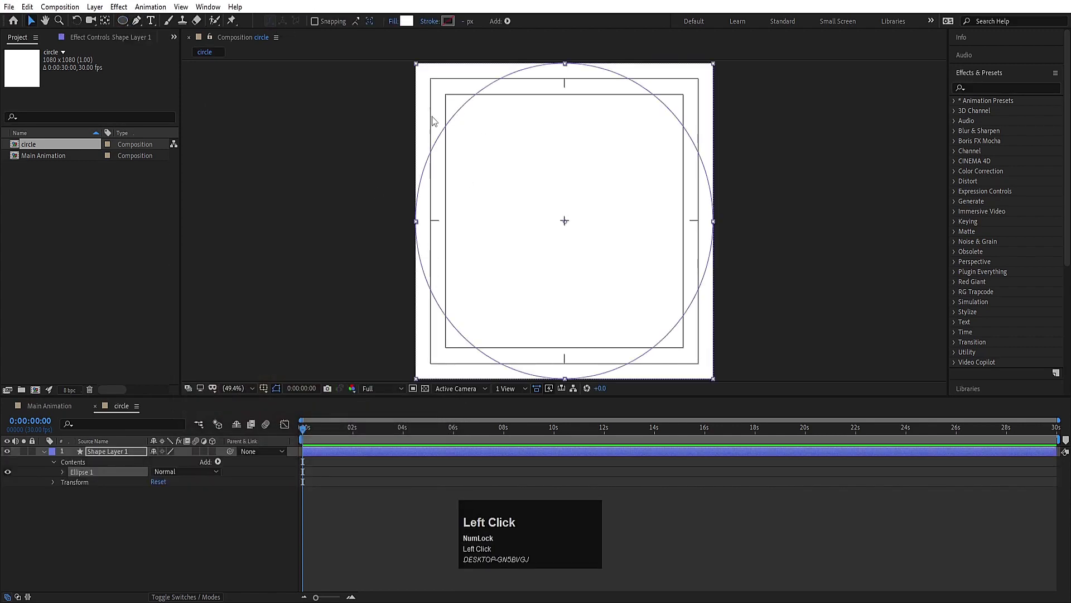
click(45, 457)
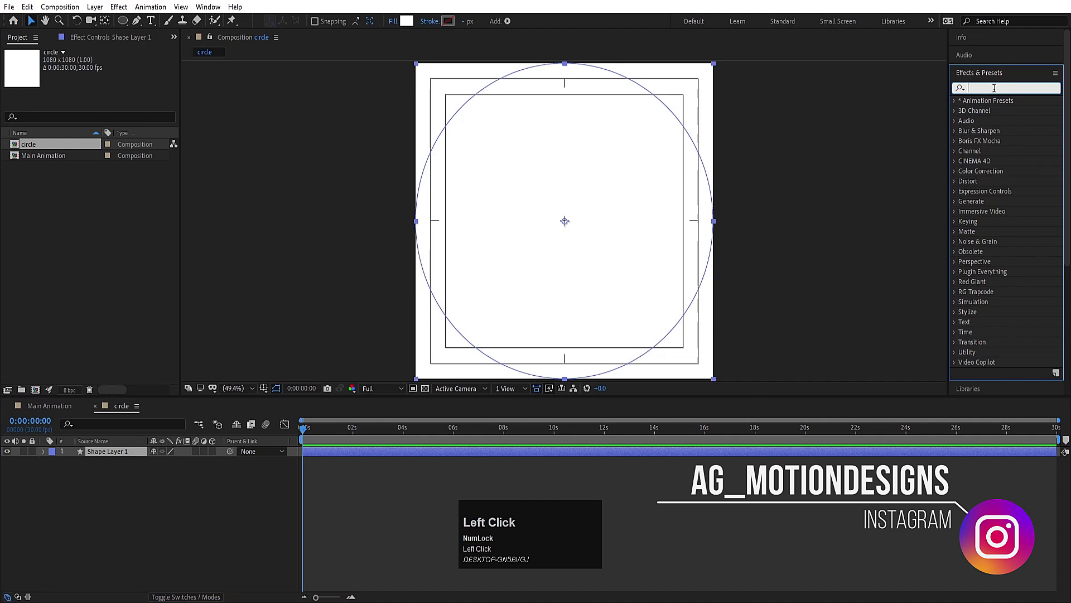
key(4)
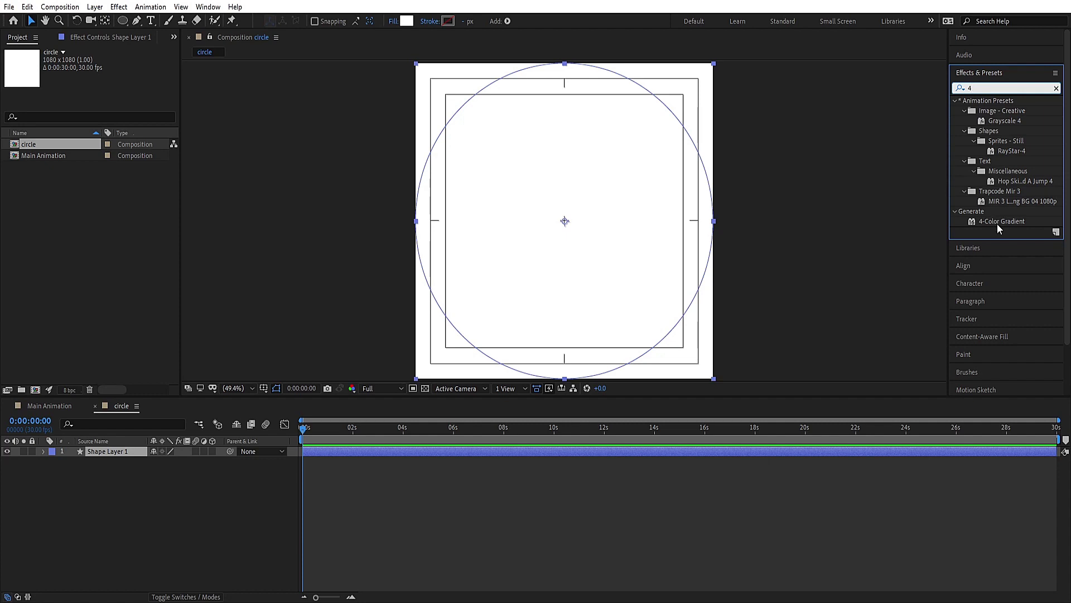
click(1002, 228)
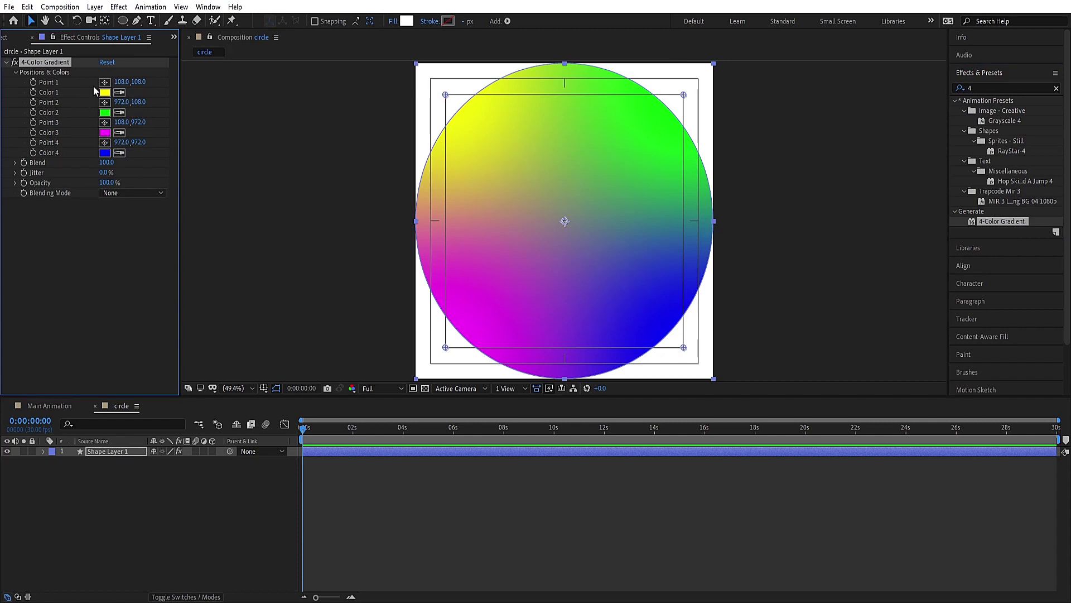
click(108, 97)
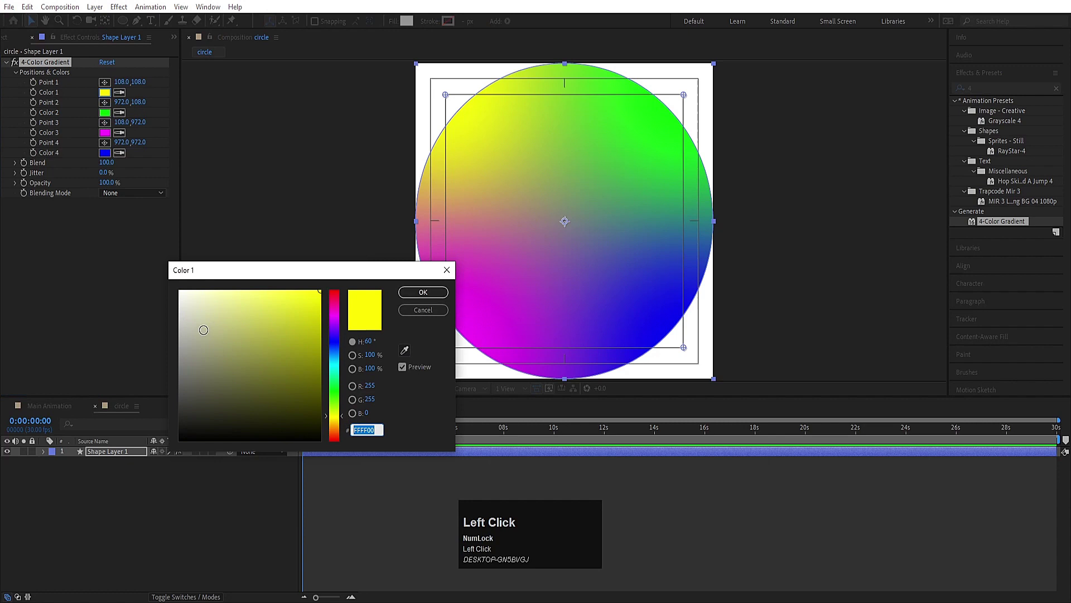
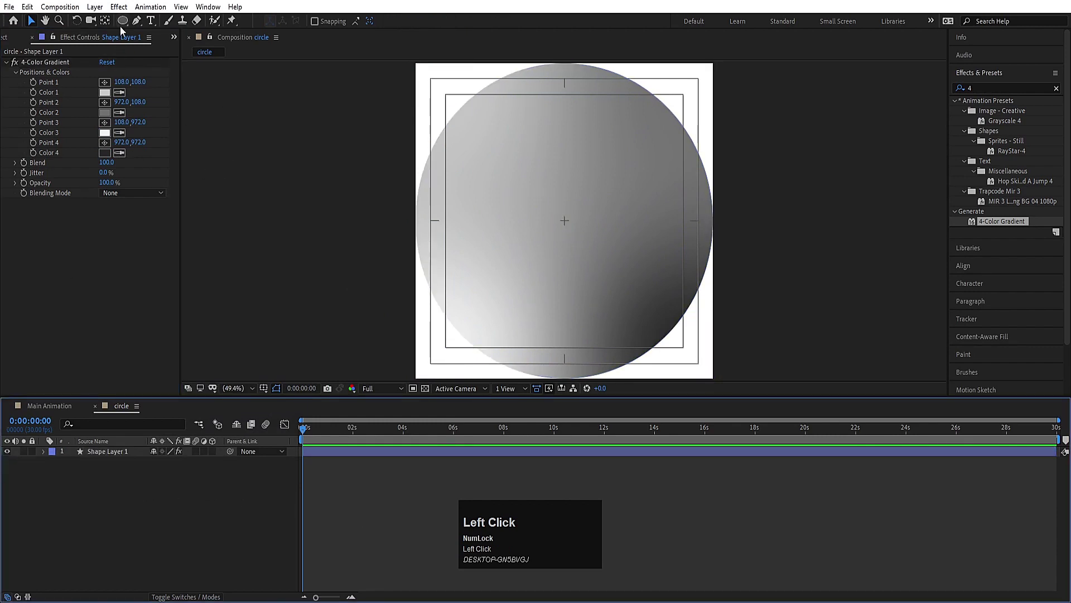
Add a small white ellipse and soften it with Gaussian Blur (Legacy) as a glow
click(125, 31)
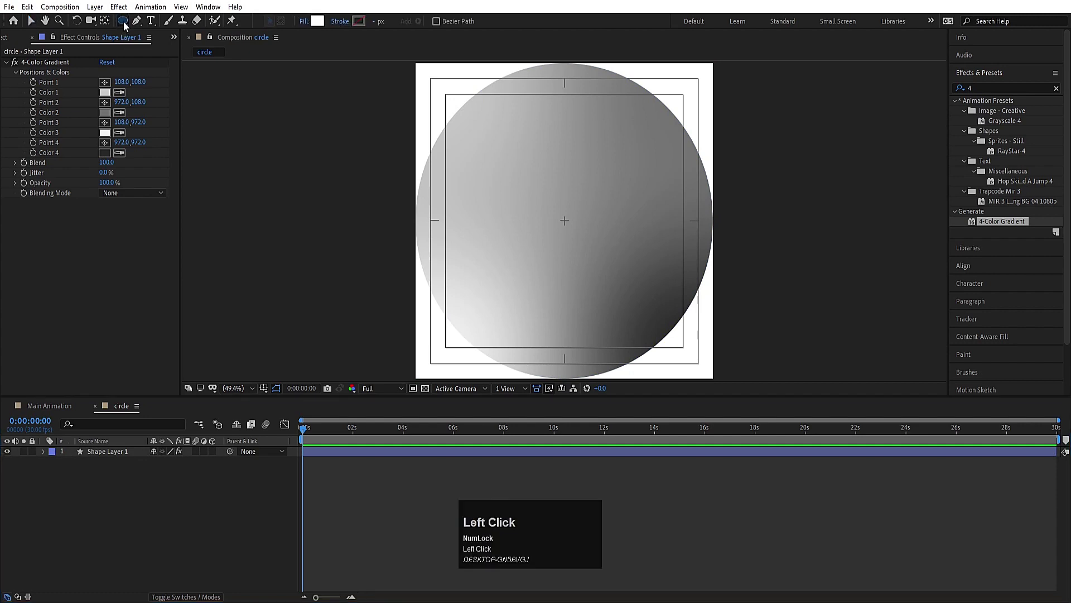
click(124, 25)
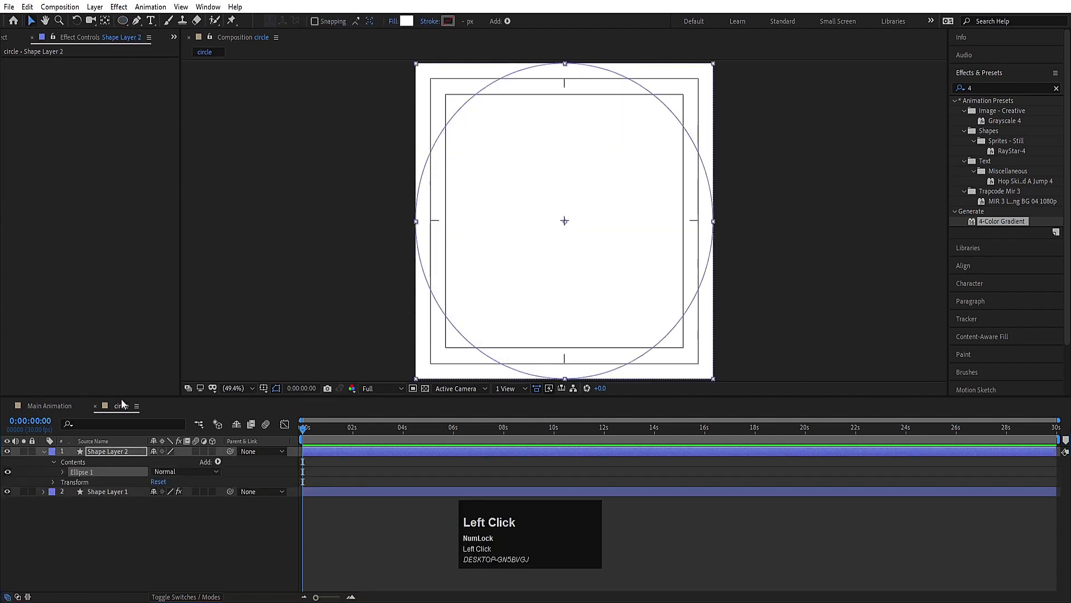
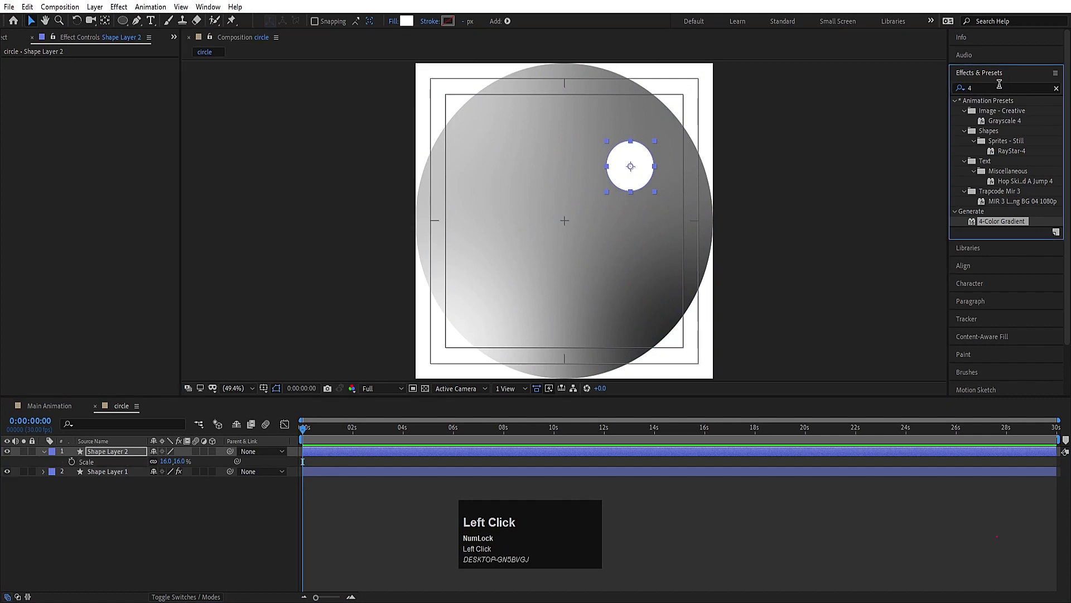
key(ctrl+a)
text(blblur)
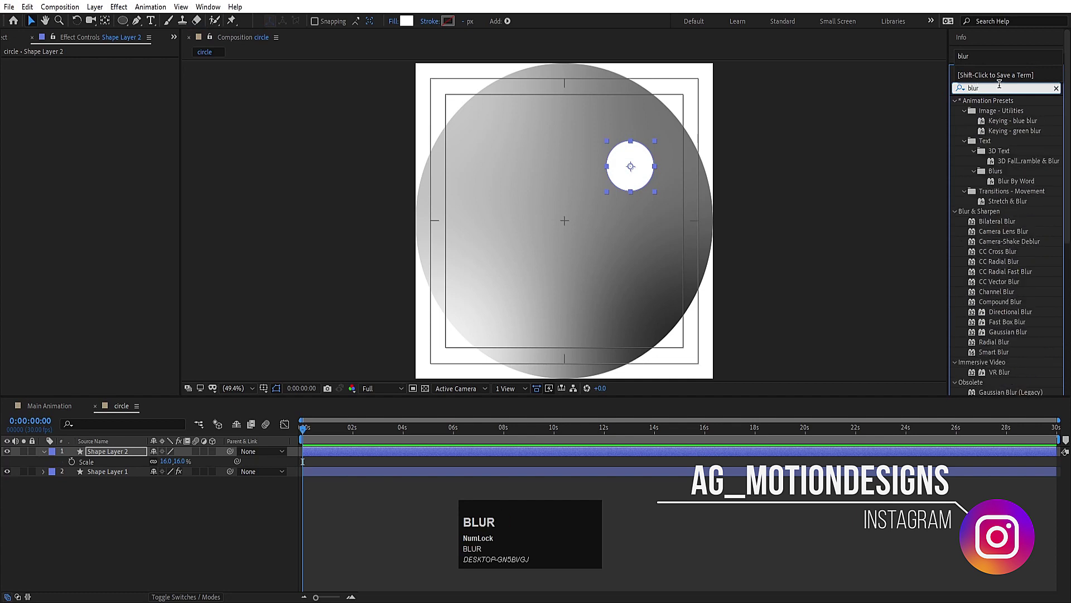
scroll(down, 3)
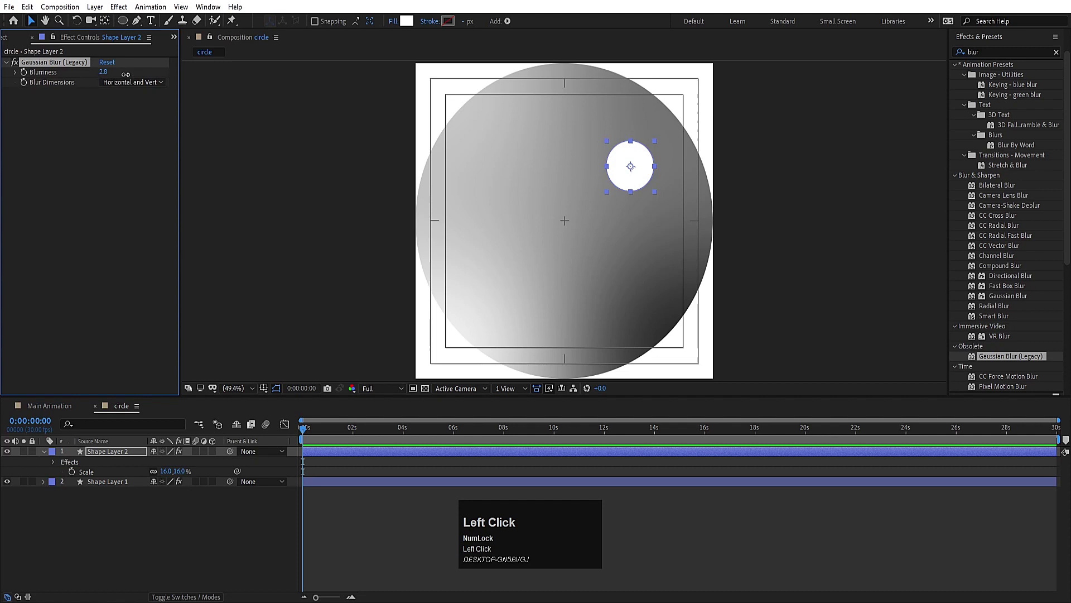
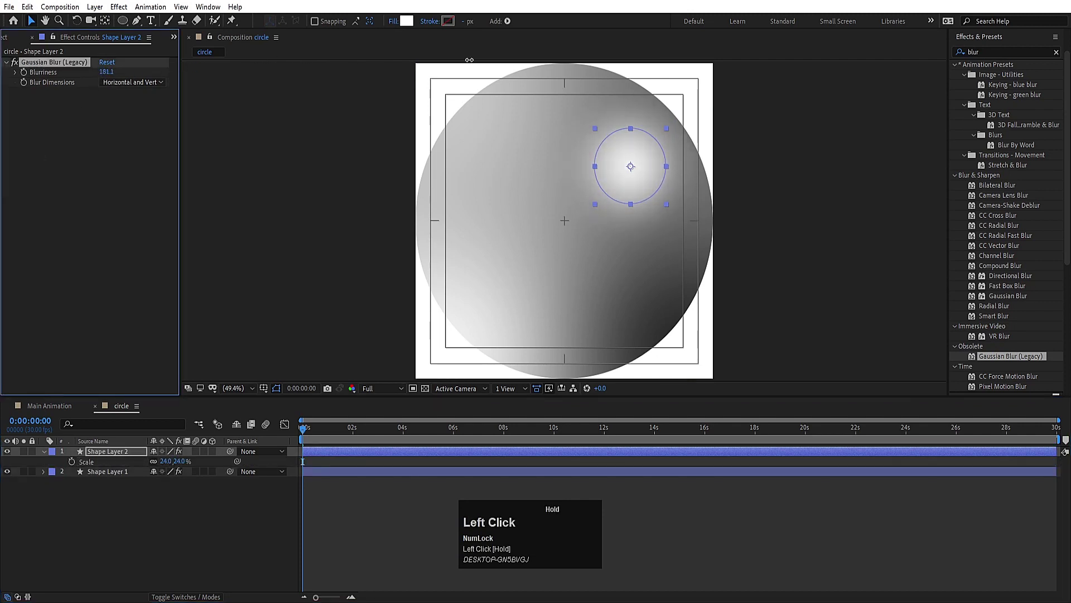
drag(63, 410, 97, 543)
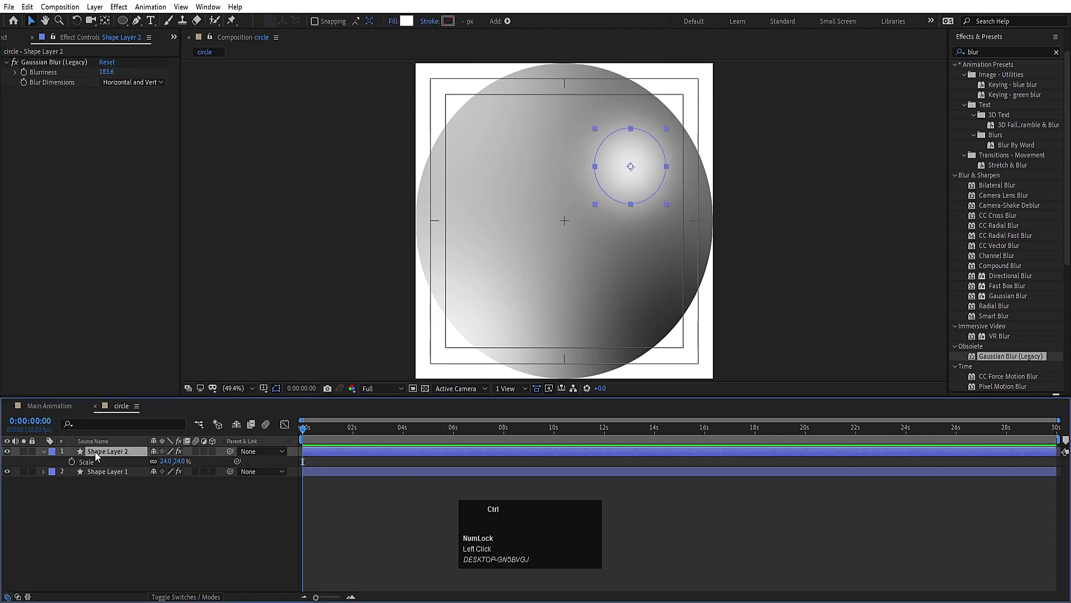
Duplicate the glow, remove its blur and shrink it to a 14% sharp highlight
key(ctrl+d)
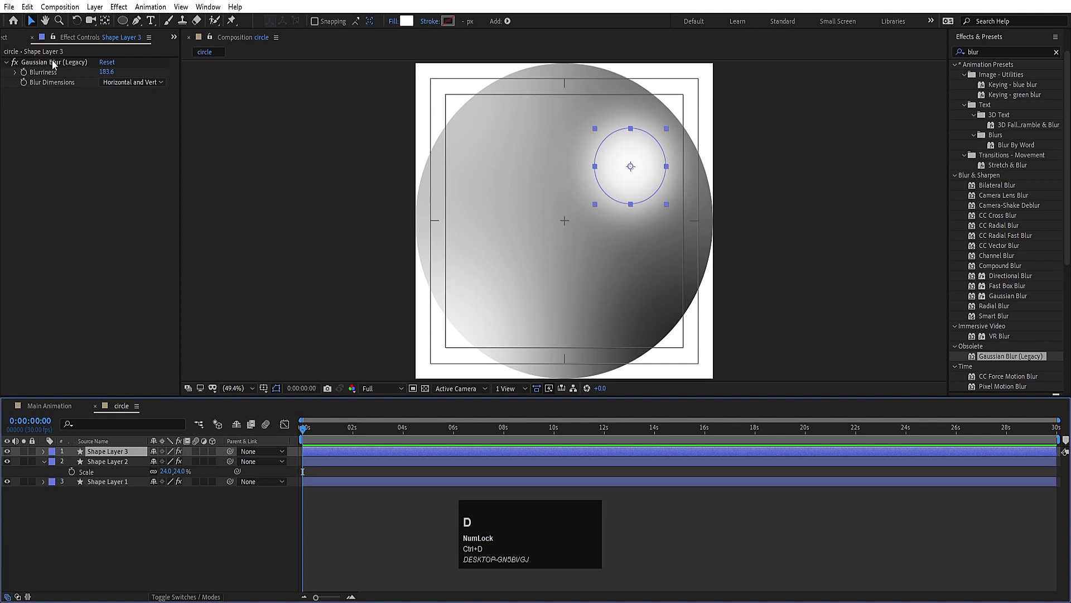
click(56, 64)
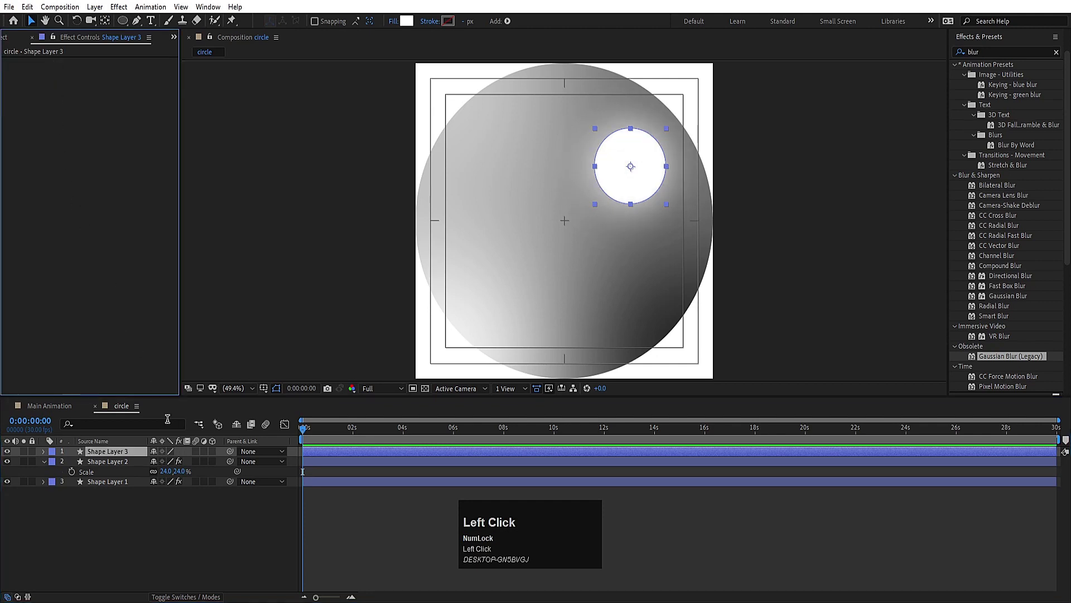
key(s)
drag(176, 464, 205, 560)
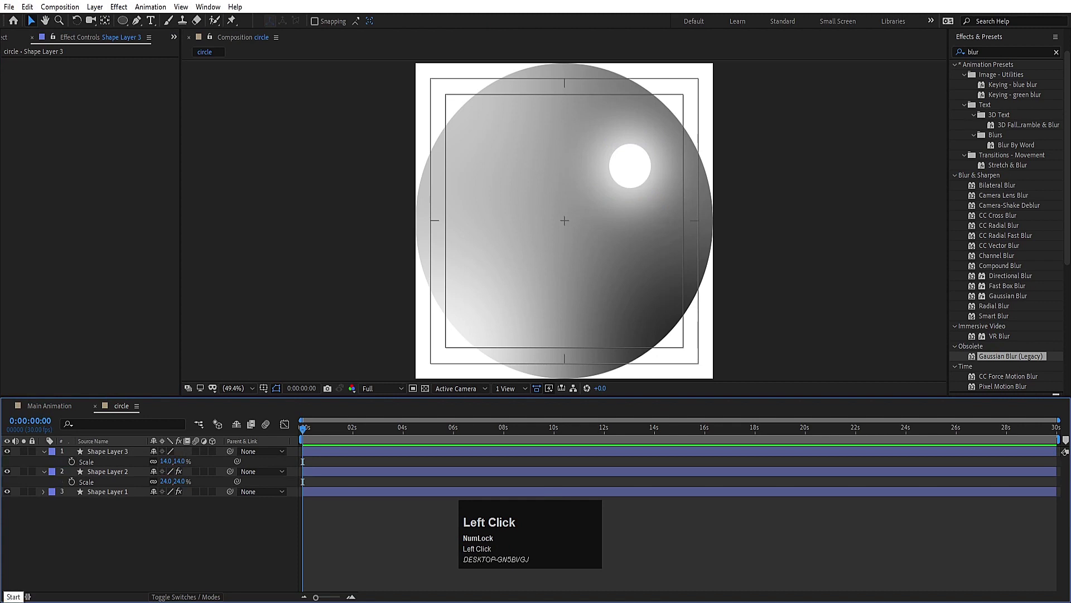
Return to the Main Animation composition with the Project panel visible
click(55, 410)
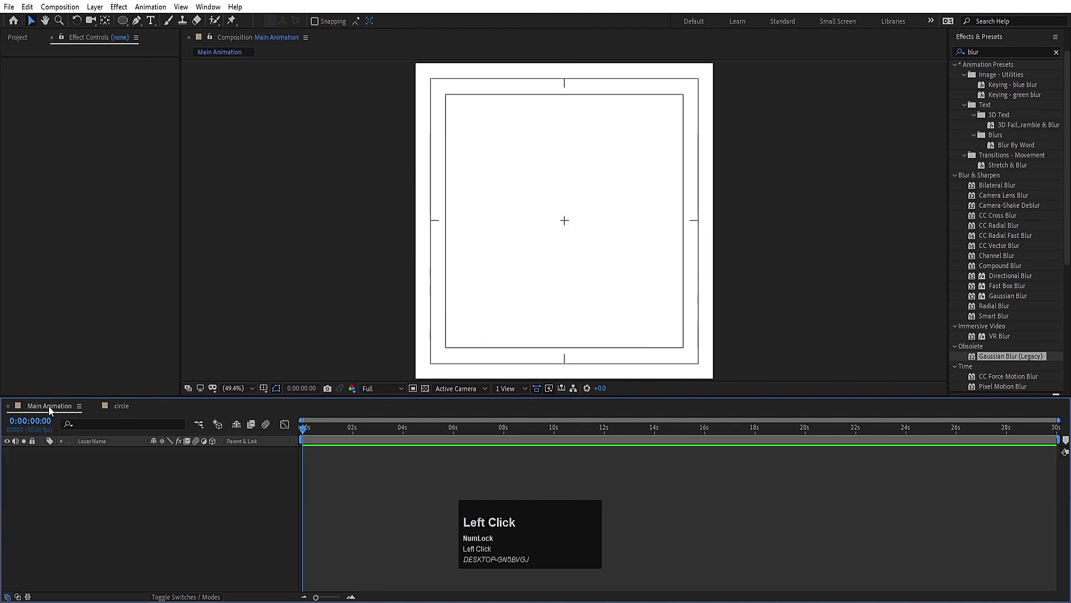
key(ctrl+0)
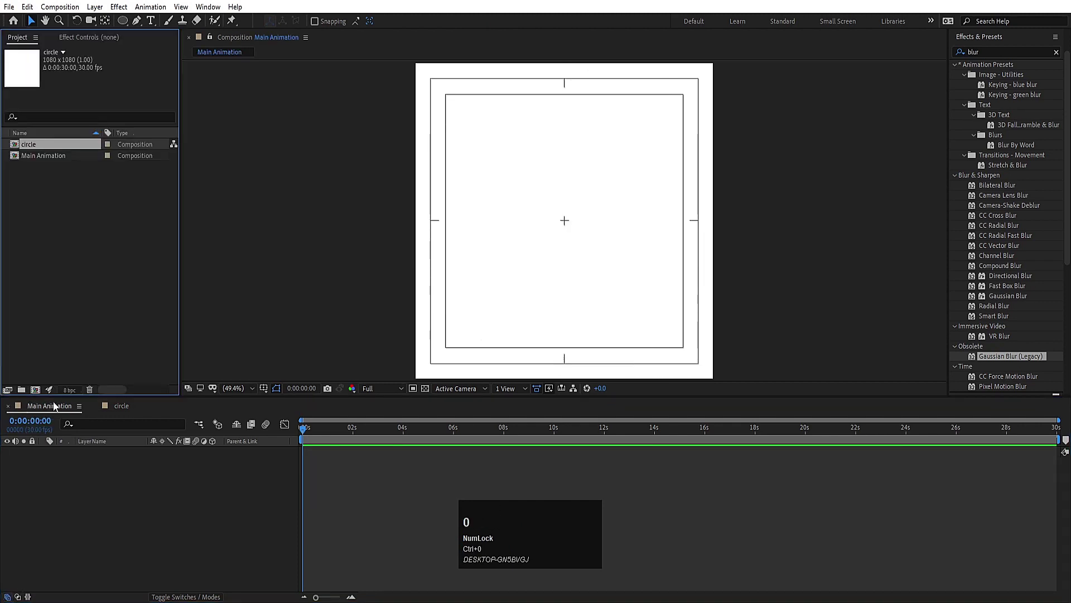
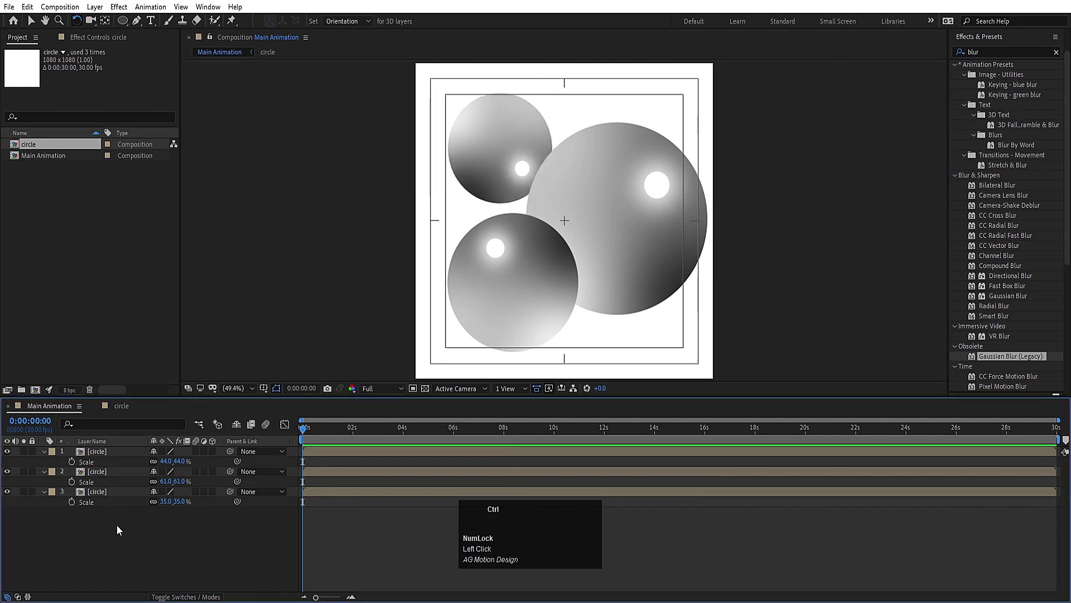
Add a black solid background and apply a Gradient Ramp to it
key(ctrl+y)
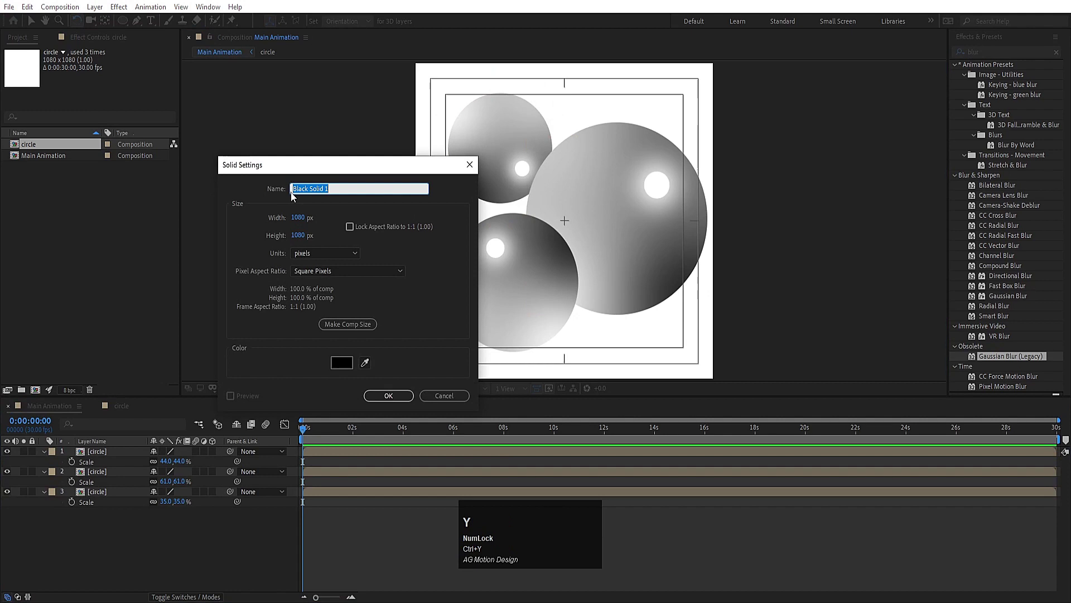
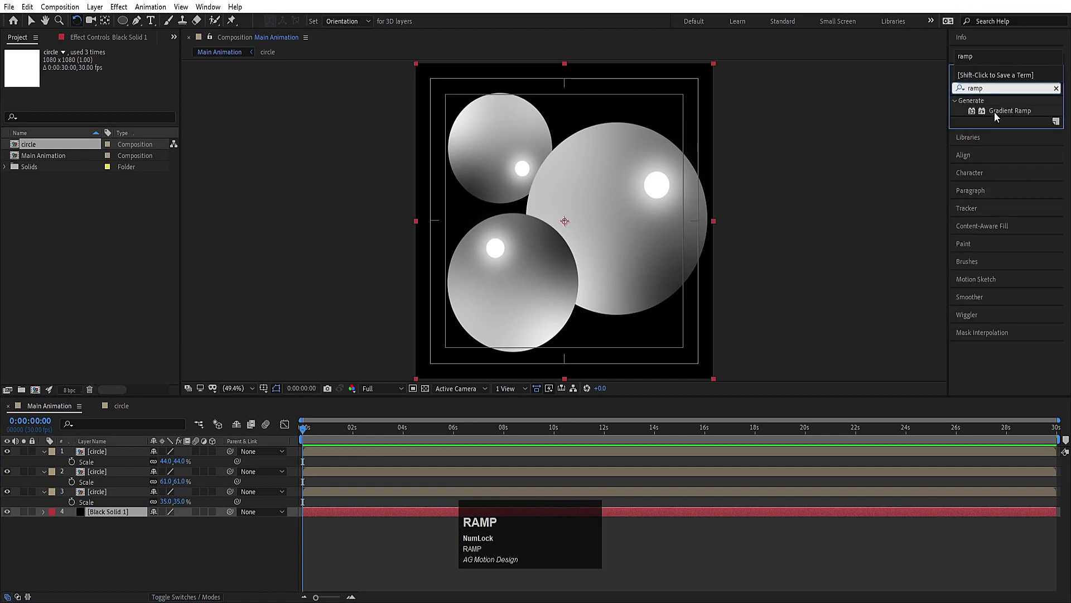
drag(1000, 116, 417, 294)
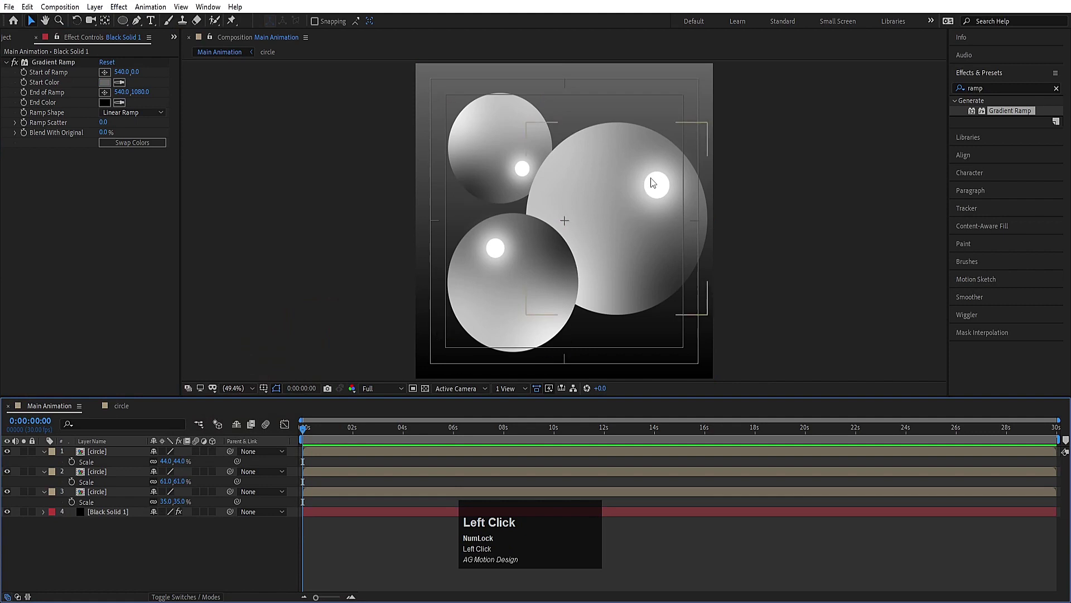
Soften the spheres' highlights into a gentle glow and collapse the layer properties
click(138, 408)
key(s)
text(ss)
drag(12, 453, 72, 410)
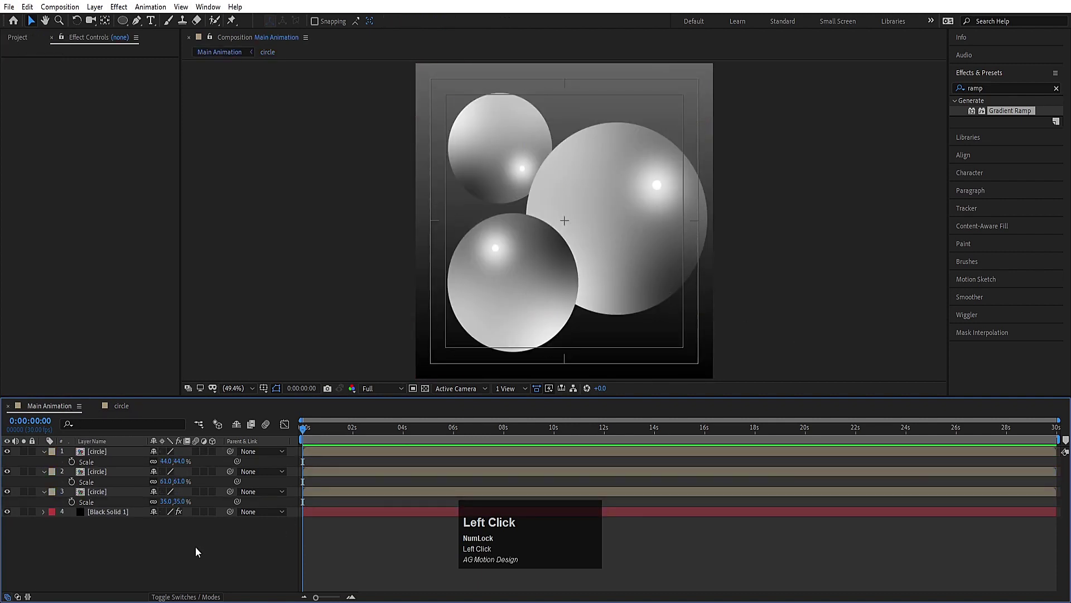
key(u)
click(168, 552)
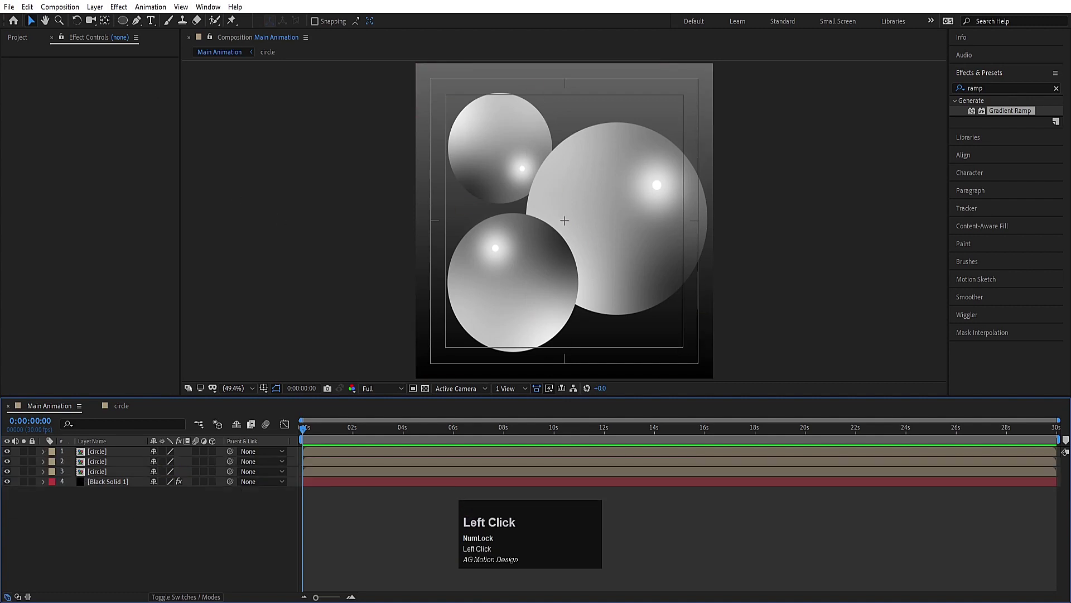
Create white MOTION and GRAPHICS titles in Oswald Medium 216 px, tracking -47, centred
click(156, 23)
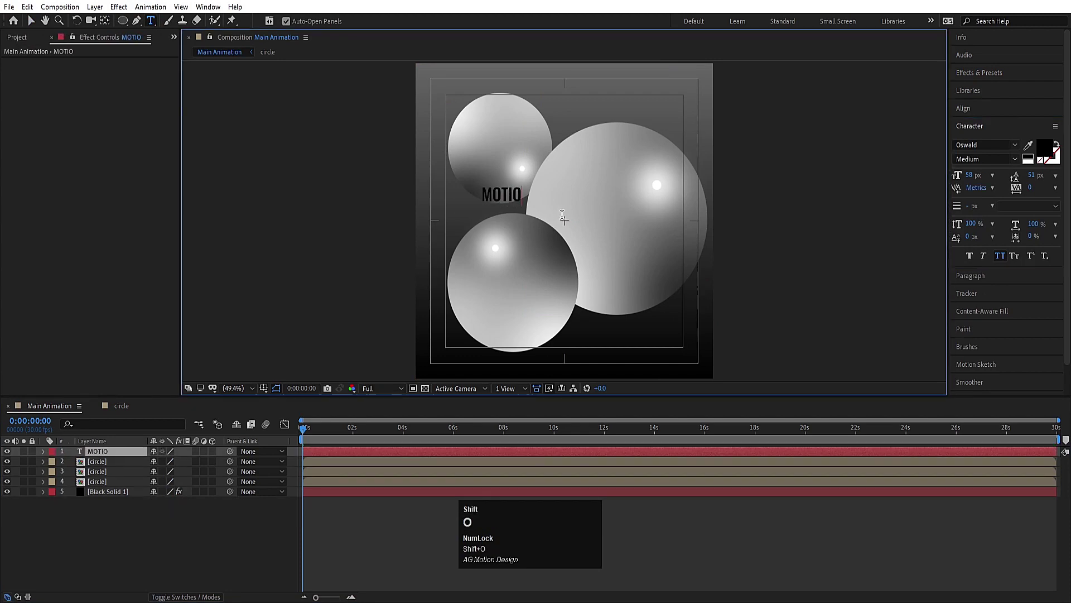
key(shift+n)
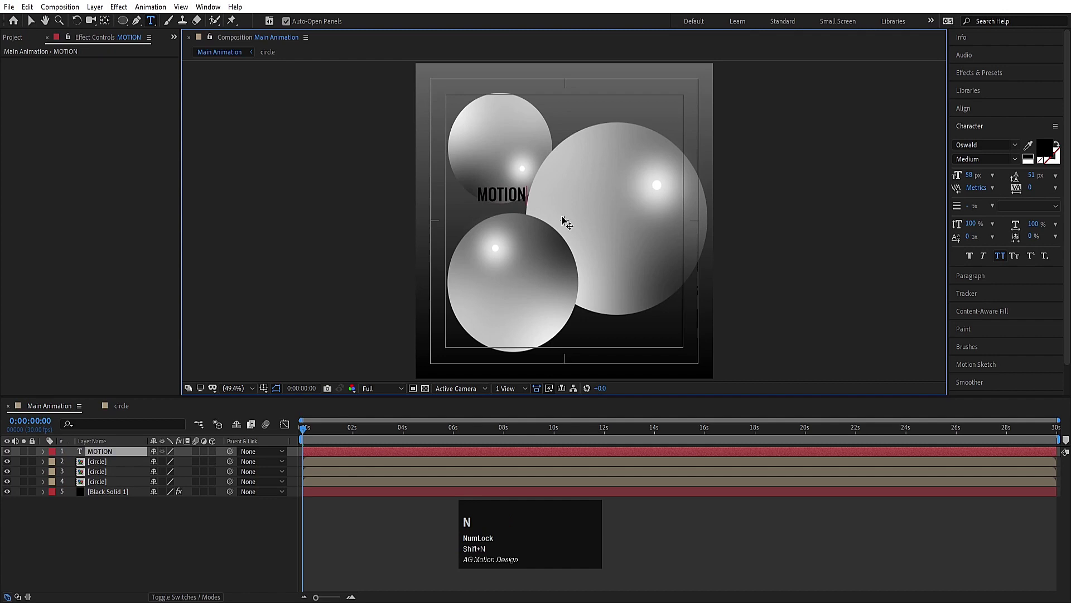
key(ctrl+a)
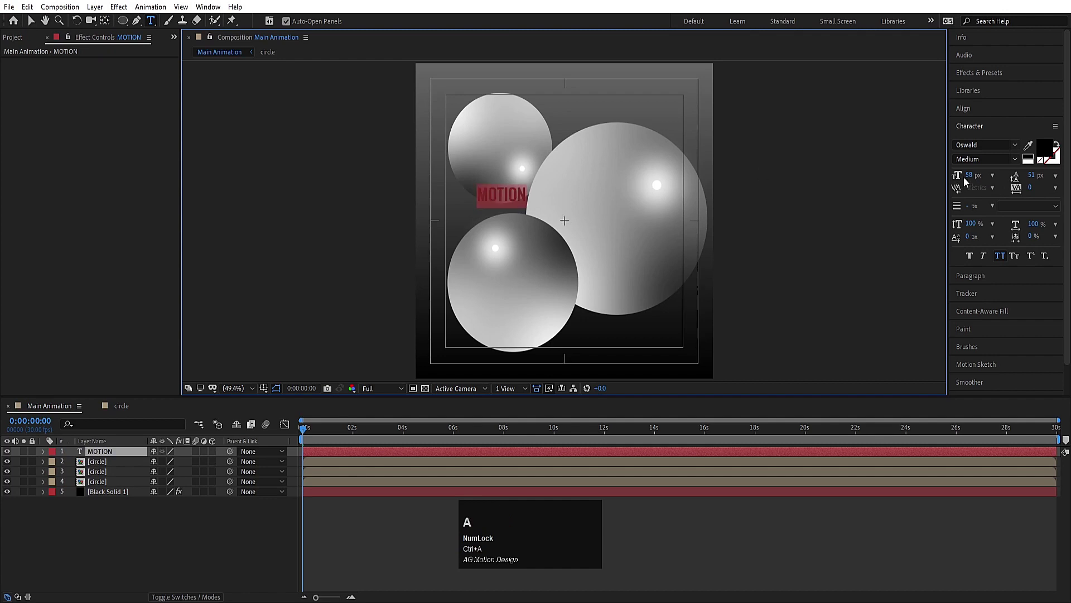
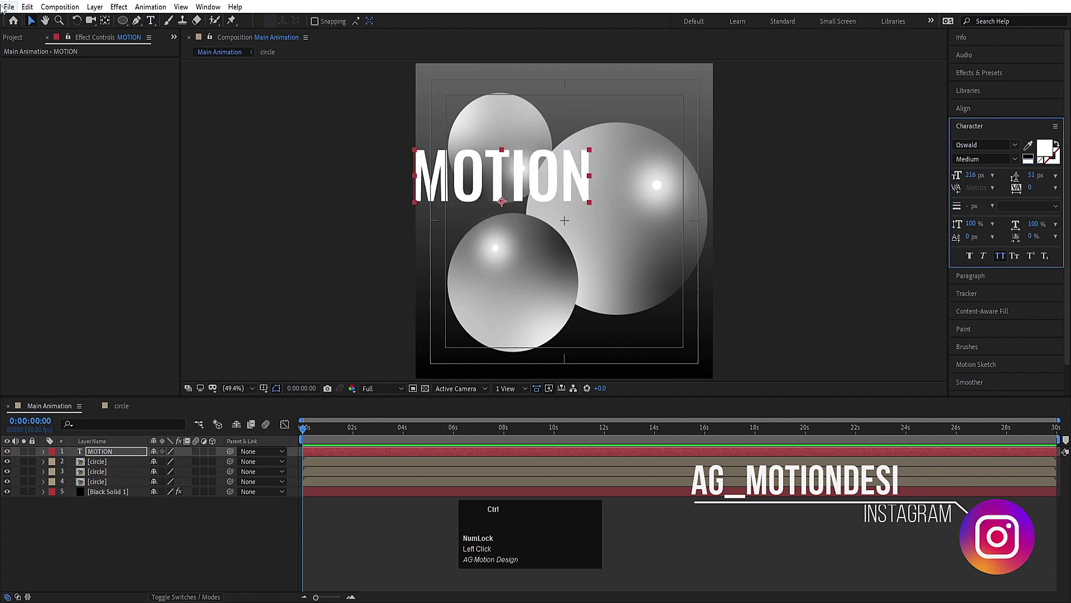
key(ctrl+alt+Home)
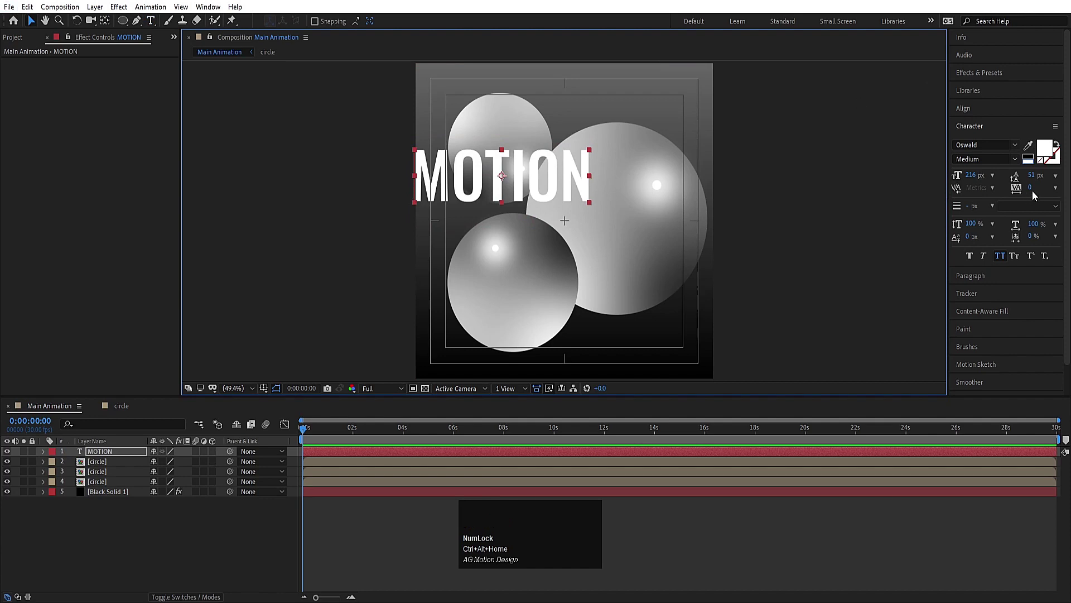
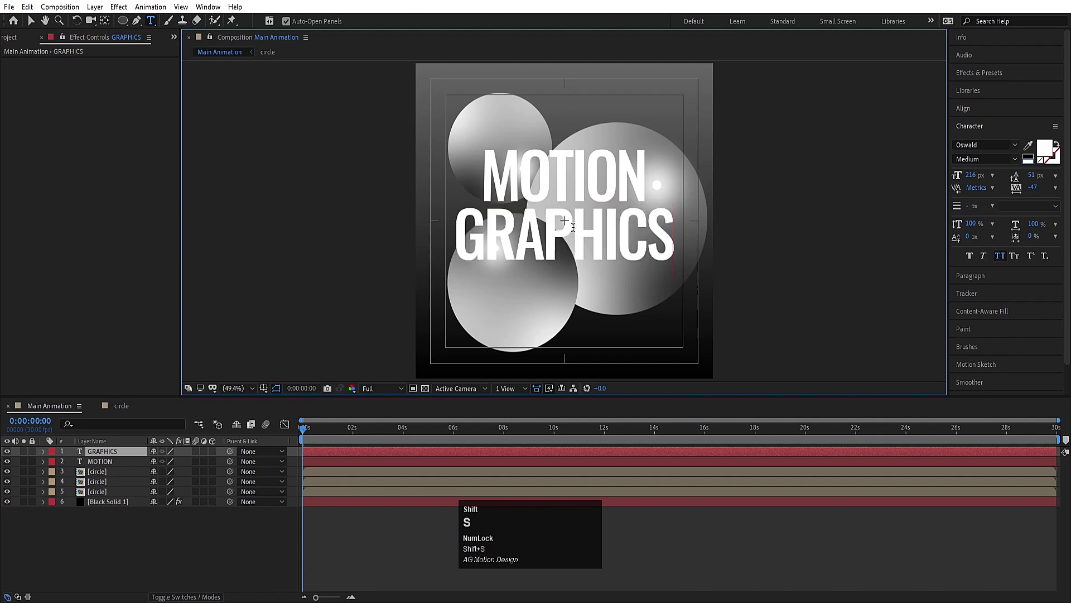
click(103, 458)
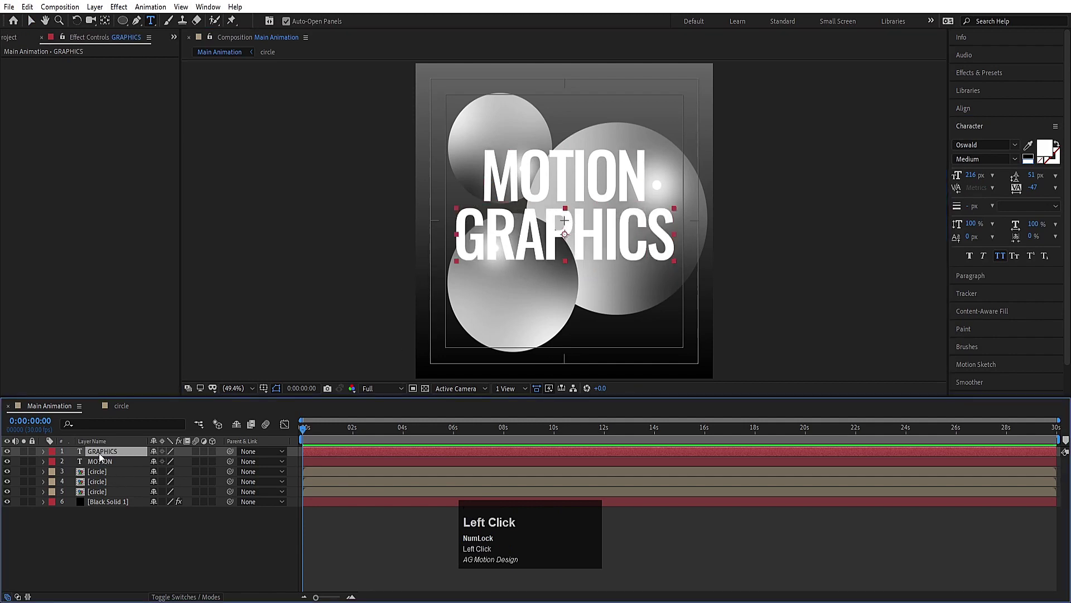
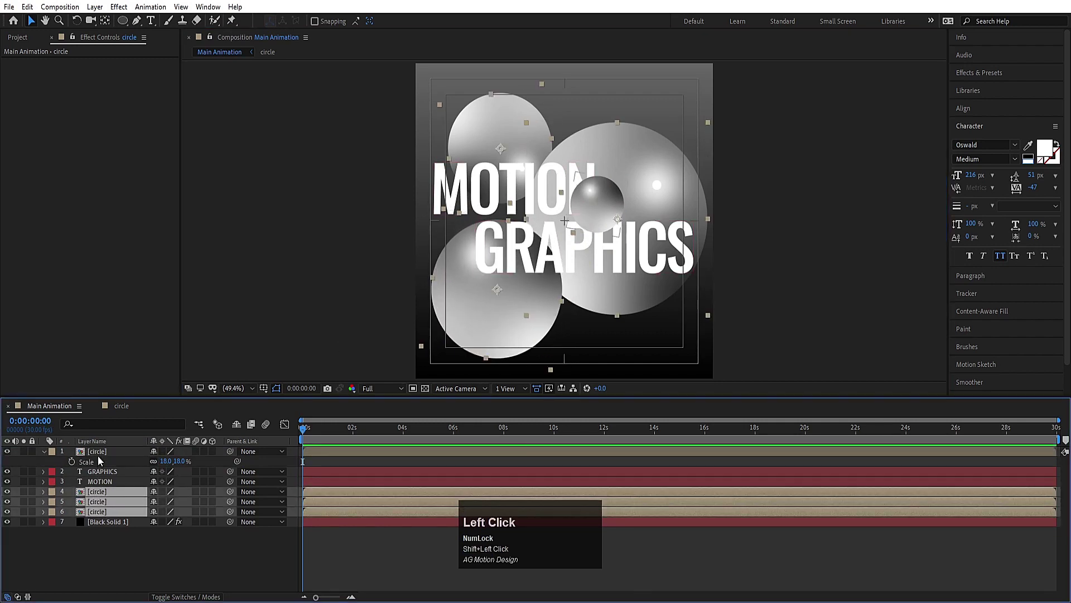
Focus the Effects & Presets search ready for the wiggle presets
click(977, 81)
Apply Wiggle - position to the spheres with amount 200 and speed 0.8
key(w)
key(ctrl+a)
key(w)
text(igg)
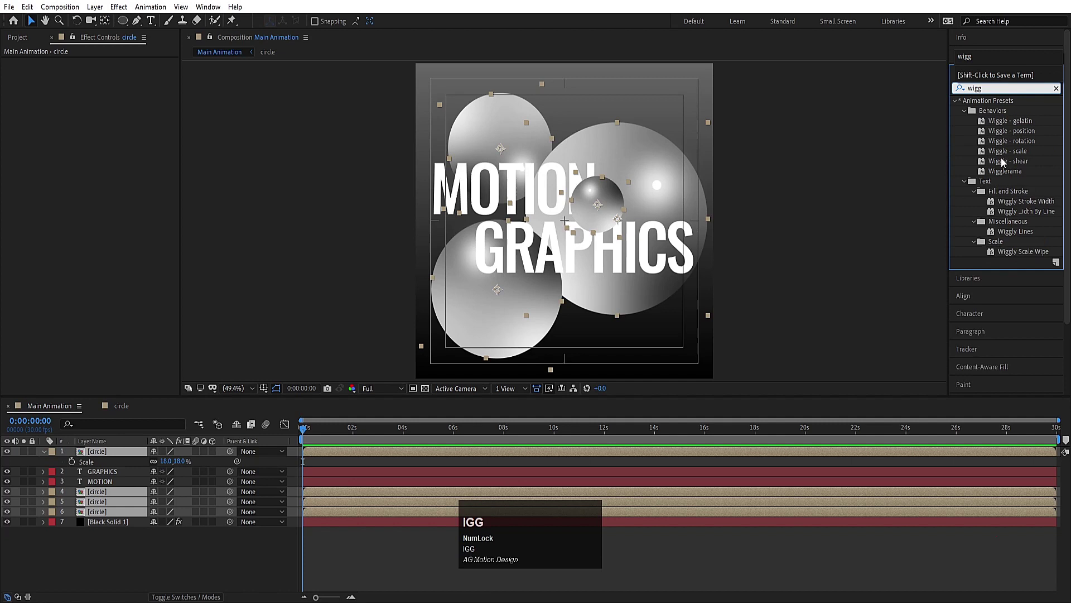
click(1007, 134)
key(space)
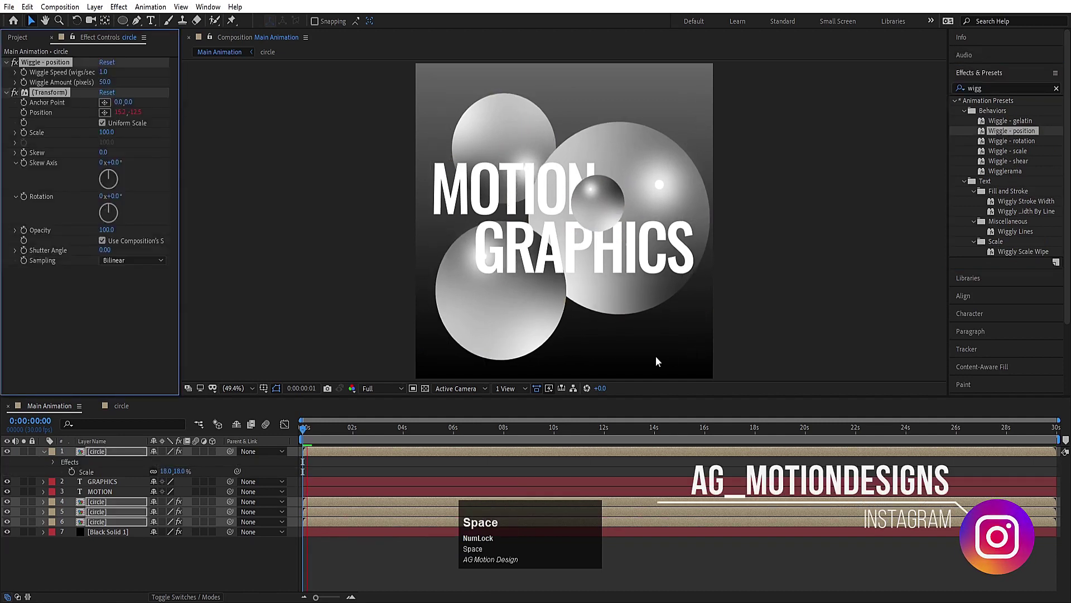
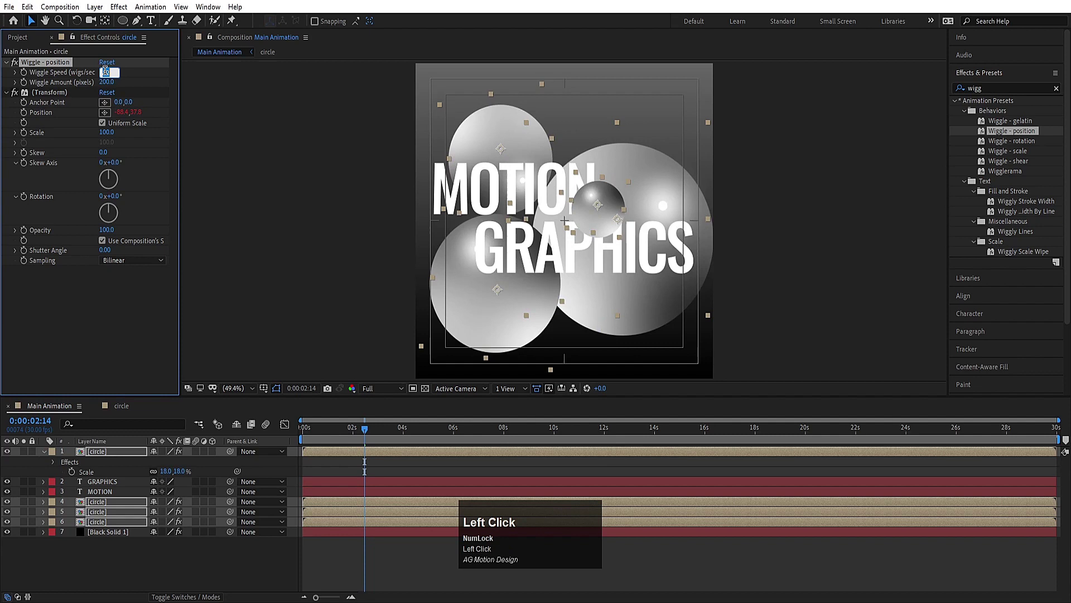
key(Return)
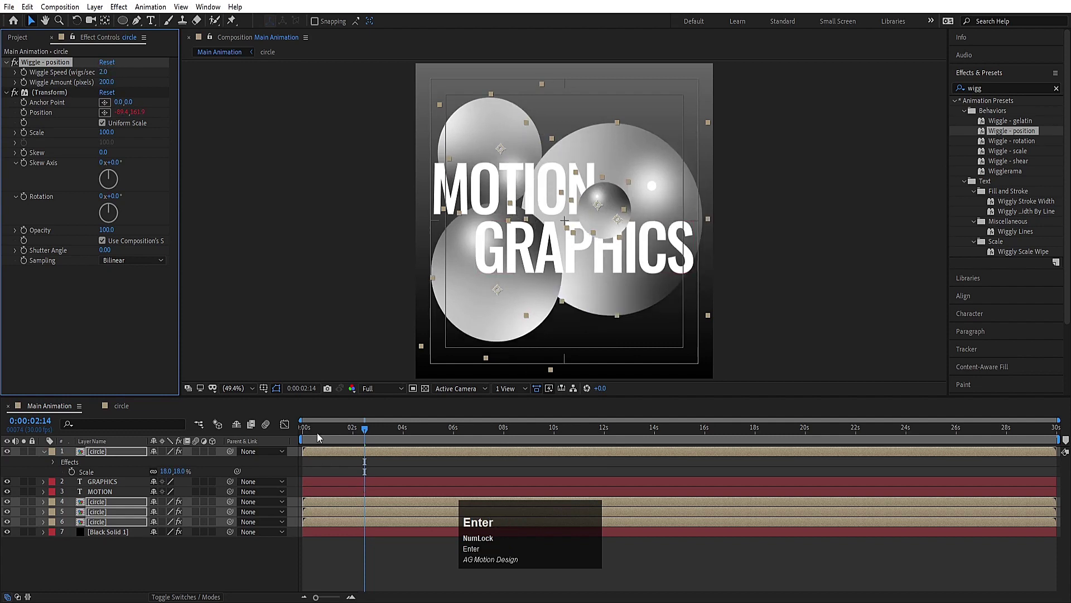
Preview the drifting spheres from the start of the timeline
click(321, 435)
key(space)
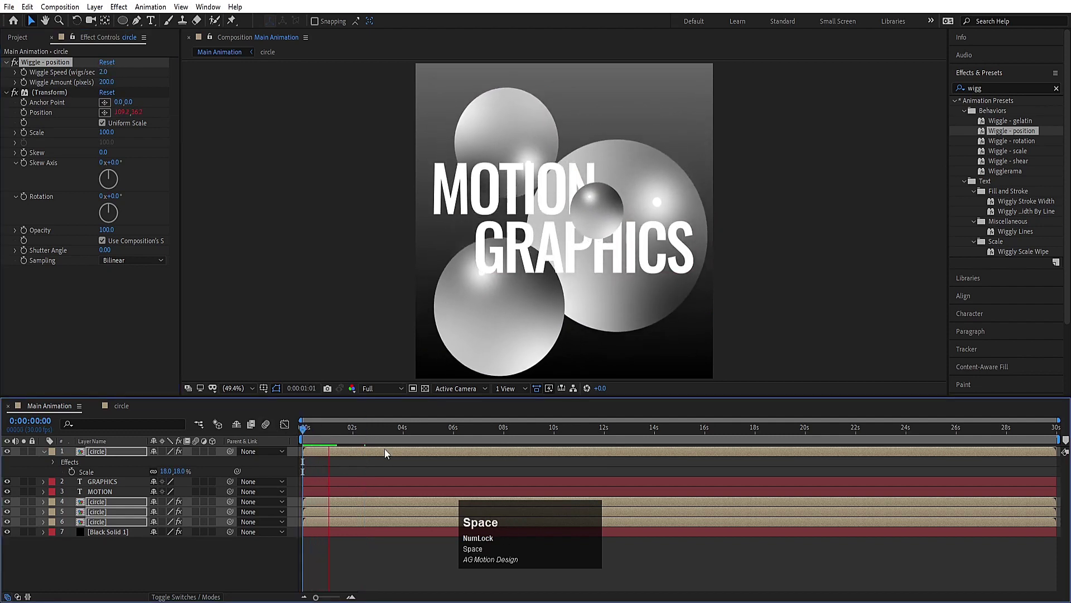
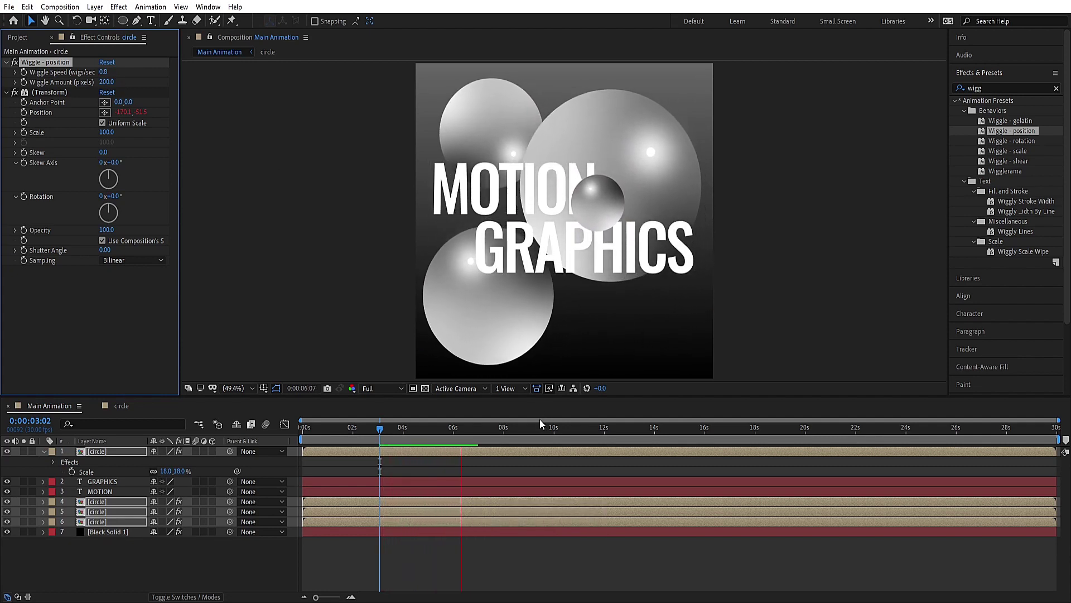
key(space)
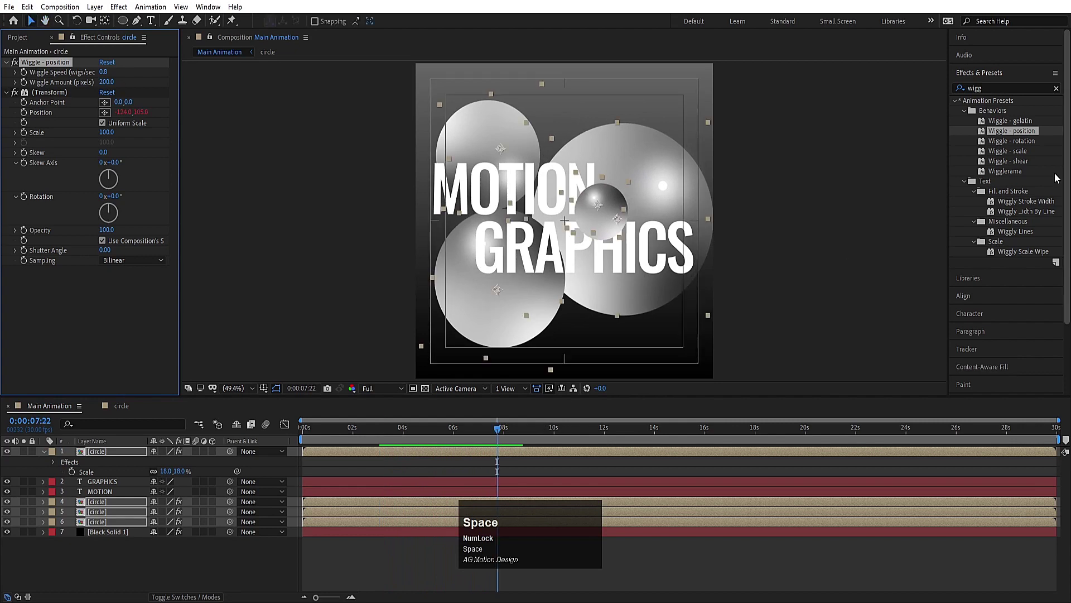
Apply Wiggle - rotation (1 per second, 30°) to the spheres and preview it
click(998, 145)
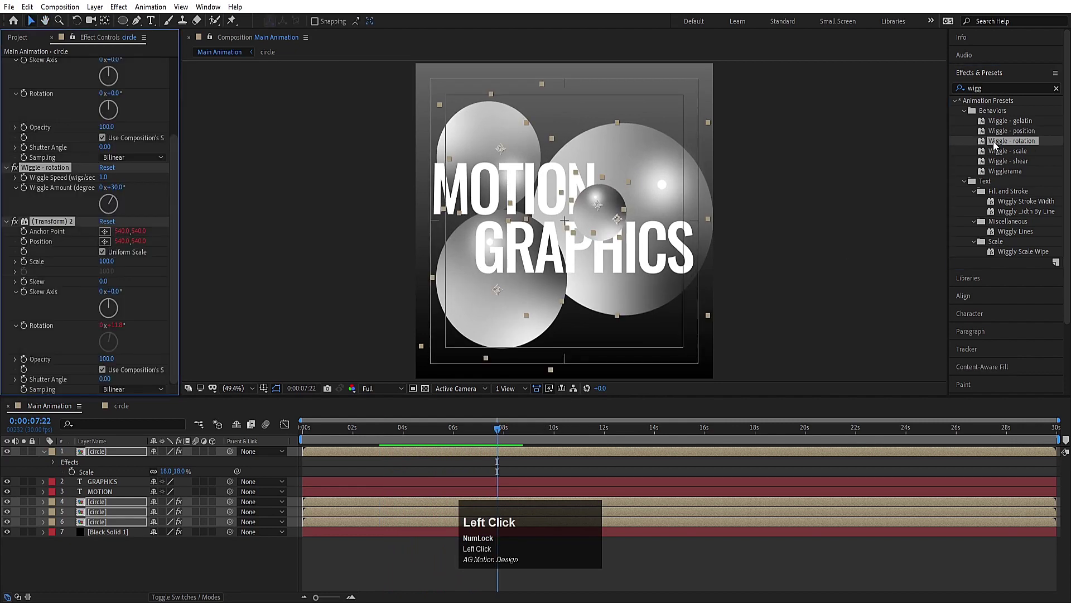
key(space)
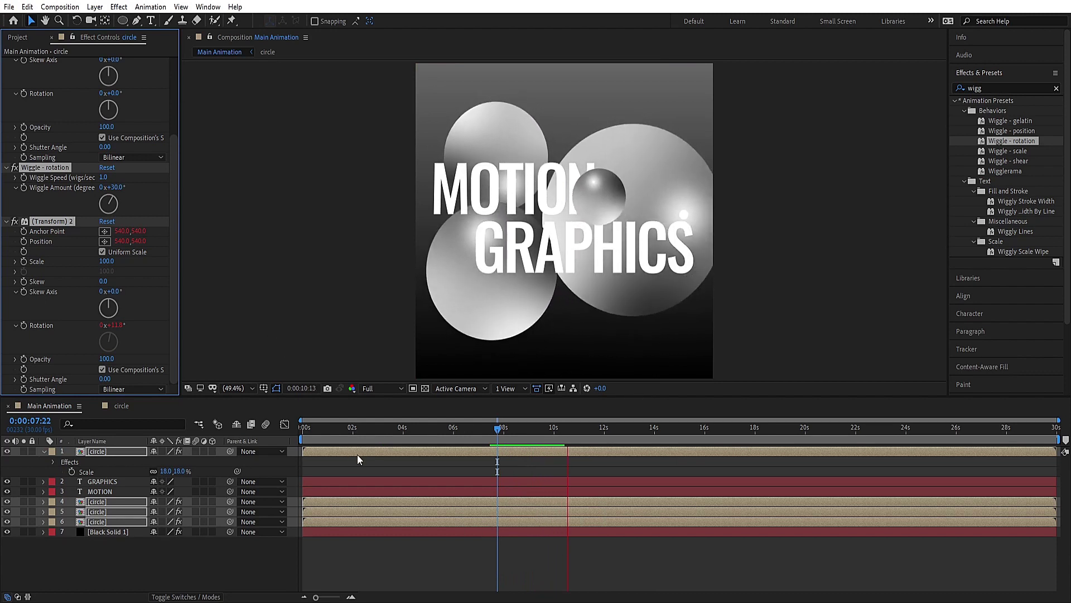
key(space)
click(328, 438)
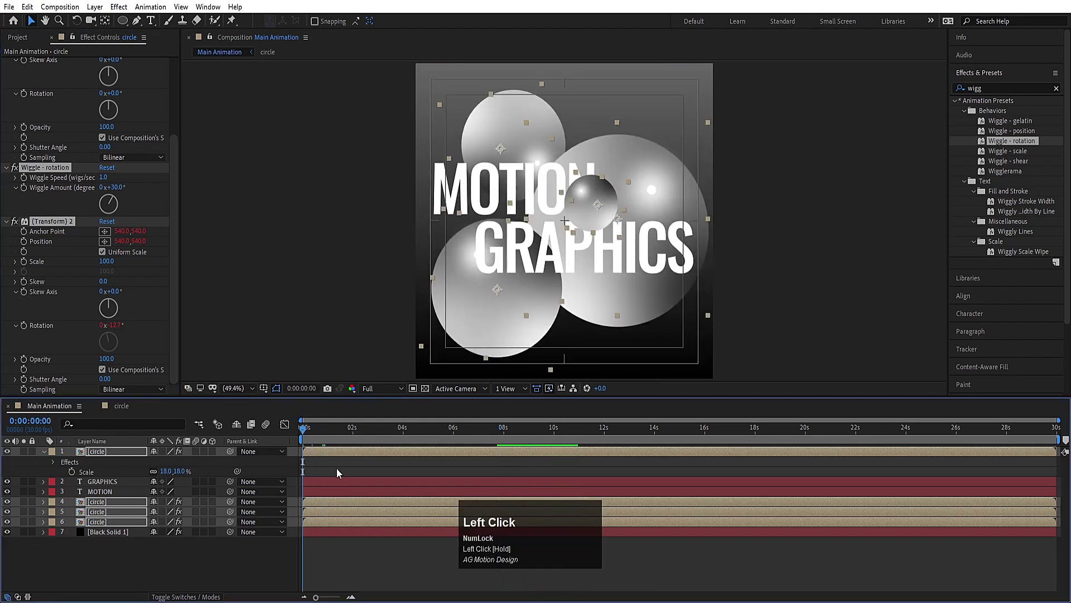
Search Effects & Presets for 'tint' and apply Tint to the small sphere
key(u)
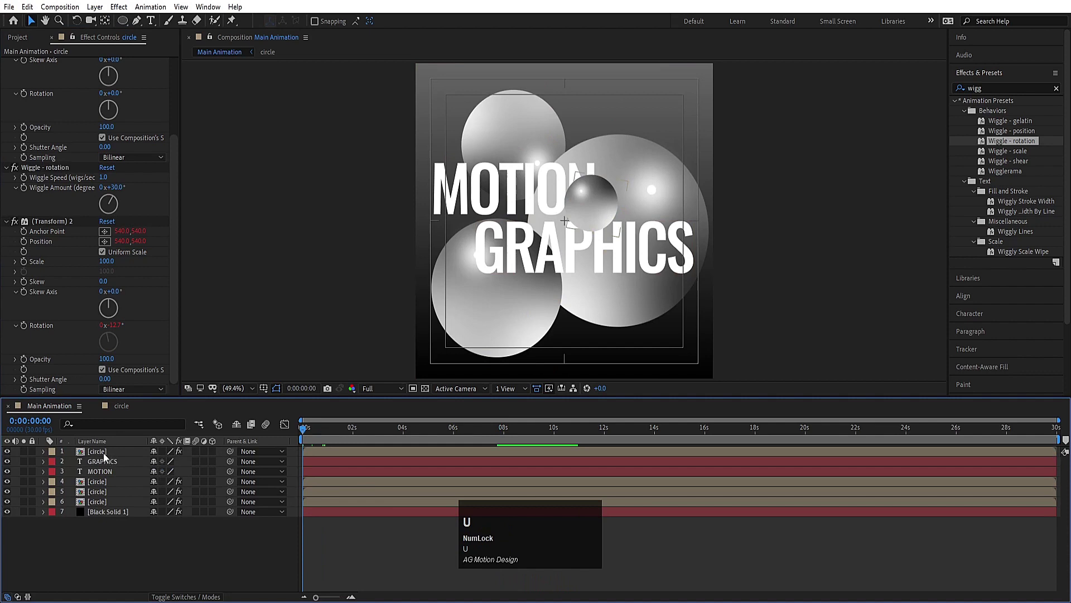
click(107, 457)
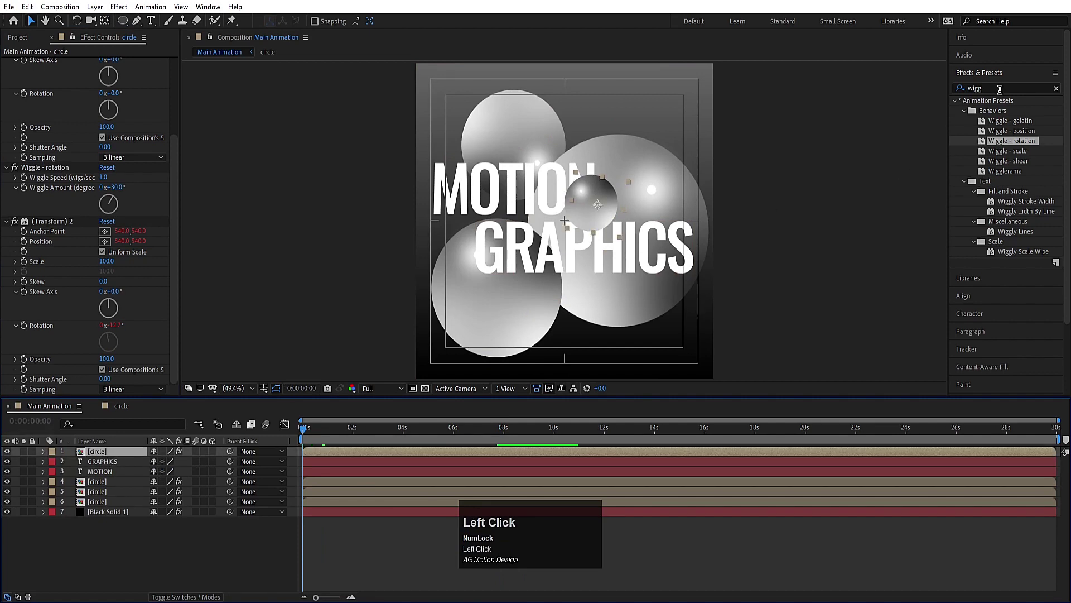
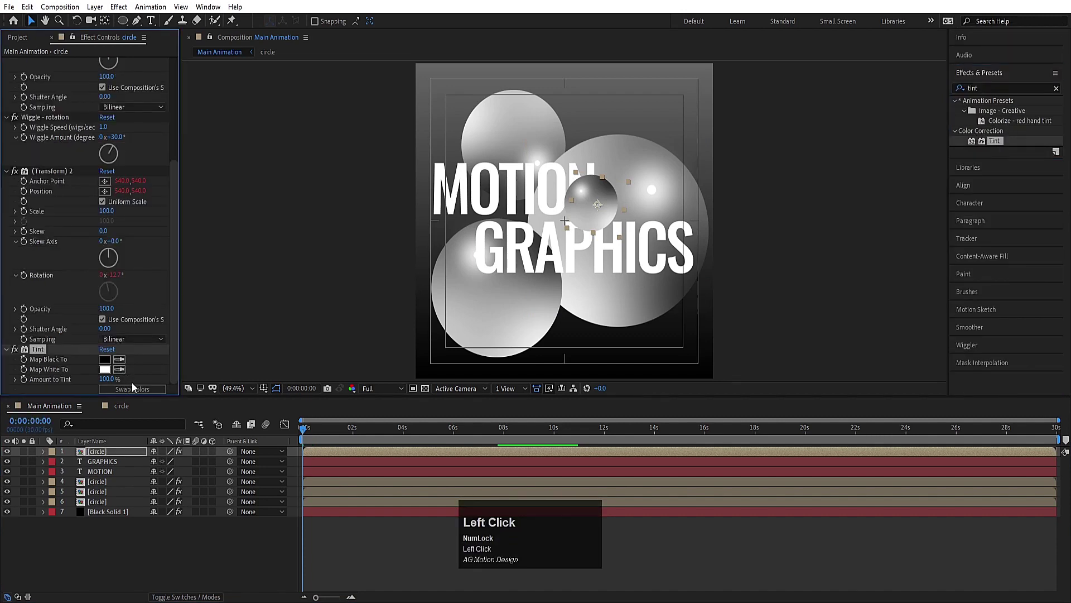
click(138, 389)
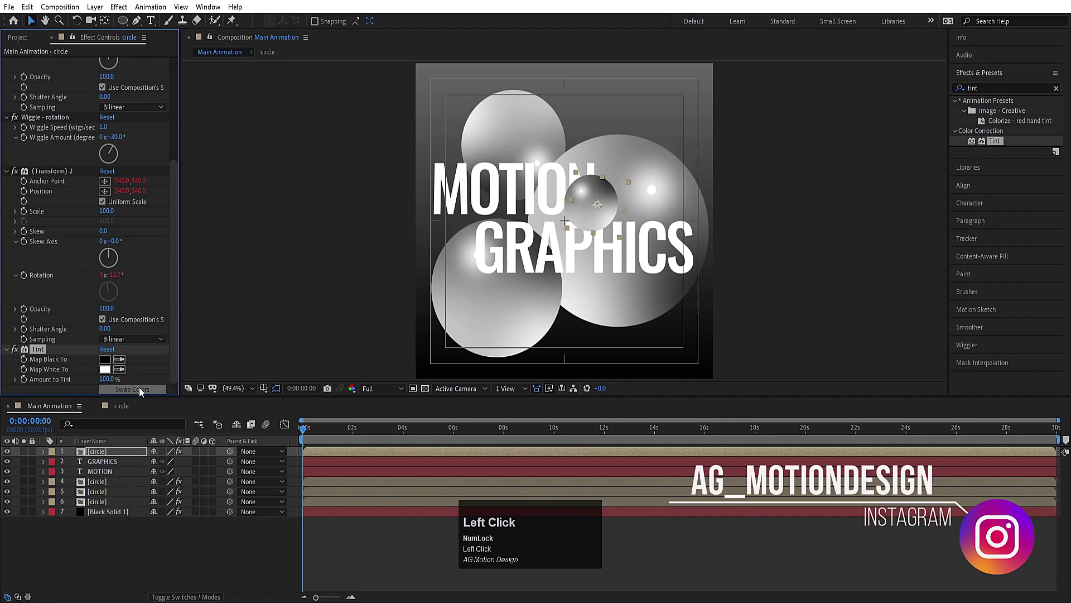
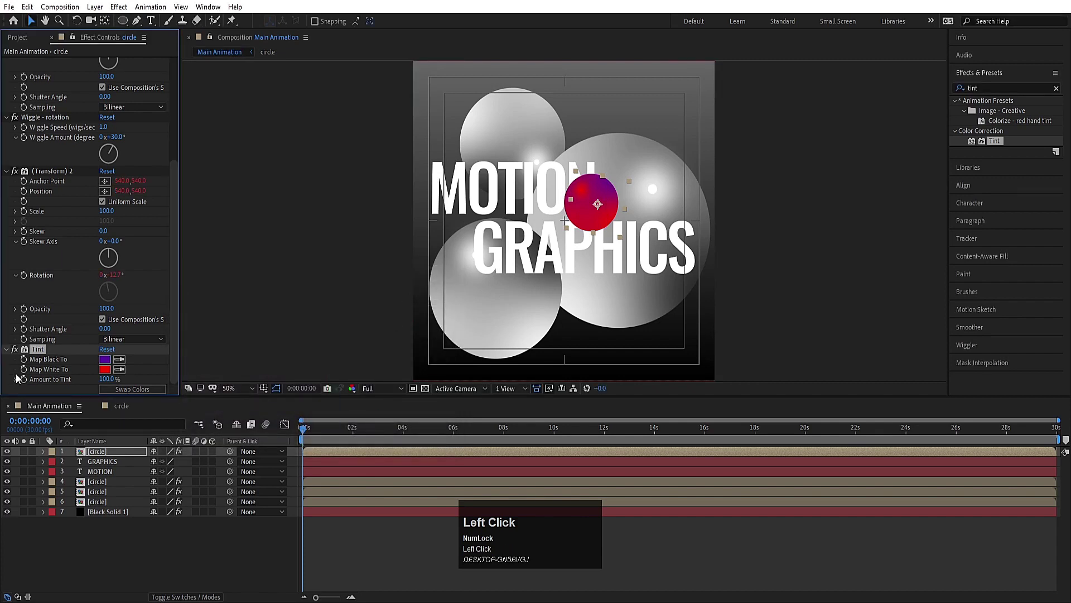
Copy the Tint onto the top-left sphere and shift it to a cyan-and-blue tint
key(ctrl+c)
click(100, 505)
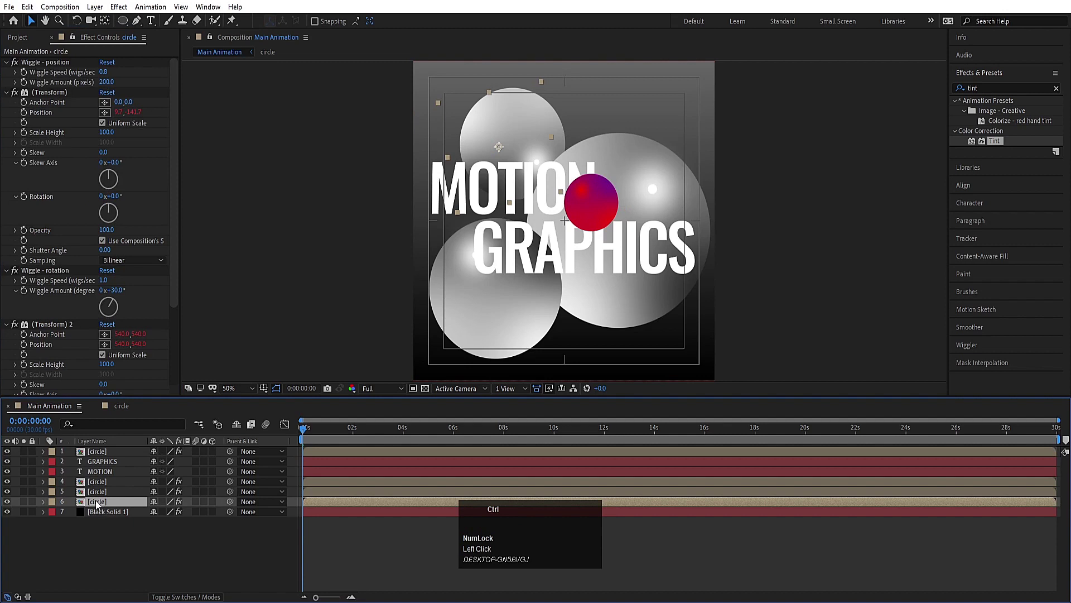
key(ctrl+v)
key(space)
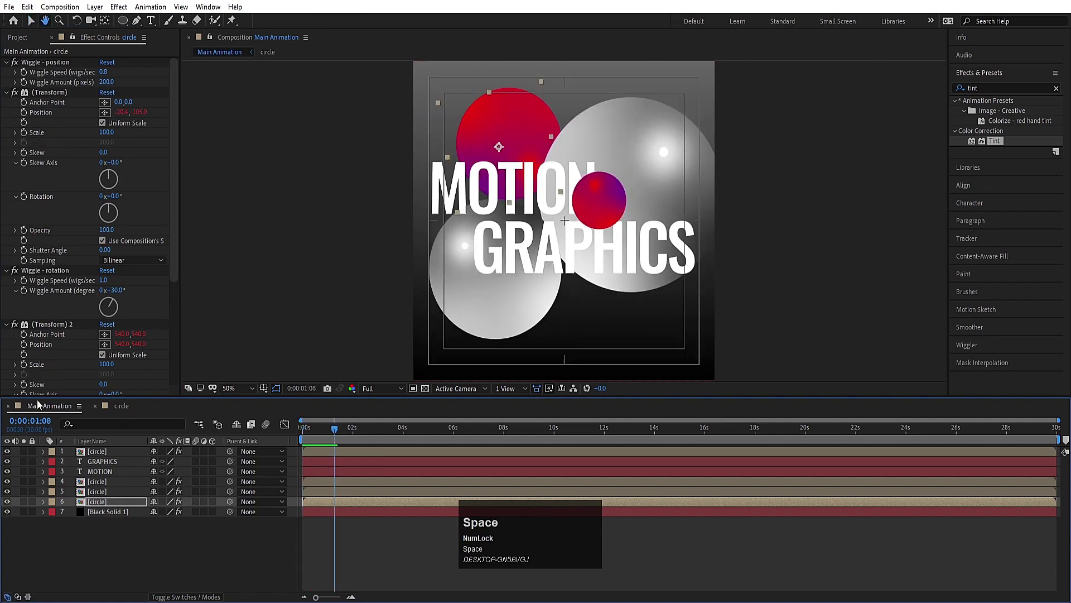
scroll(down, 3)
drag(110, 374, 420, 293)
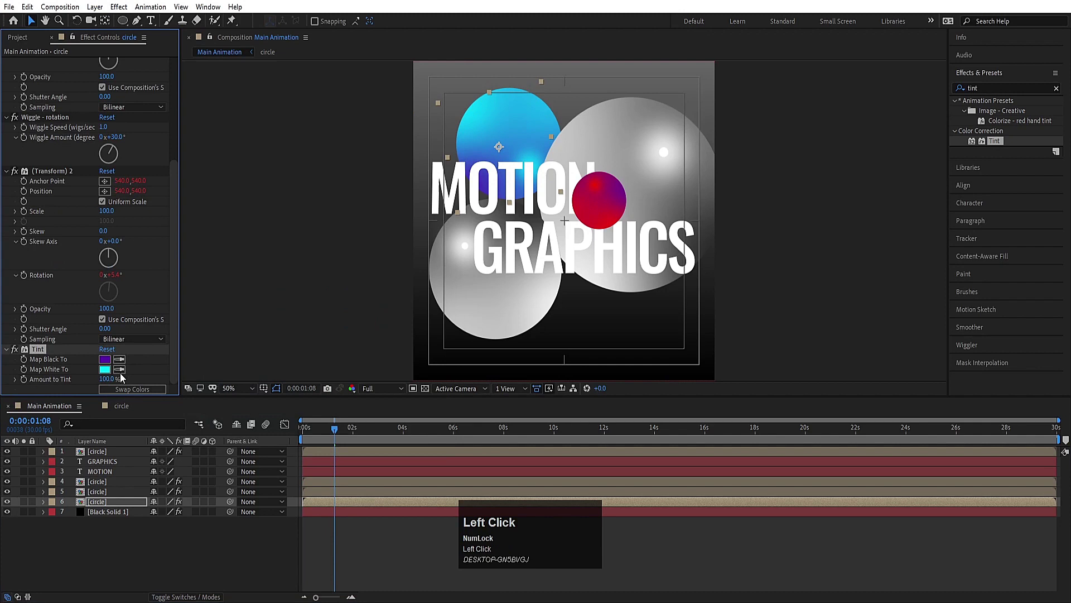
Paste the same Tint onto the lower-left sphere and preview it
click(101, 490)
key(ctrl+v)
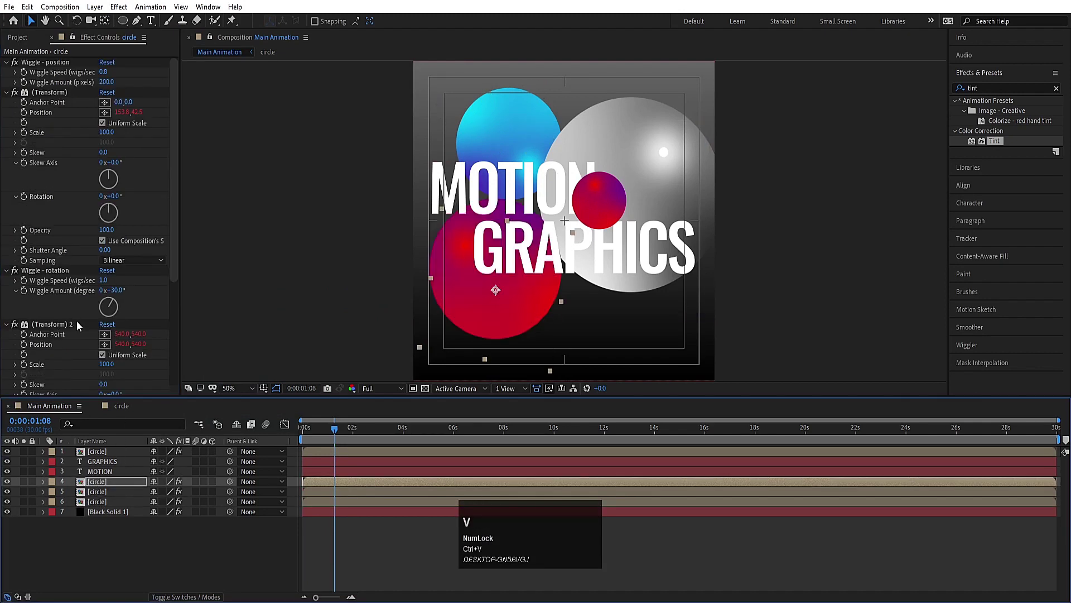
scroll(down, 3)
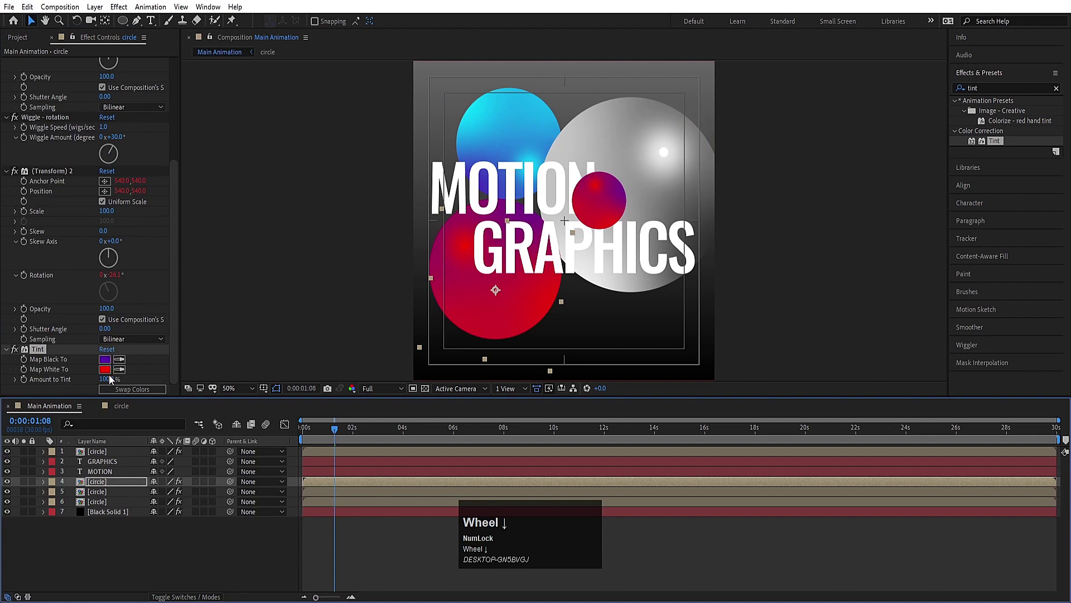
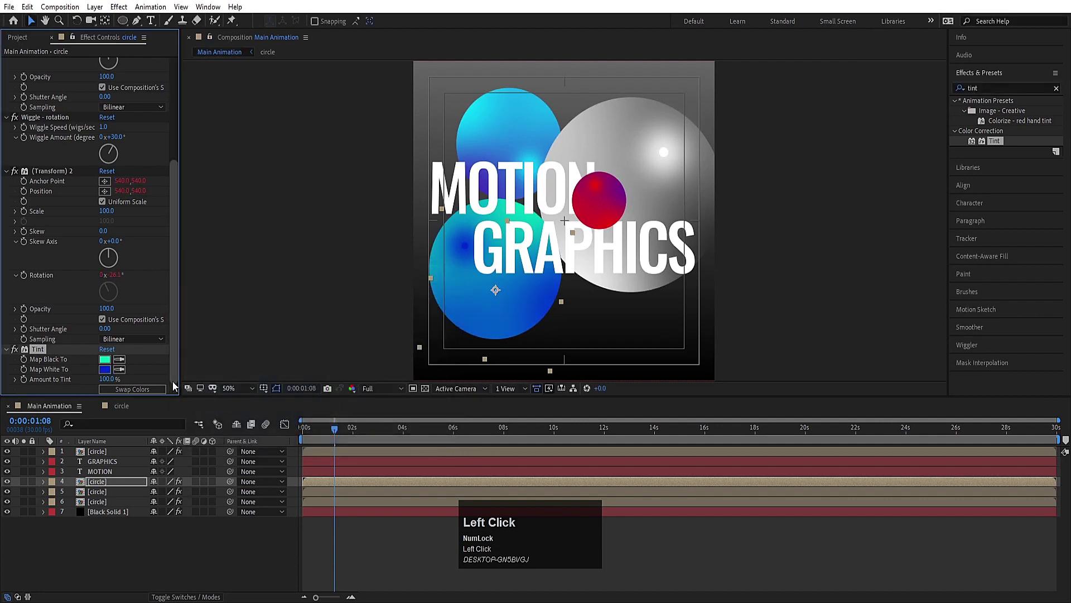
key(space)
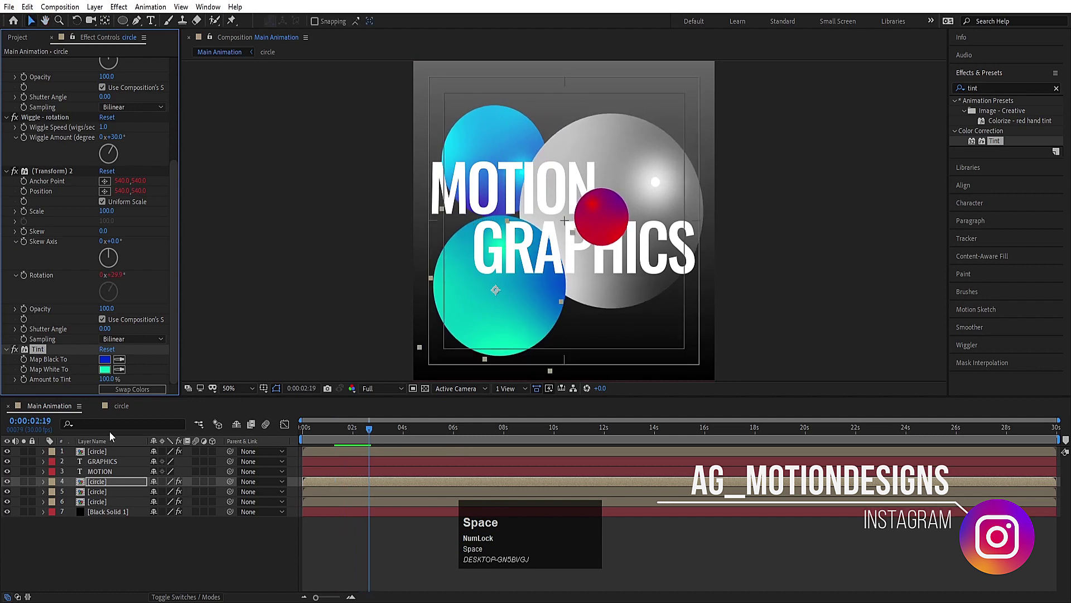
Tint the large grey sphere purple-to-cyan, preview, and copy that Tint effect
click(104, 490)
key(ctrl+v)
scroll(down, 3)
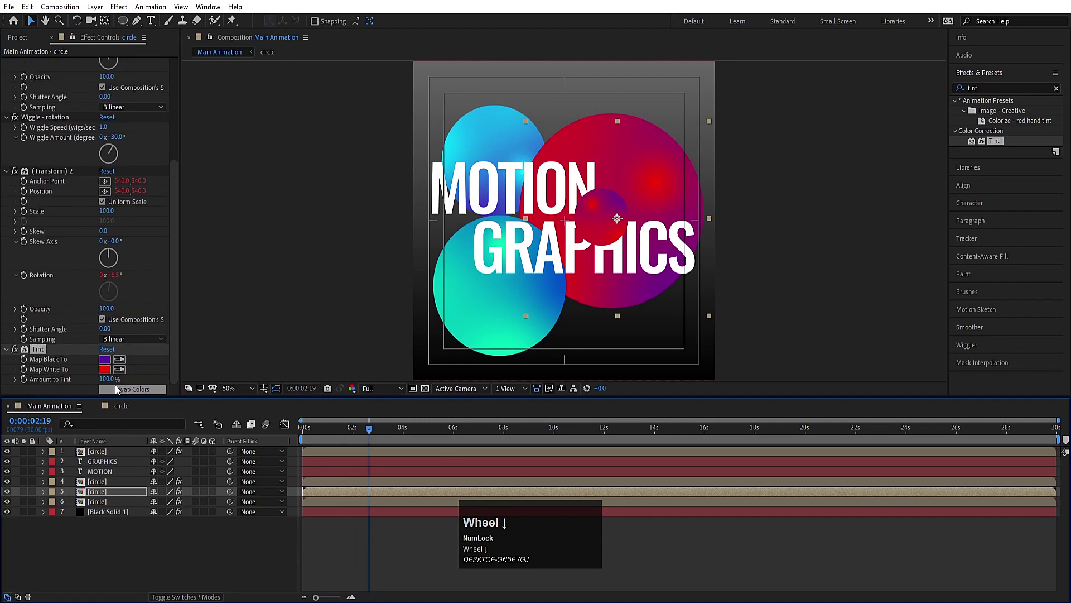
drag(106, 366, 409, 300)
key(space)
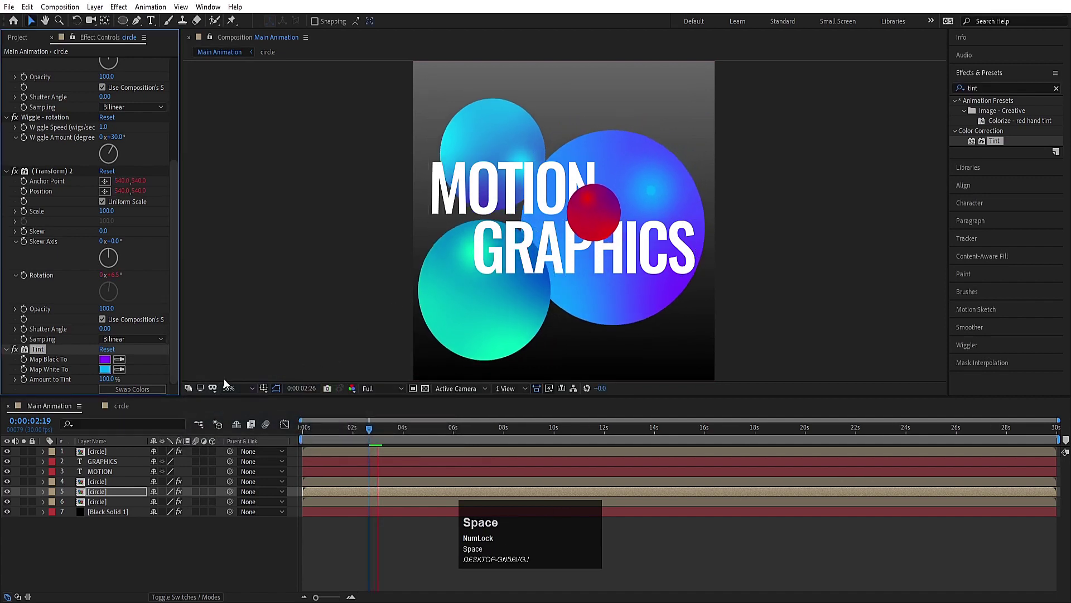
key(space)
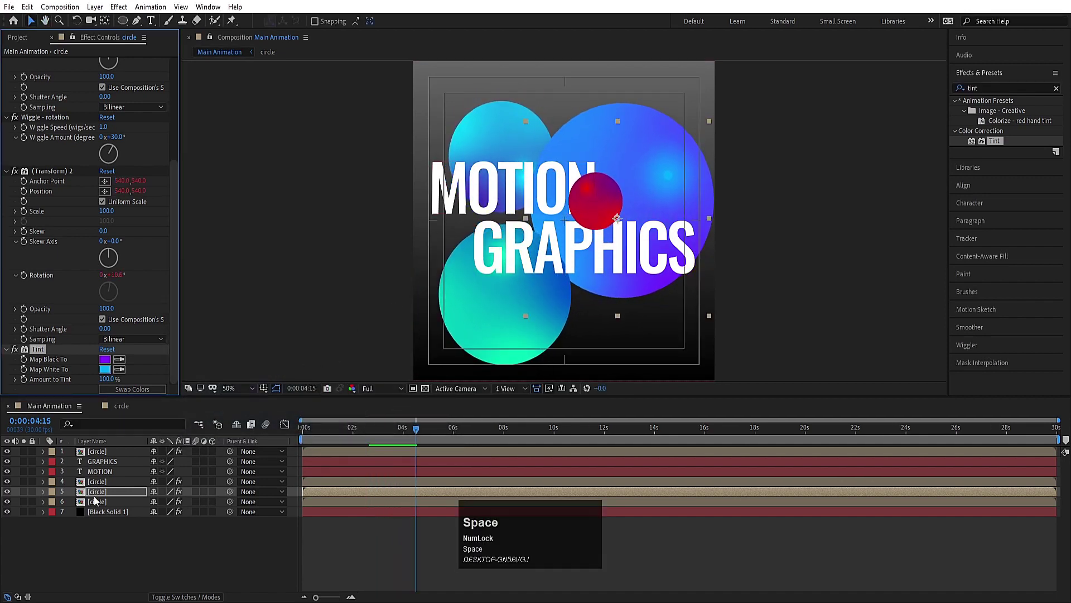
click(44, 357)
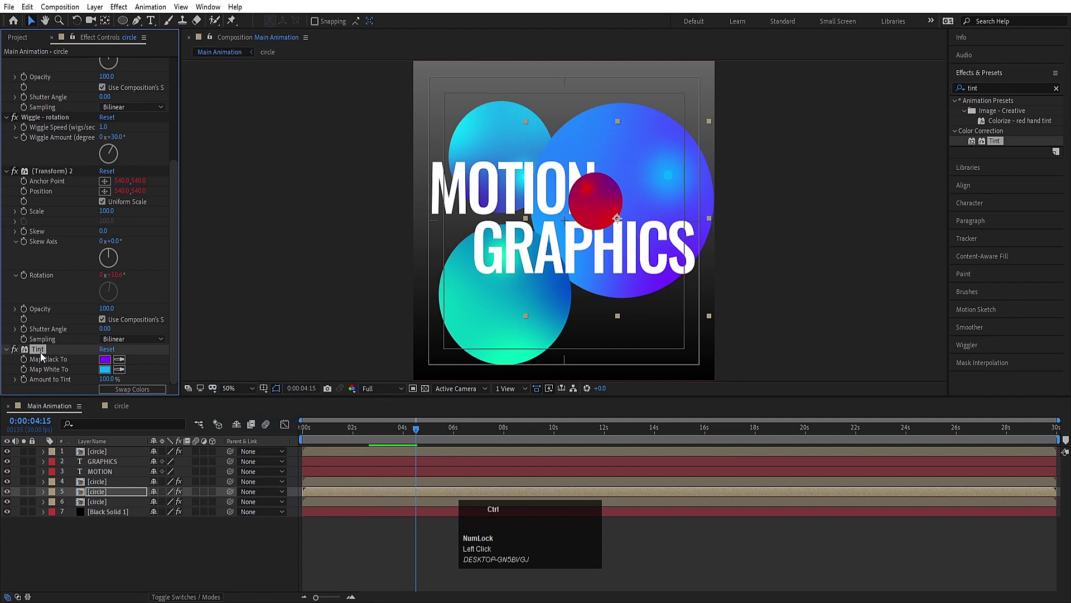
key(ctrl+c)
Paste the Tint onto Black Solid 1 and set Map Black To purple for a purple-to-blue backdrop
click(108, 517)
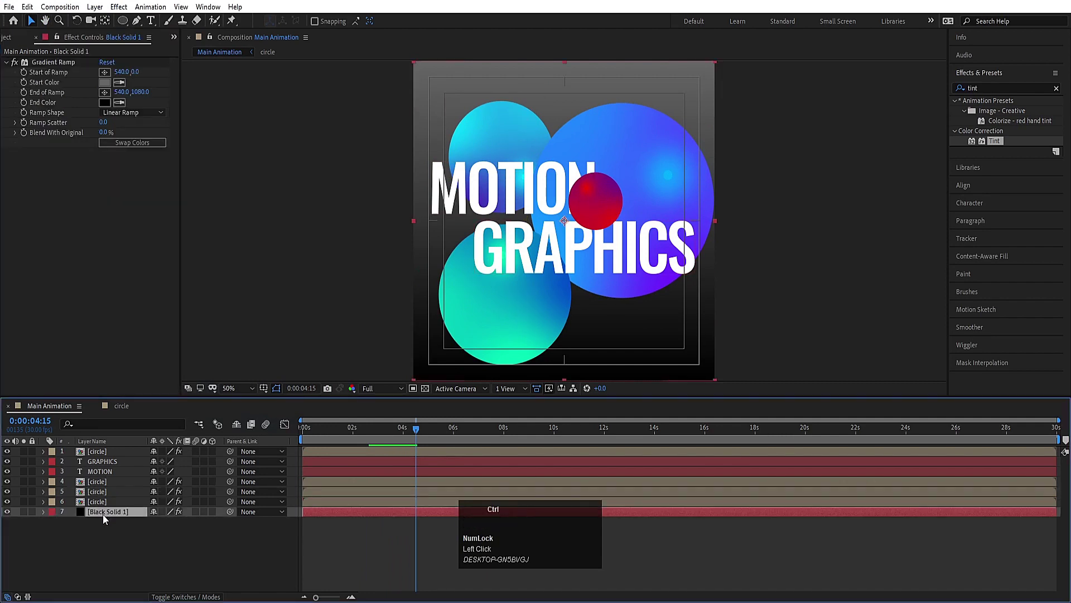
key(ctrl+v)
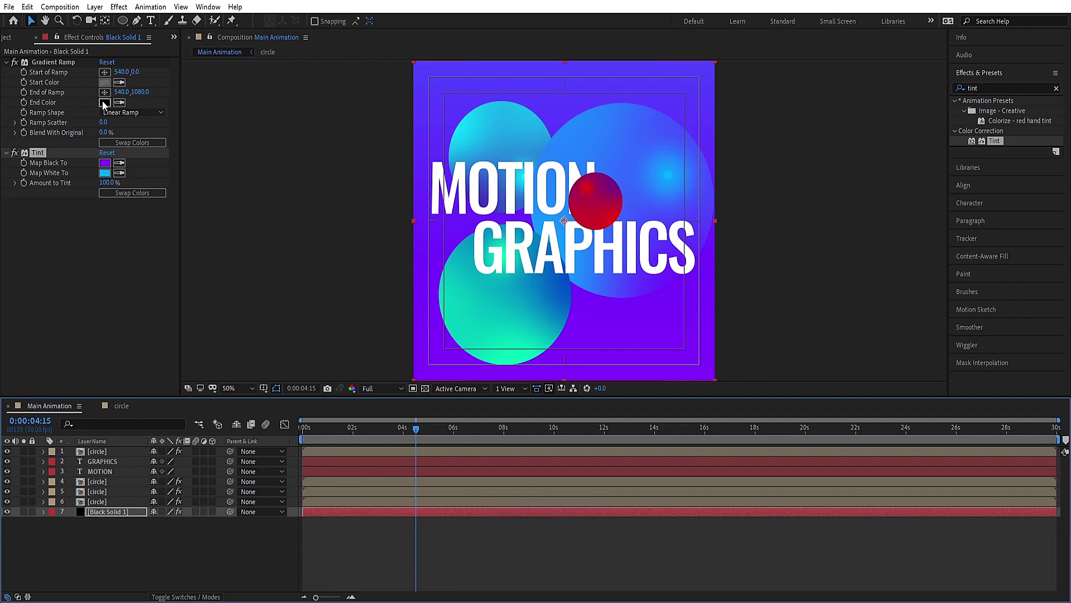
click(53, 66)
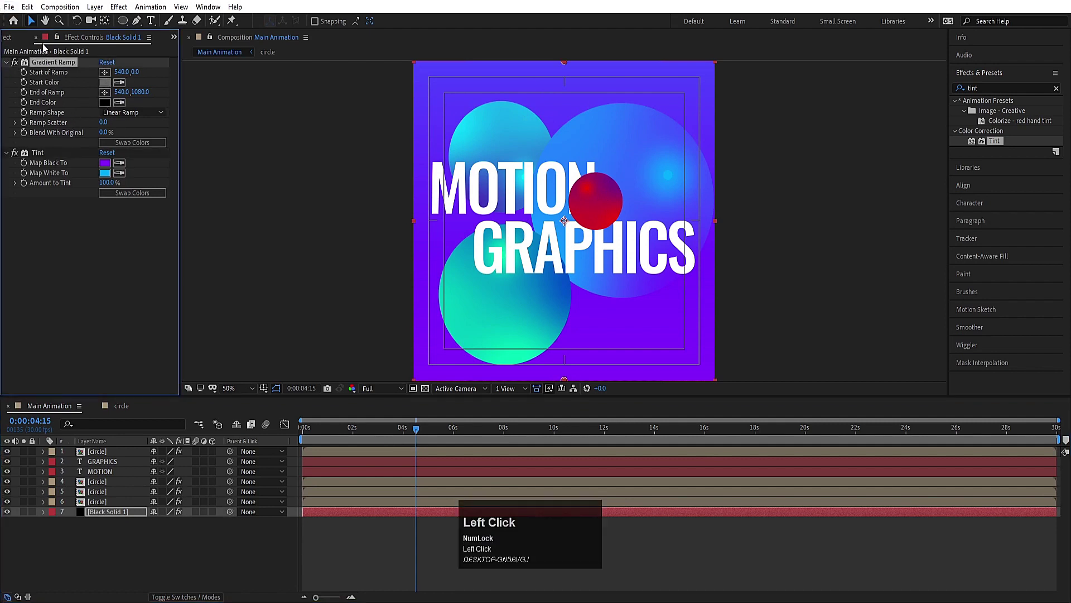
key(space)
click(156, 197)
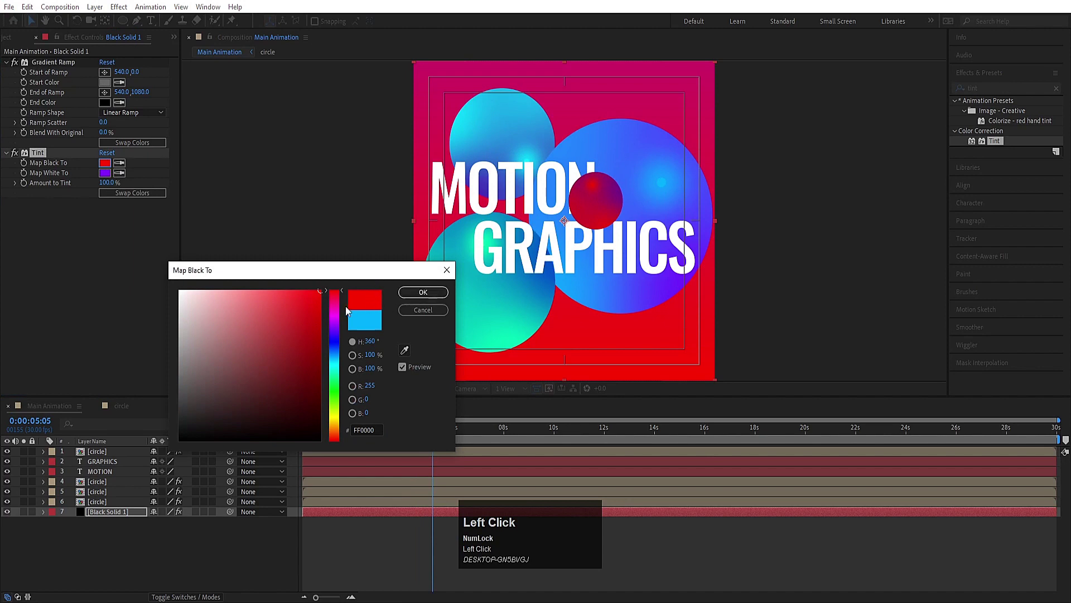
drag(339, 315, 238, 448)
key(space)
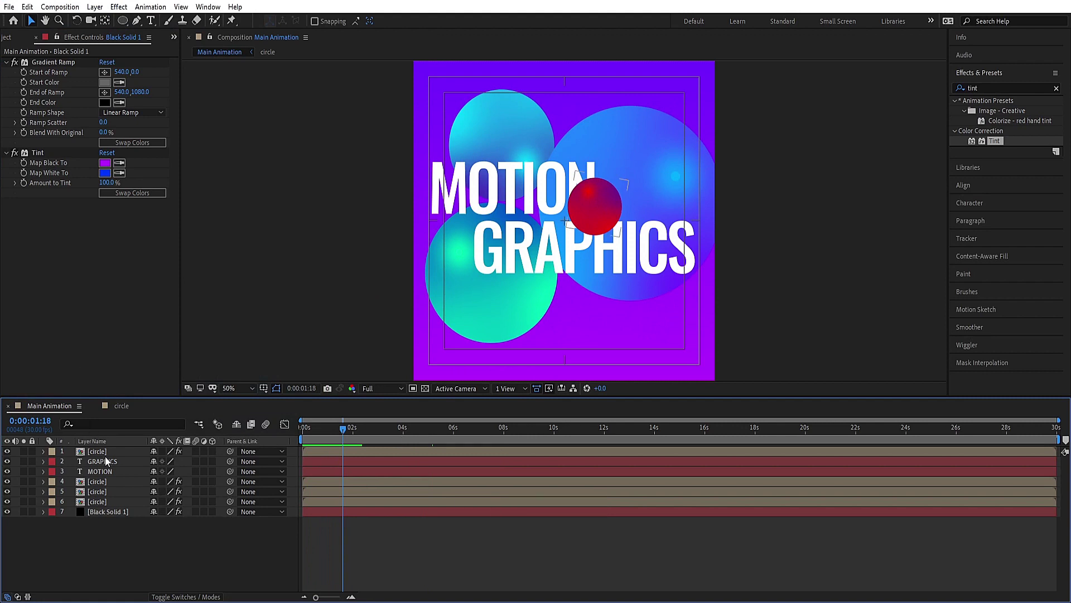
Add a dark-grey Drop Shadow (opacity 40, distance 42, softness 400) to the red sphere
click(102, 452)
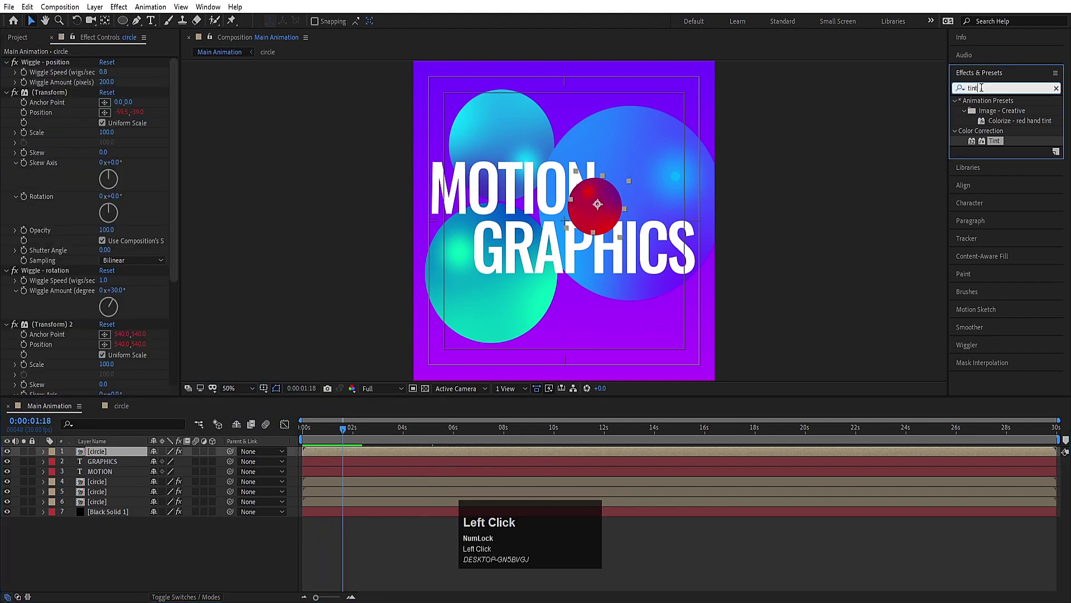
key(ctrl+a)
text(drop)
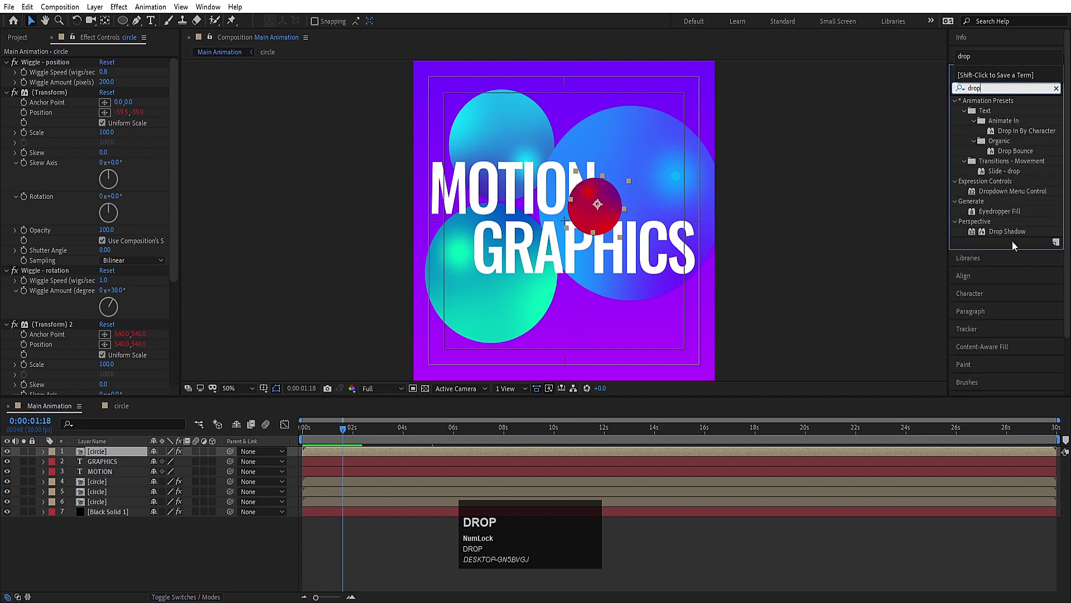
click(1004, 235)
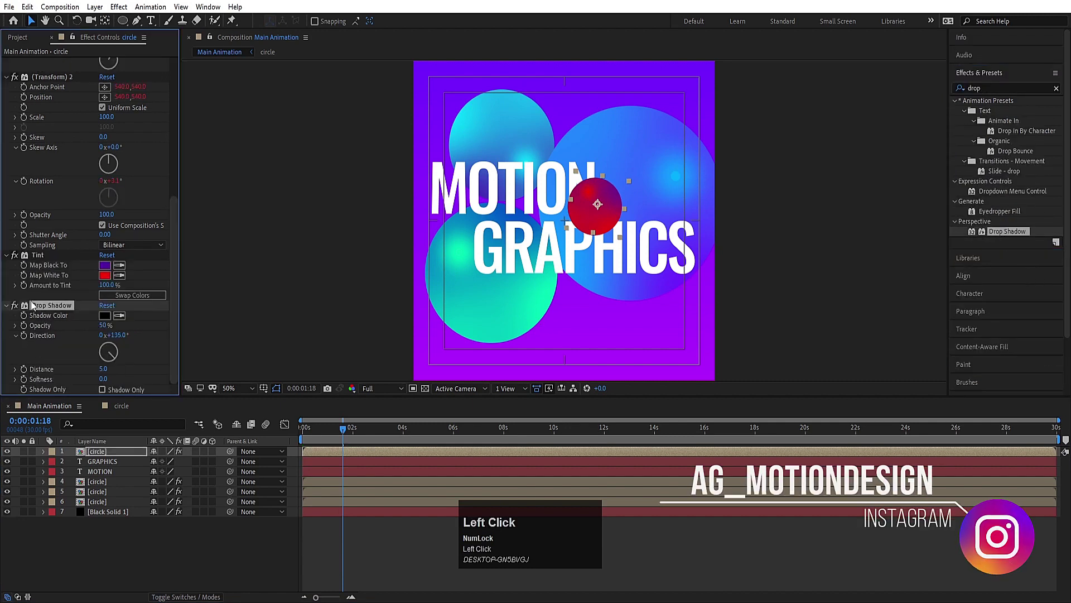
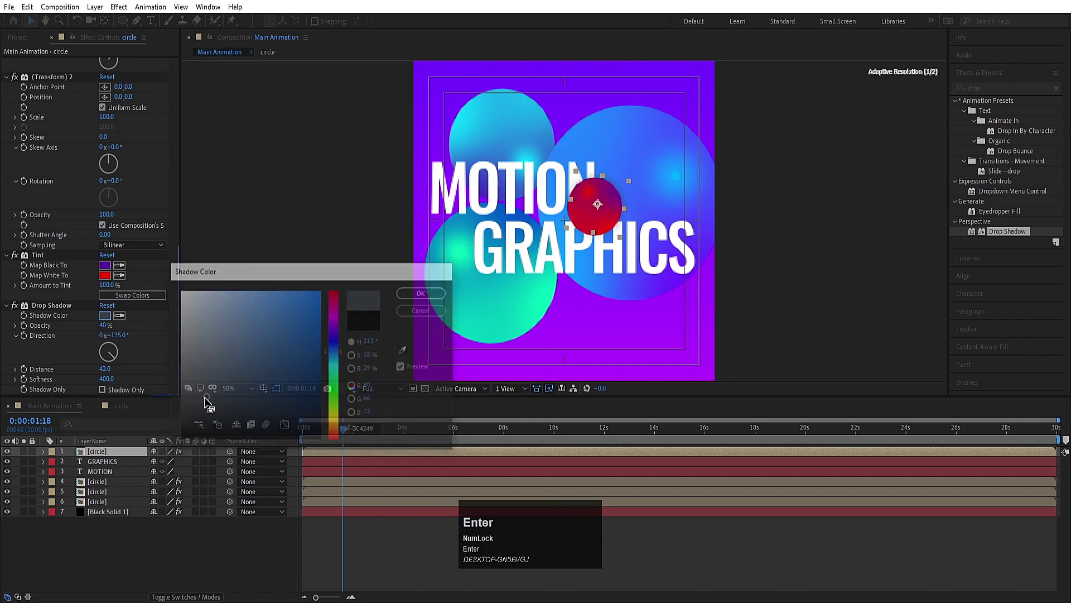
click(51, 310)
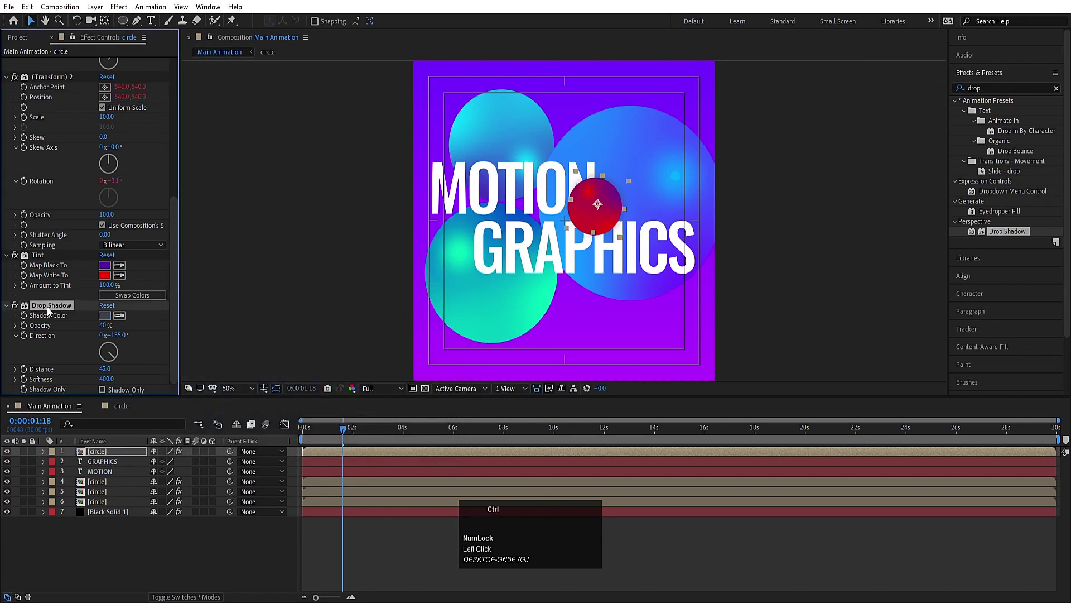
Copy that Drop Shadow onto the three larger spheres and preview
key(ctrl+c)
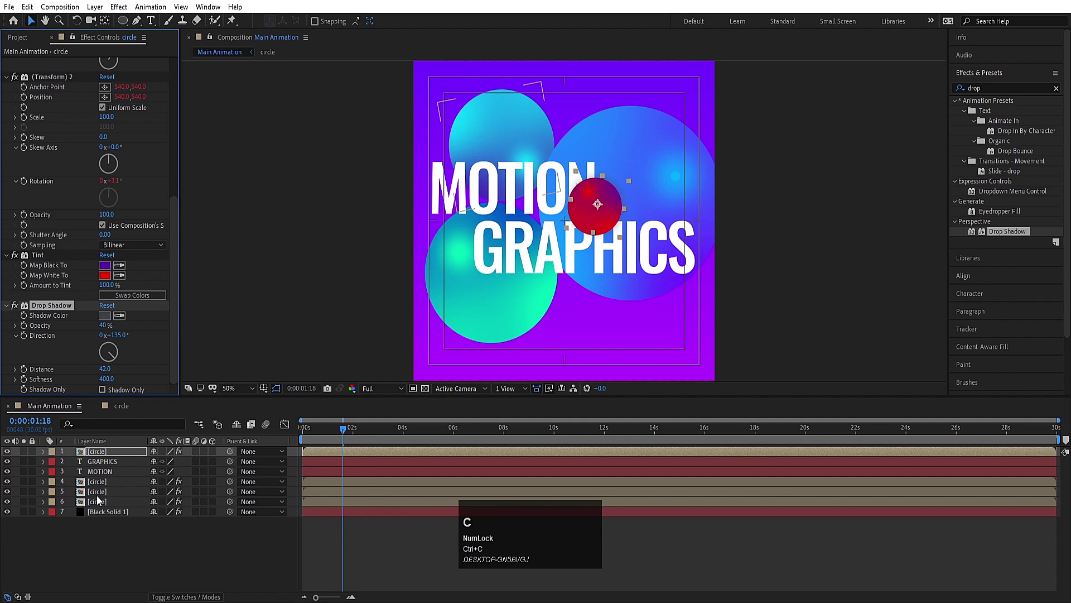
click(100, 484)
click(110, 506)
key(ctrl+v)
key(space)
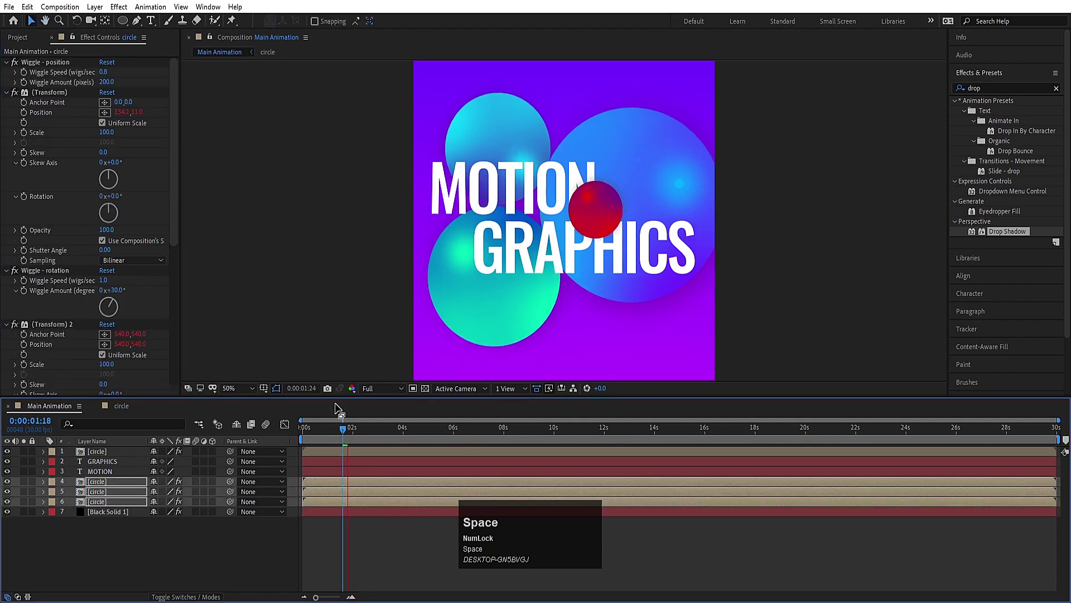
Keyframe Position so MOTION and GRAPHICS start spread apart and slide together, then preview
drag(349, 435, 89, 475)
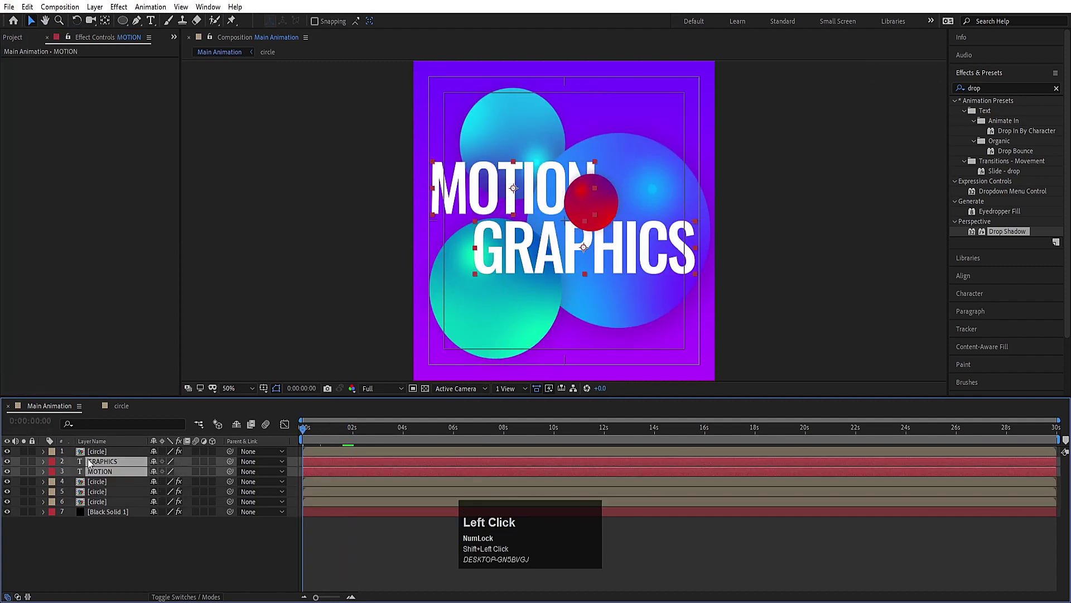
text(op)
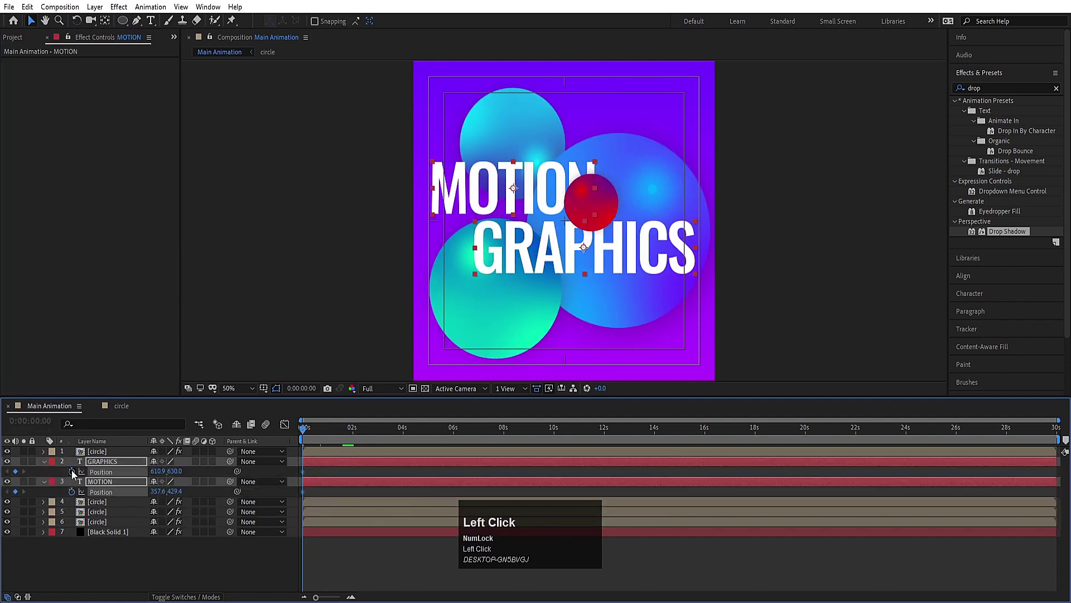
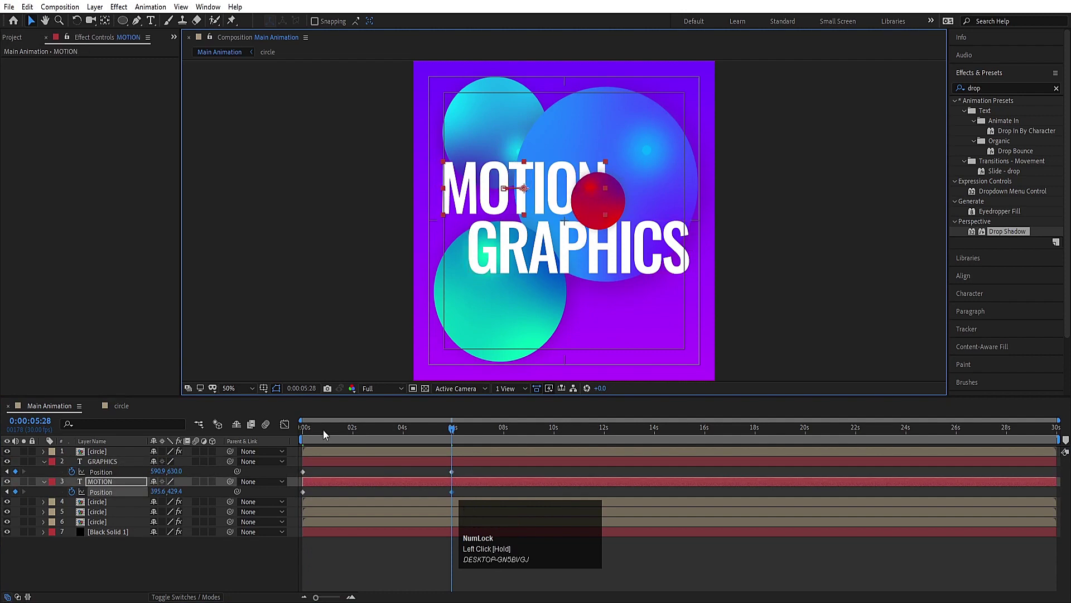
drag(266, 434, 395, 387)
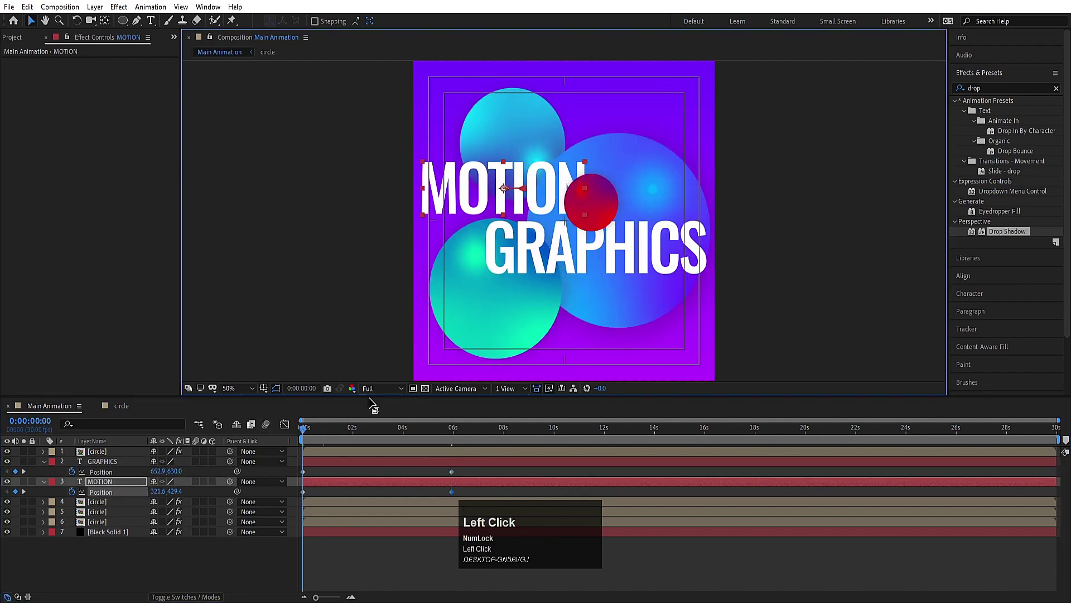
key(space)
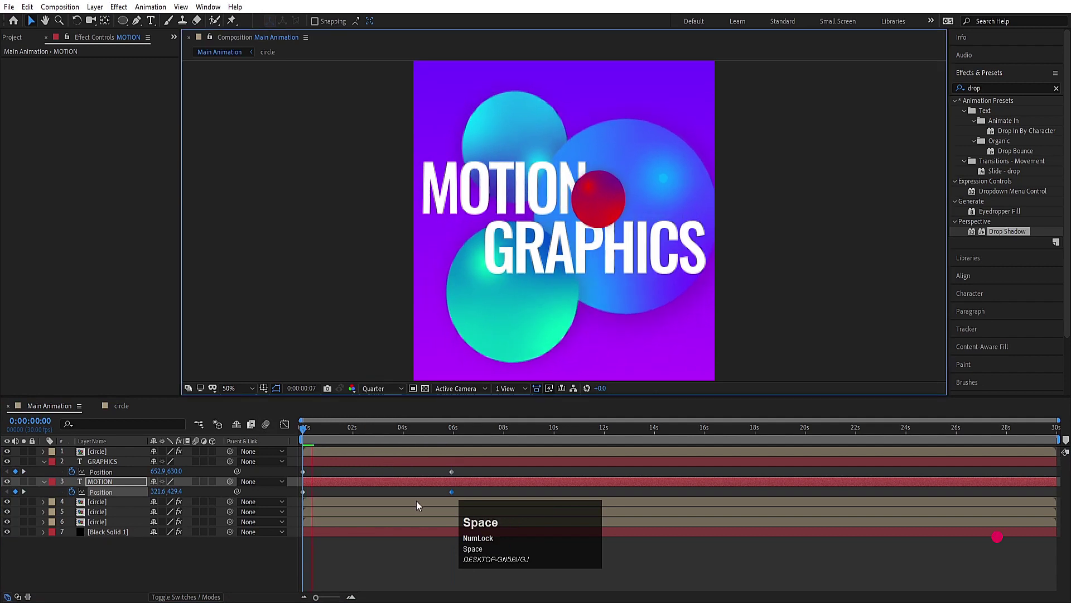
key(space)
Create a new Oswald Light text layer near the top reading MOTION GRAPHICS
click(349, 432)
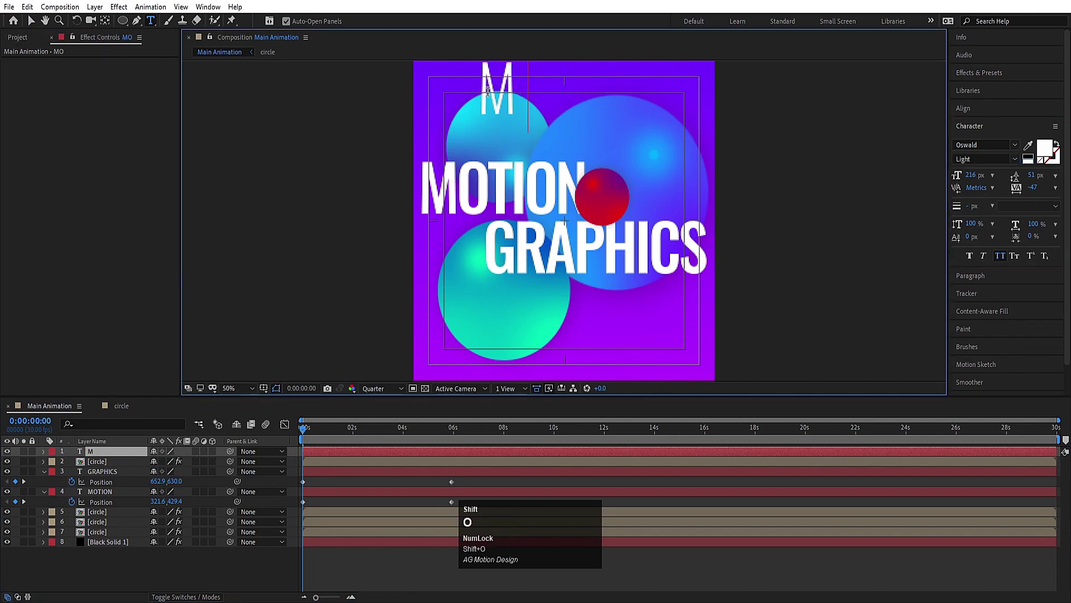
key(shift+space)
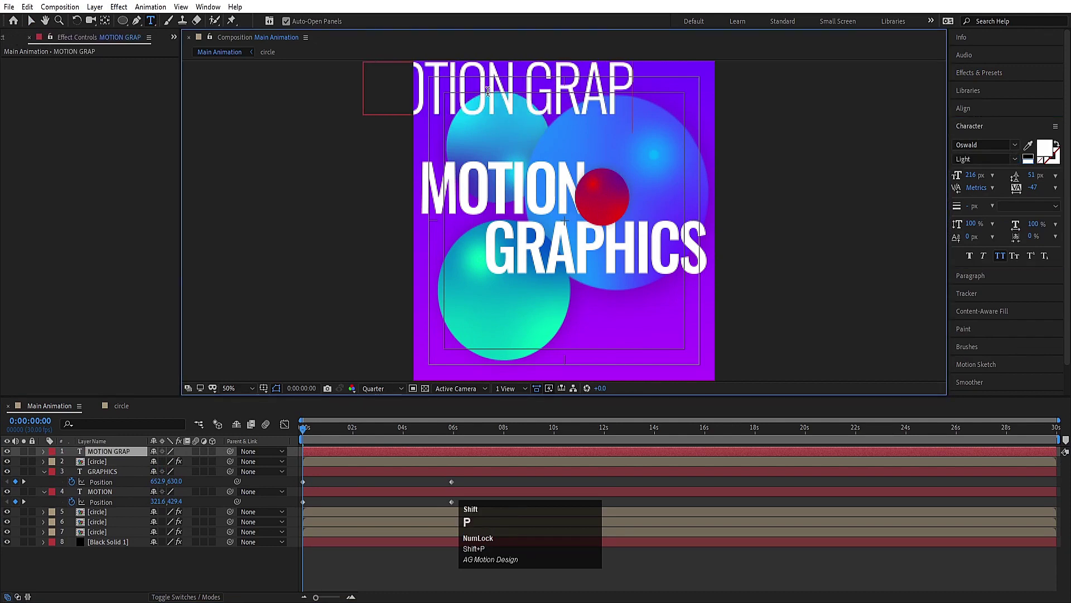
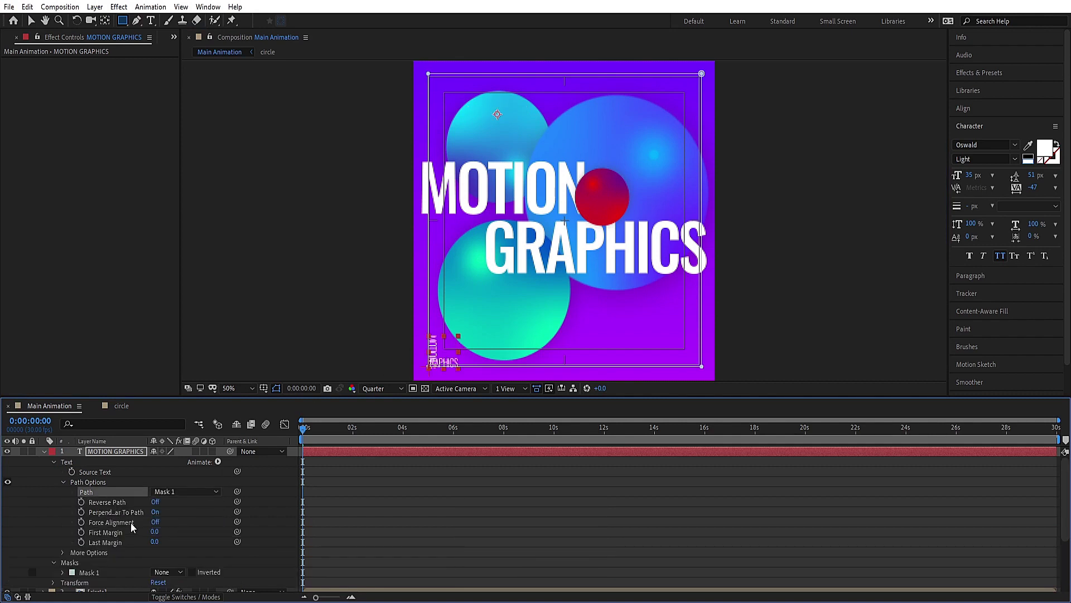
Turn Reverse Path off, stand letters perpendicular to the path, and render at full quality
click(157, 504)
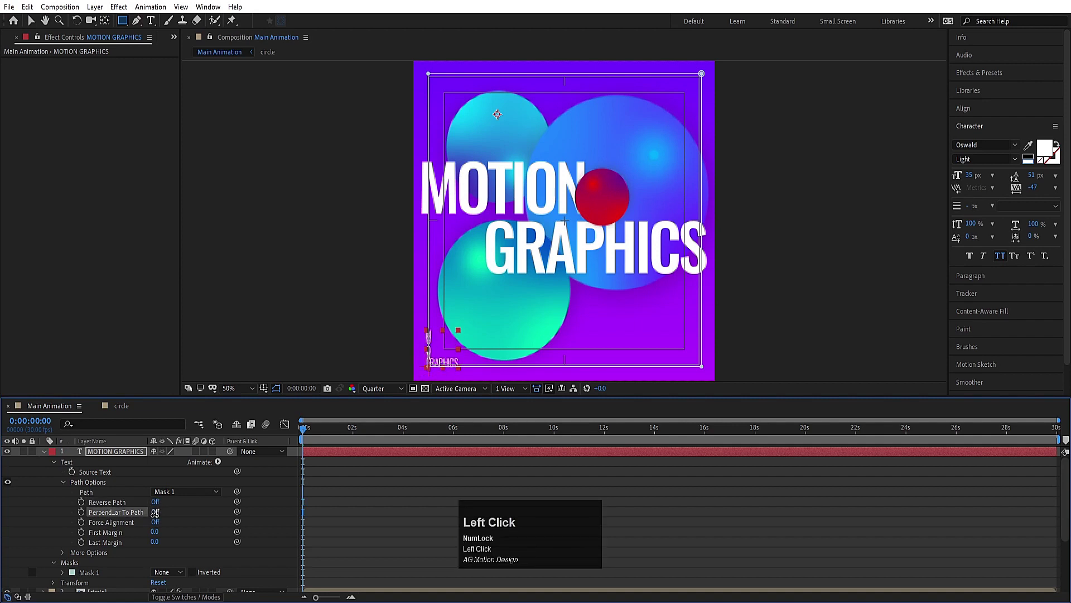
click(156, 505)
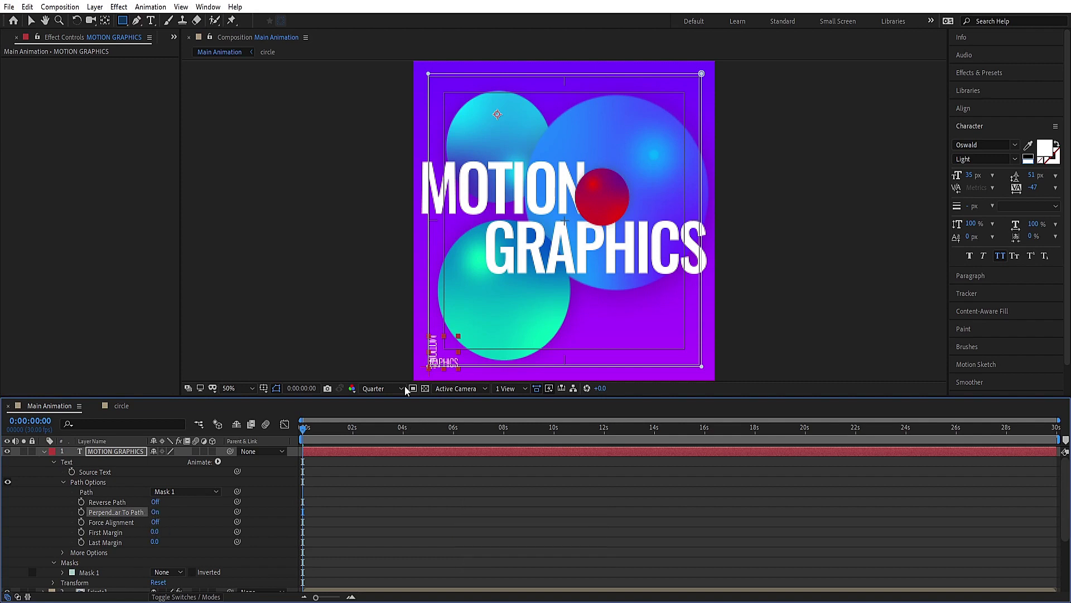
click(384, 396)
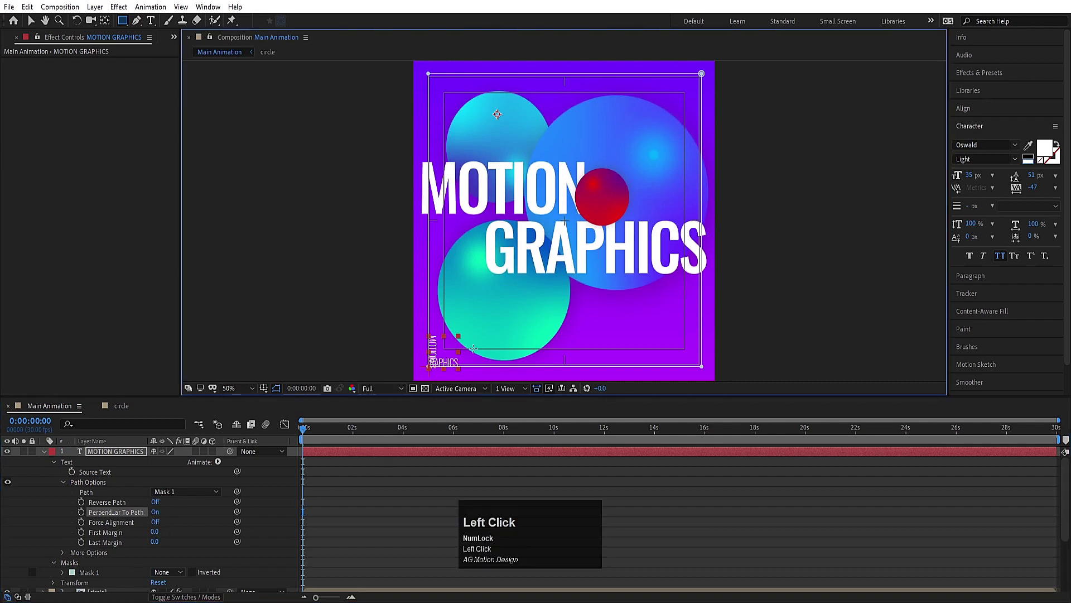
Paste MOTION GRAPHICS repeatedly until the text wraps the whole border path
key(ctrl+t)
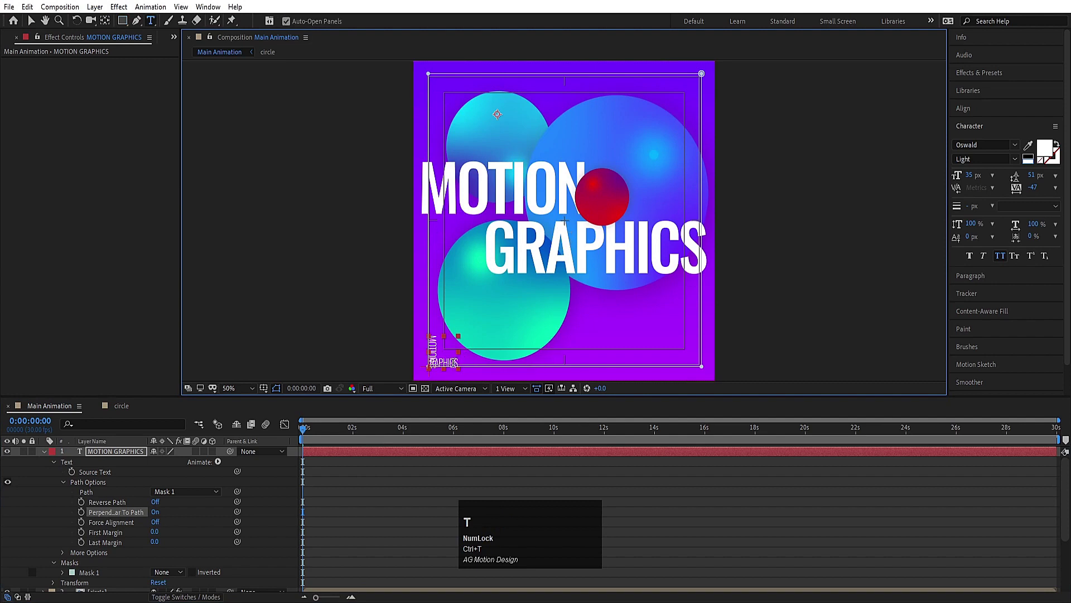
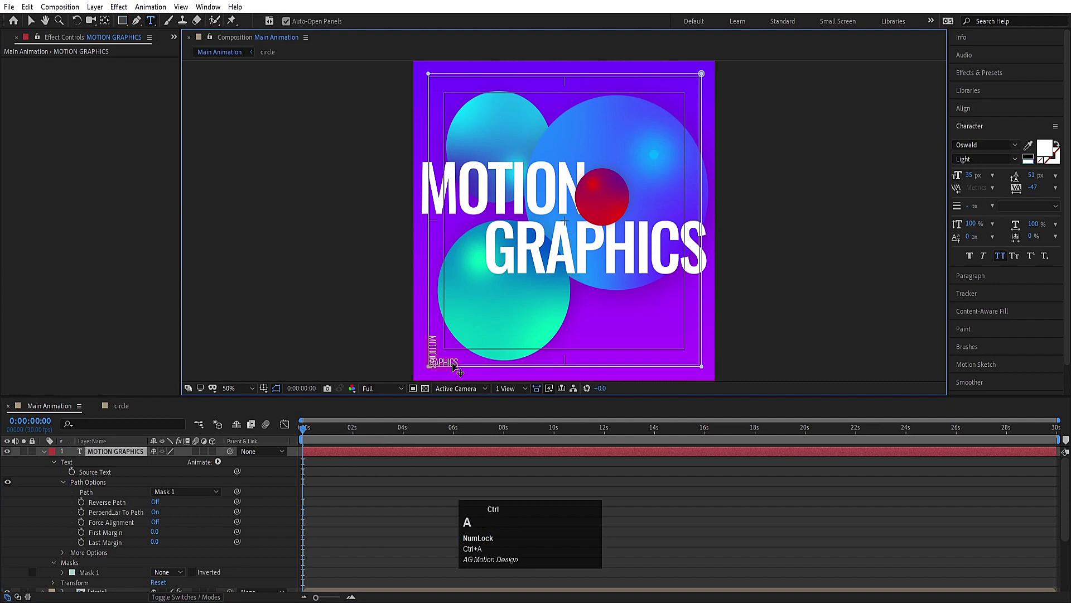
key(ctrl+c)
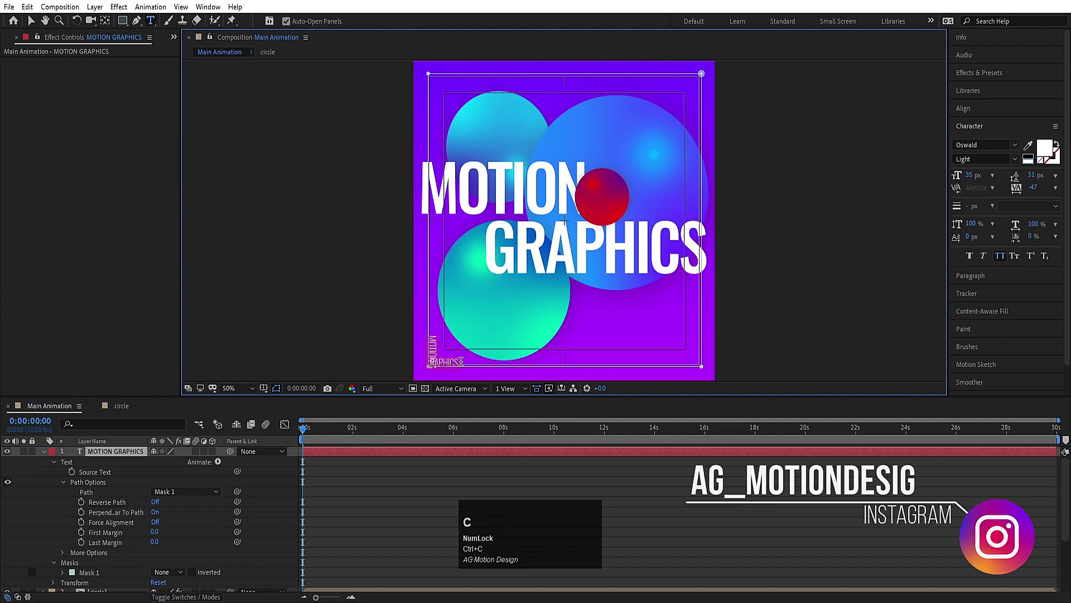
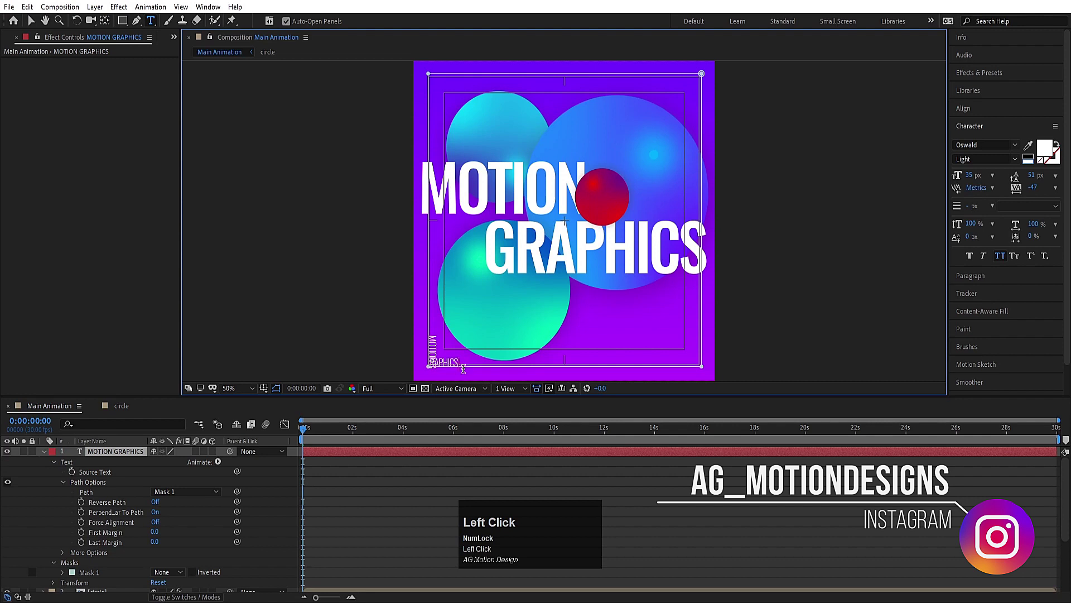
key(Tab)
key(space)
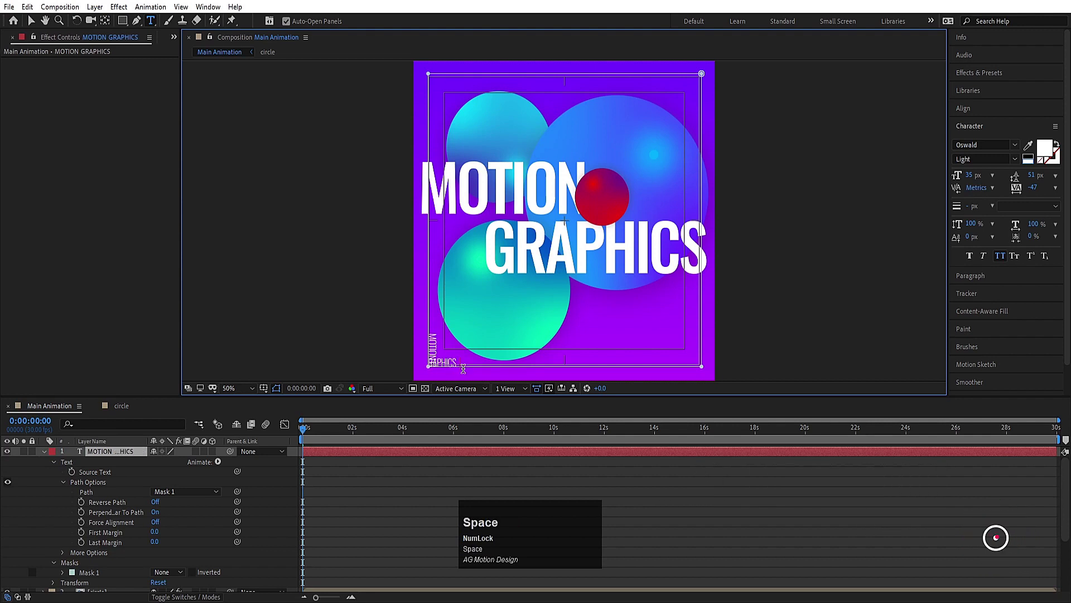
key(ctrl+v)
key(space)
key(ctrl+v)
key(space)
key(ctrl+v)
key(space)
key(ctrl+v)
key(space)
key(ctrl+v)
key(space)
key(ctrl+v)
key(space)
key(v)
key(space)
key(ctrl+v)
key(space)
key(ctrl+v)
key(space)
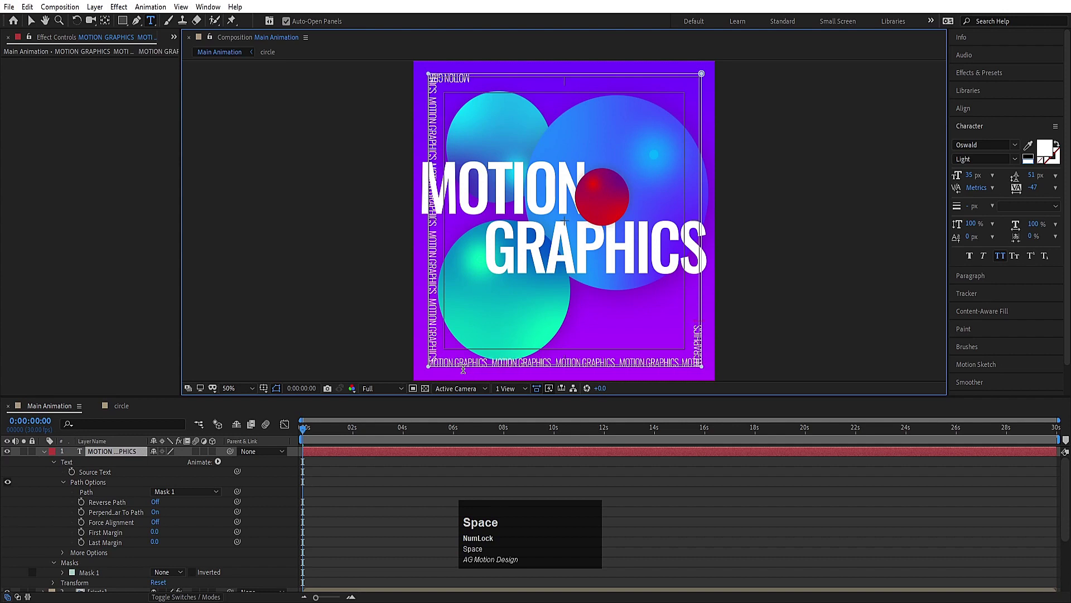
key(ctrl+v)
key(space)
key(ctrl+v)
key(space)
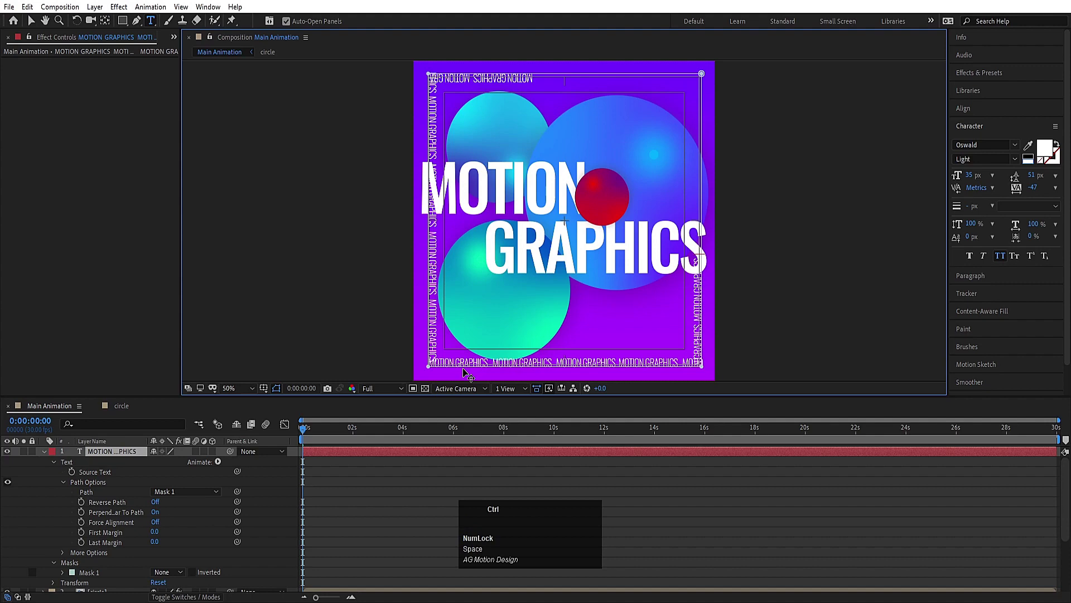
key(ctrl+v)
key(space)
key(ctrl+v)
key(space)
key(v)
key(space)
key(ctrl+v)
key(space)
key(ctrl+v)
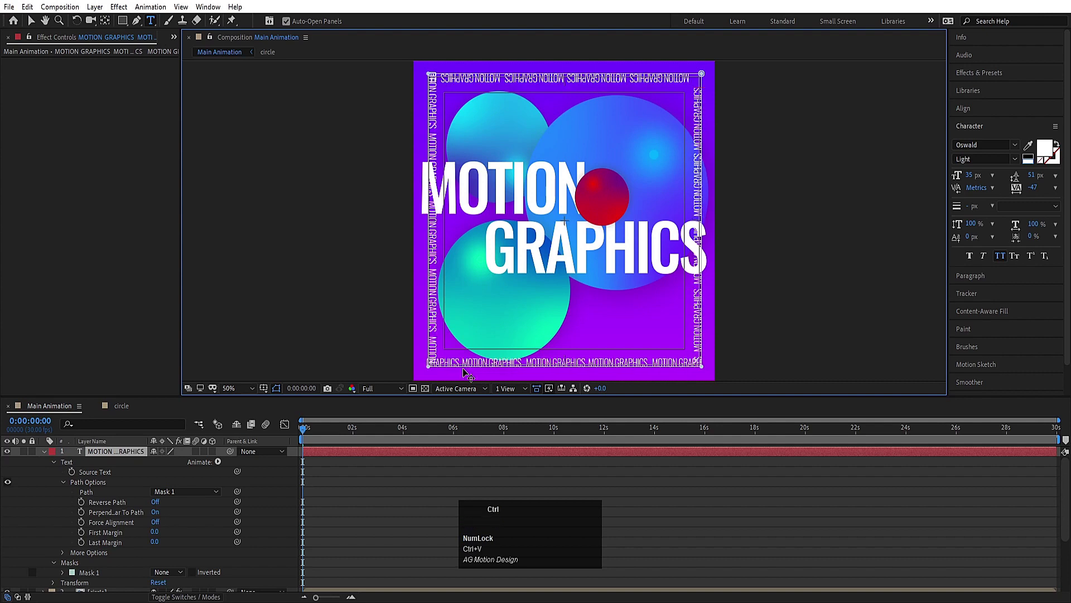
Set all the border text to 36 px, finish editing, and collapse the layers
key(ctrl+a)
click(972, 175)
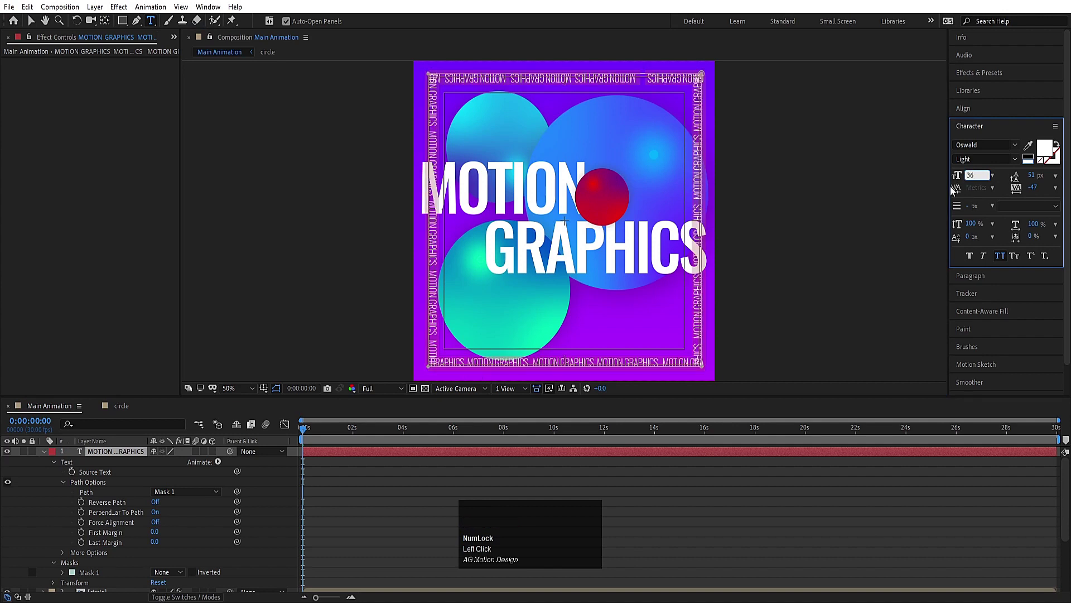
key(Return)
click(398, 488)
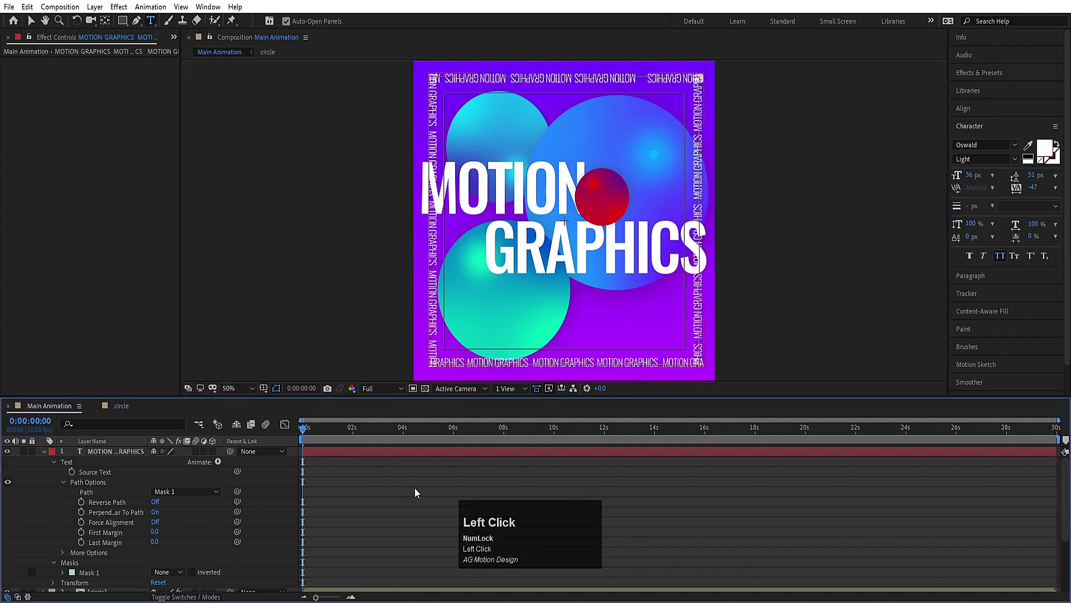
click(400, 481)
key(u)
Reveal the border text's Path Options and keyframe First Margin at 0
drag(120, 451, 48, 516)
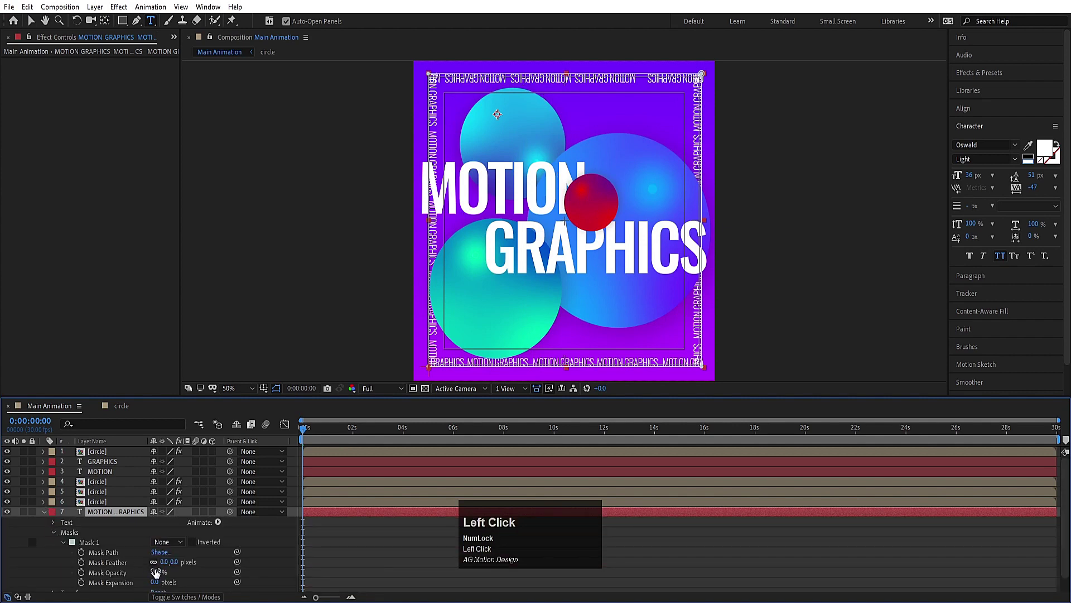
scroll(down, 3)
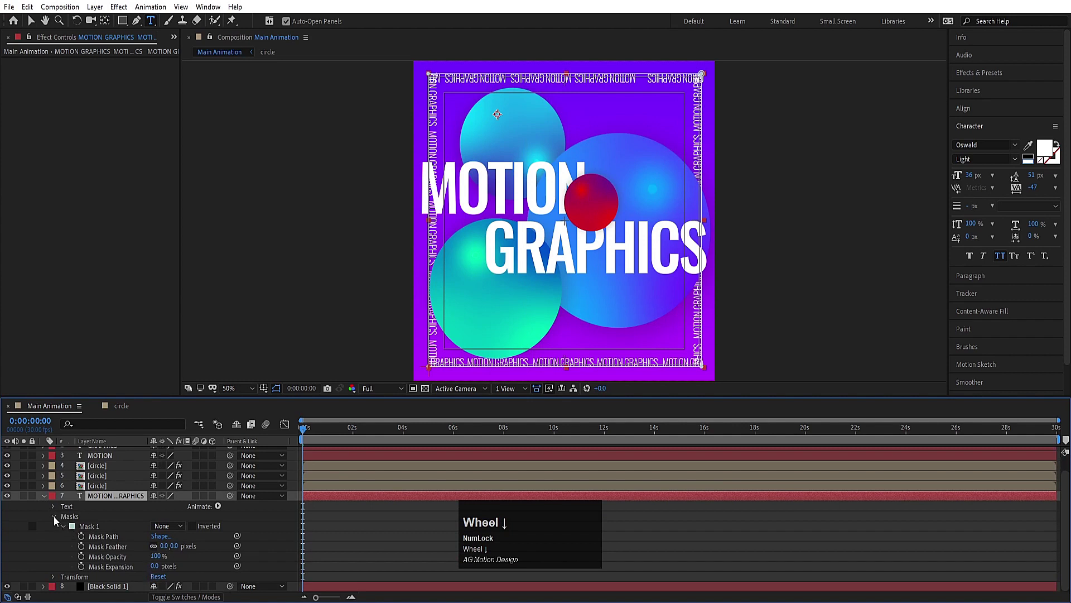
click(58, 519)
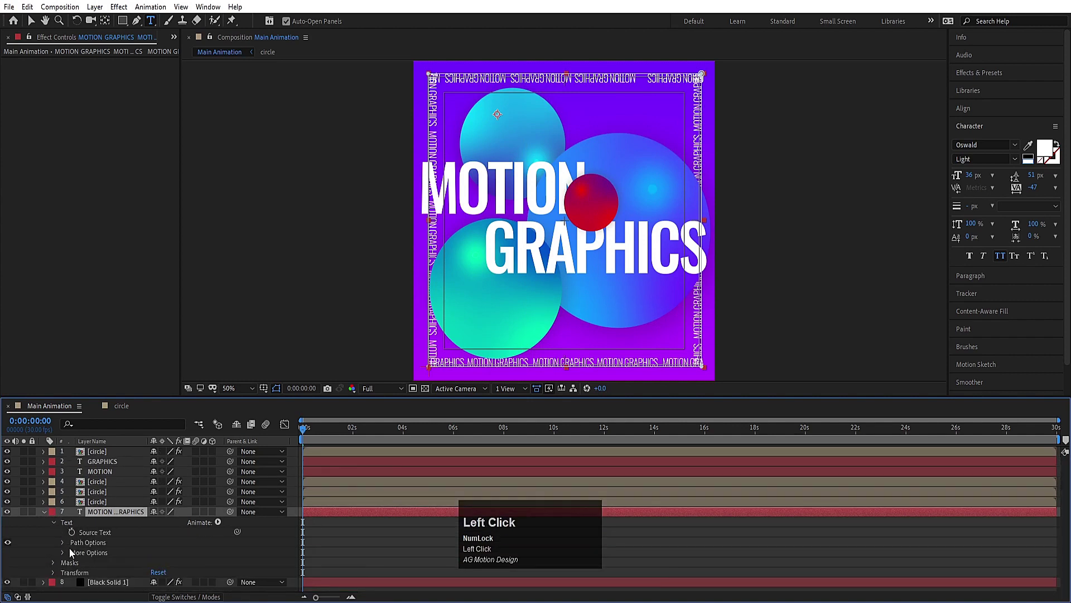
scroll(down, 3)
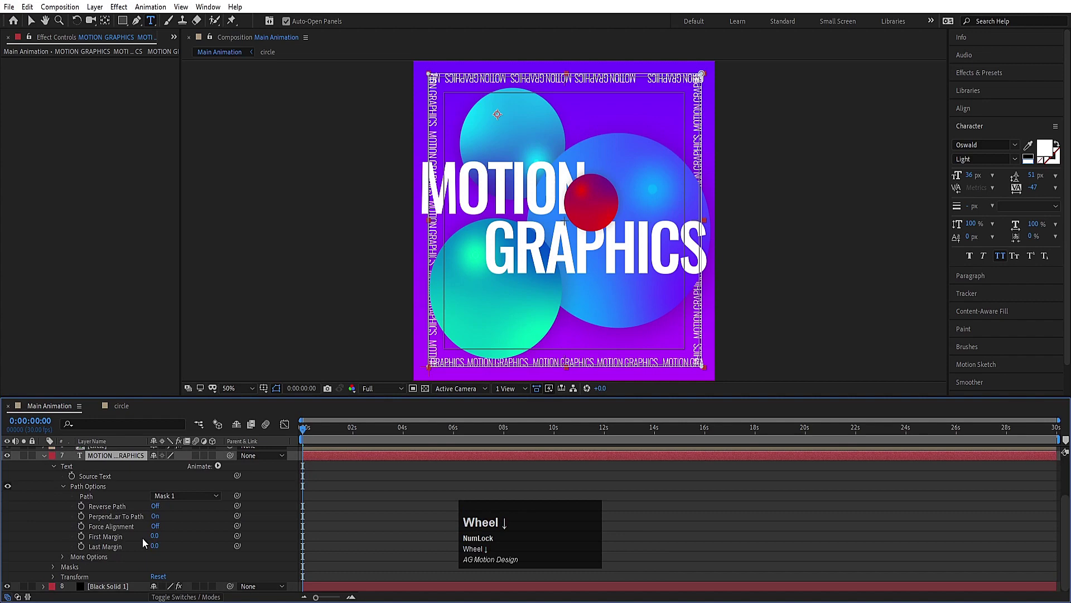
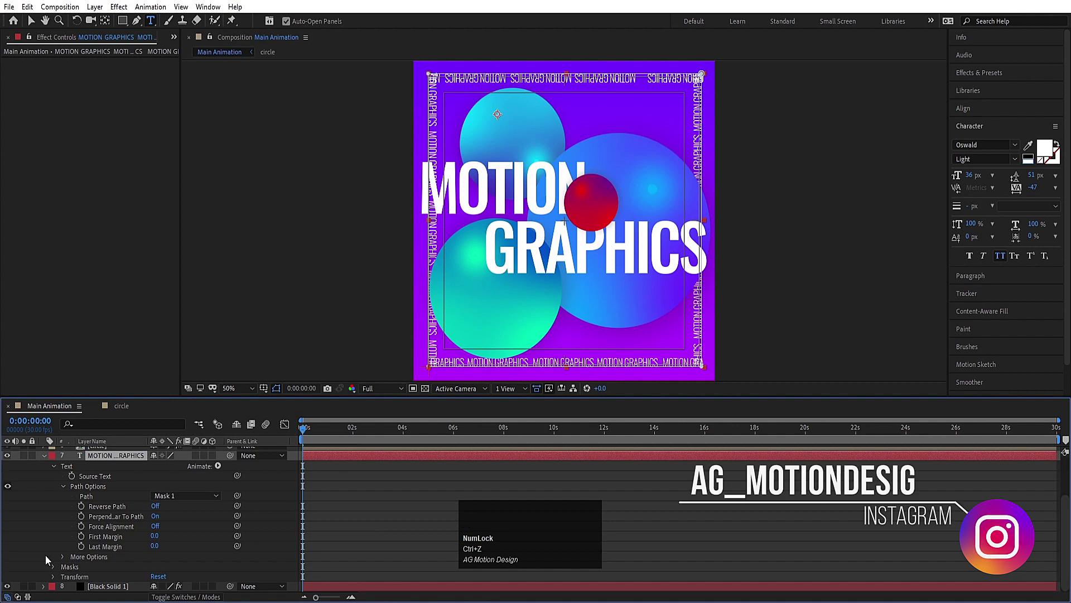
click(84, 542)
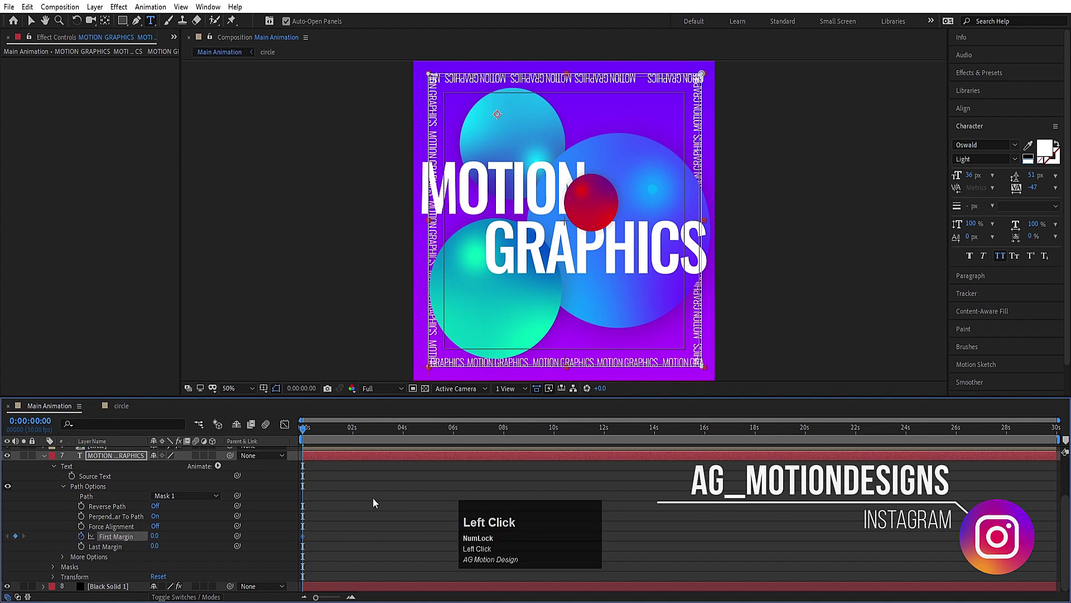
key(u)
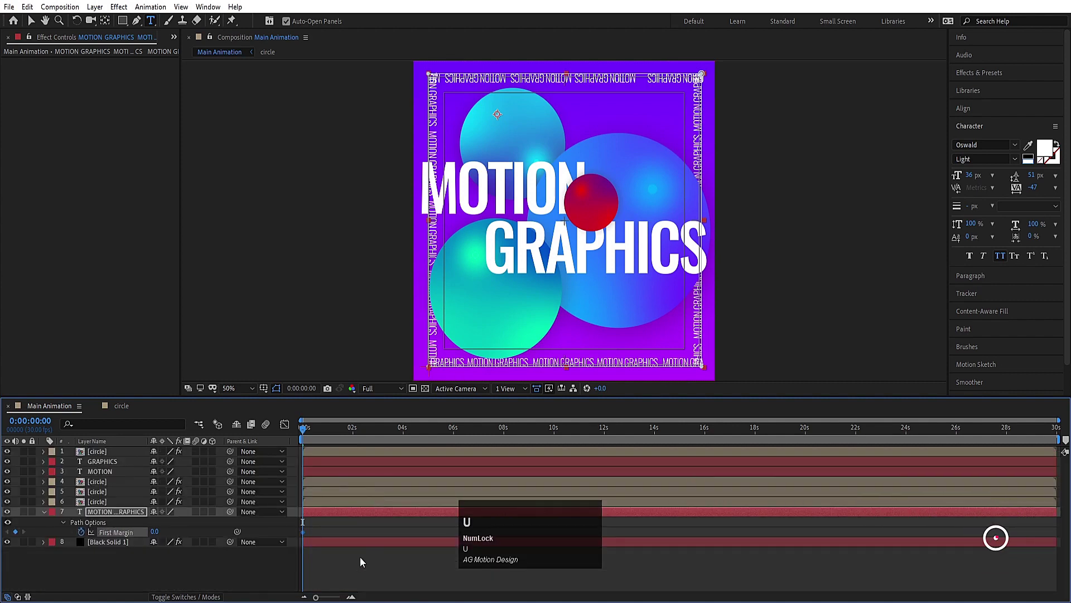
Move to around 5-6 s and raise First Margin to 300 for the second keyframe
click(364, 559)
key(u)
click(452, 429)
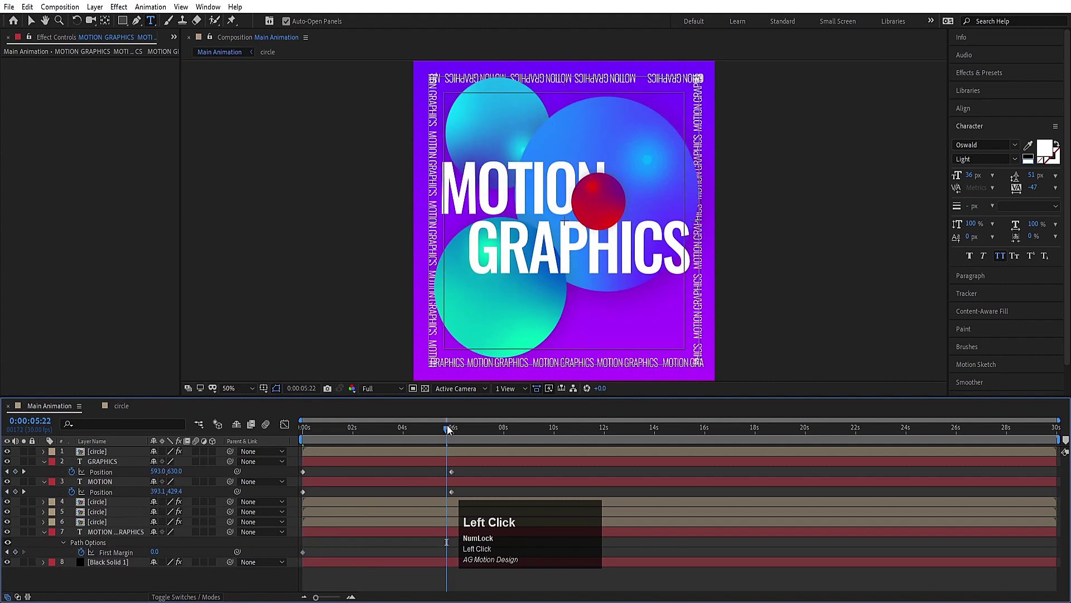
key(k)
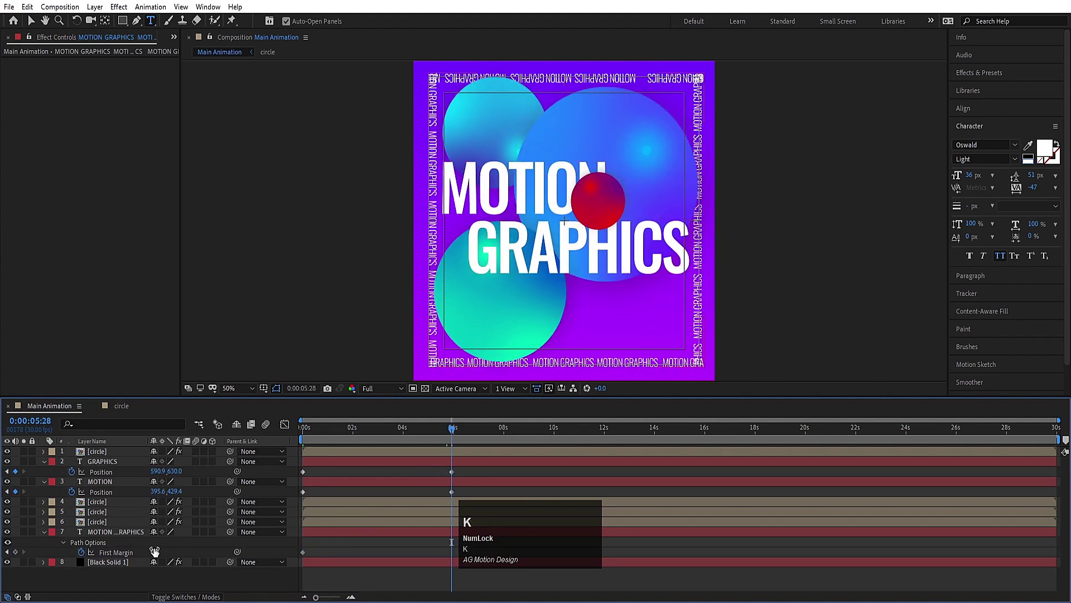
drag(156, 551, 163, 551)
key(Return)
key(n)
Preview the border text crawling around the frame edge
key(space)
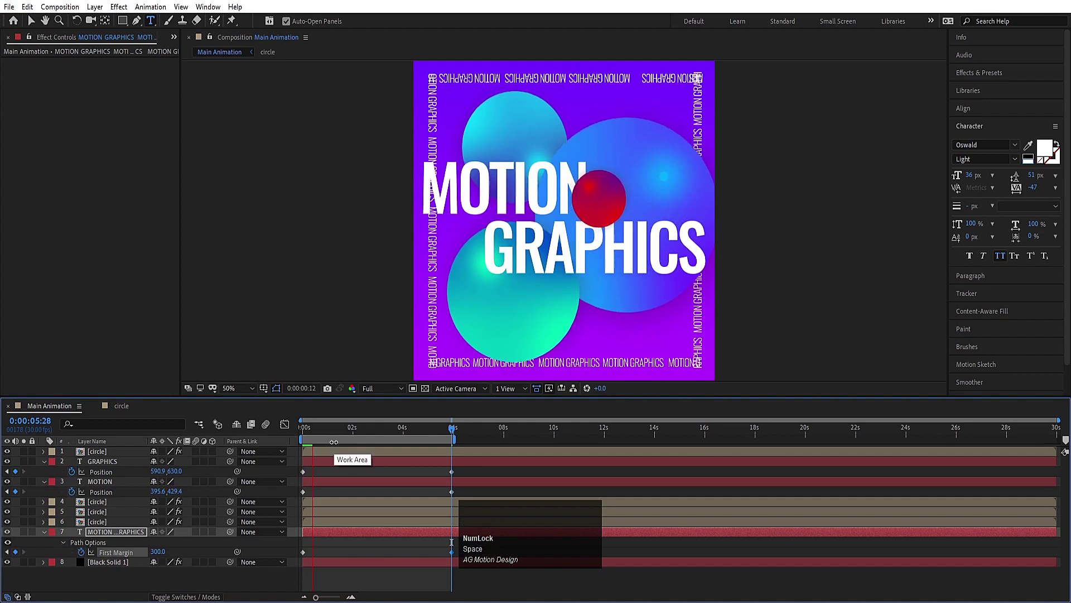
key(space)
click(316, 433)
key(space)
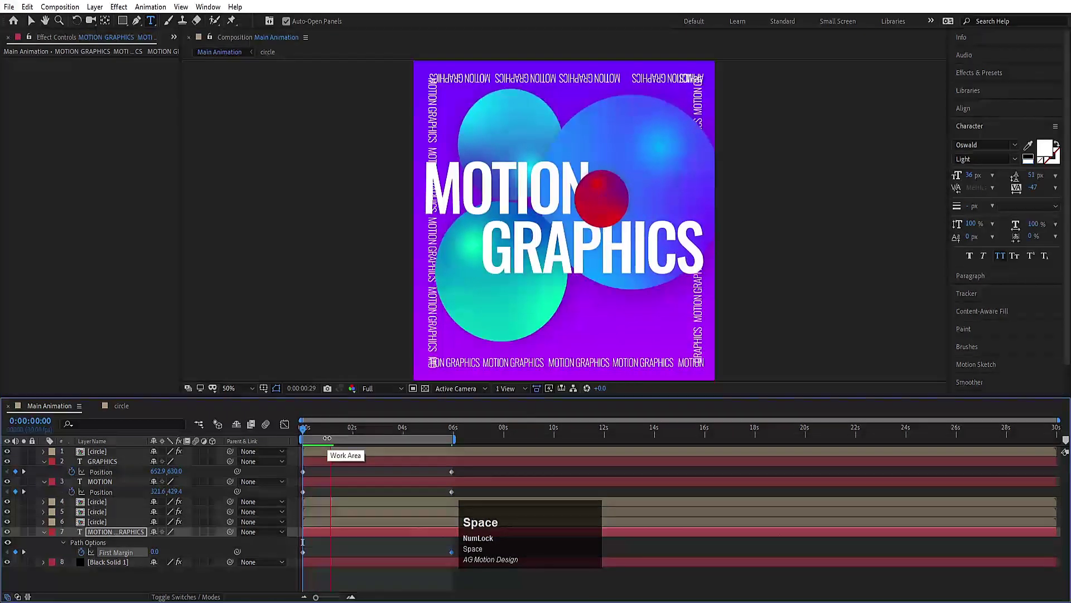
Copy the Tint effect from one of the cyan sphere layers
click(324, 474)
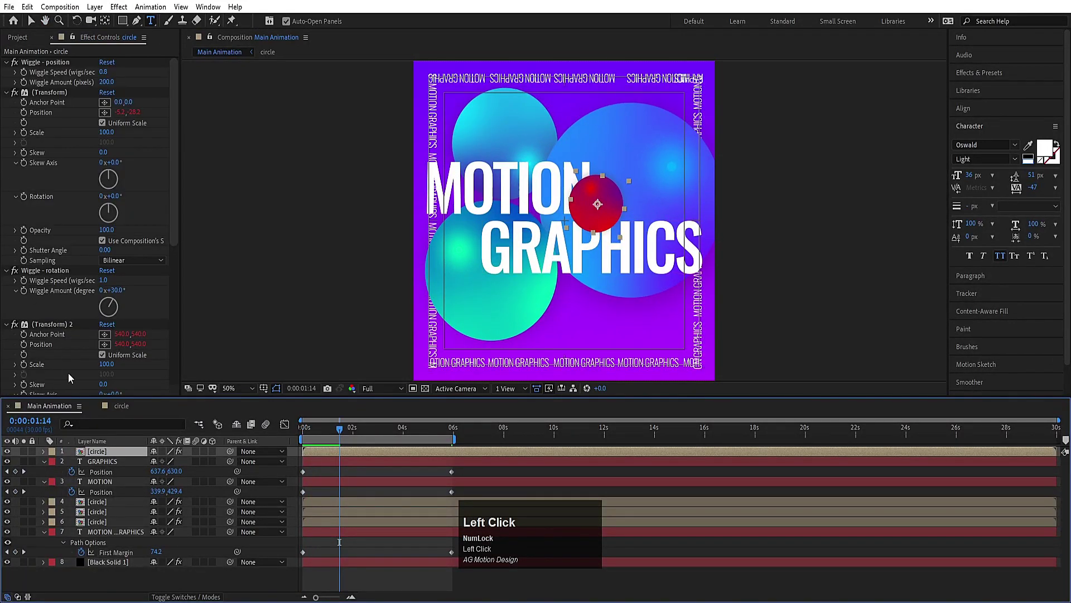
scroll(down, 3)
scroll(up, 3)
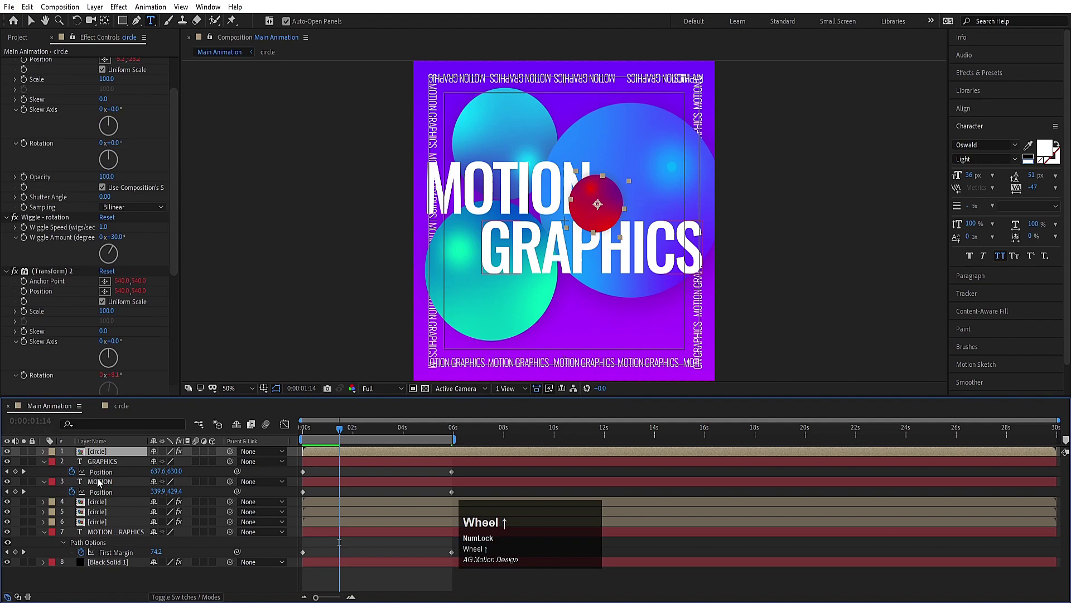
click(100, 502)
scroll(down, 3)
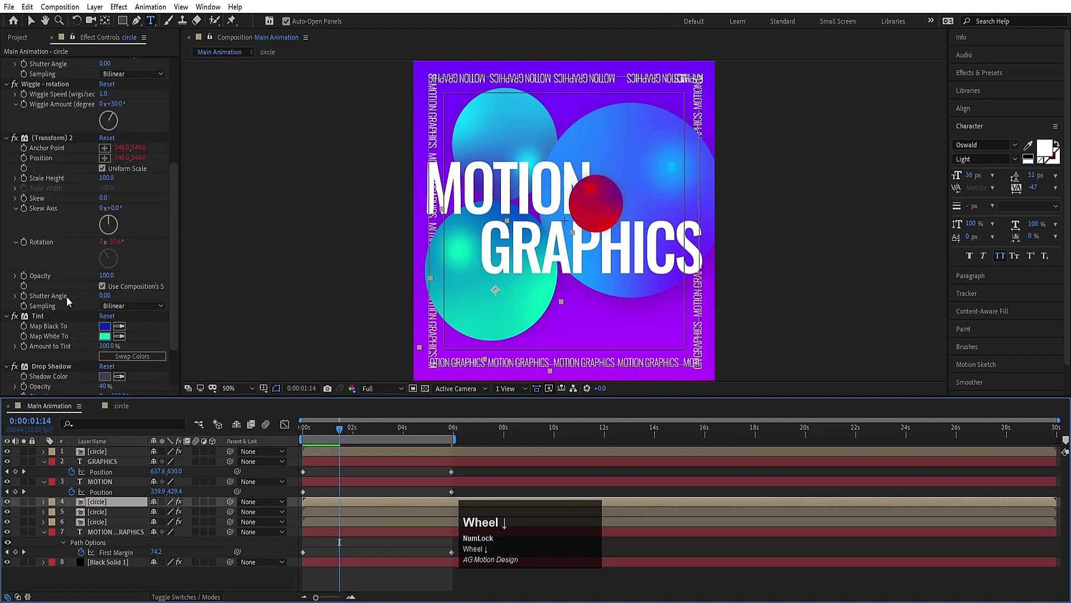
click(46, 318)
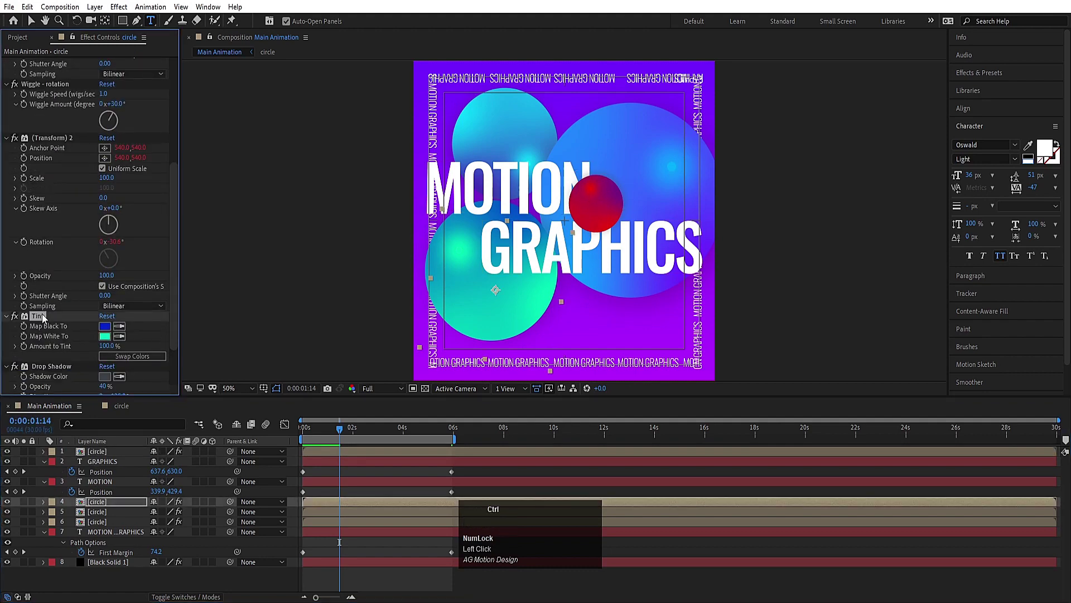
key(ctrl+c)
Select the small red sphere's Tint effect so it can be replaced
click(106, 450)
scroll(down, 3)
click(33, 252)
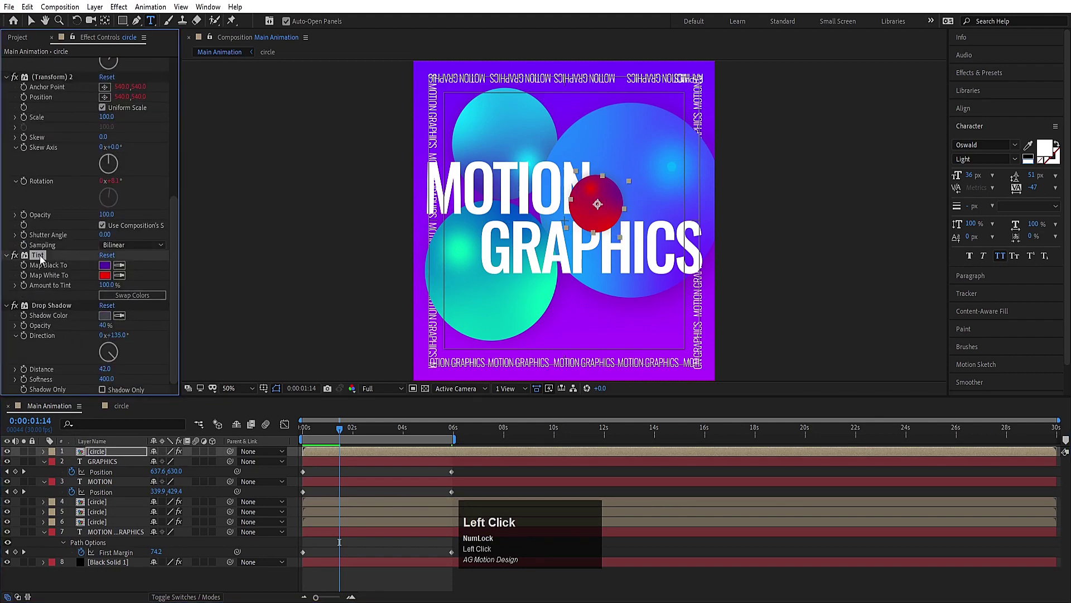
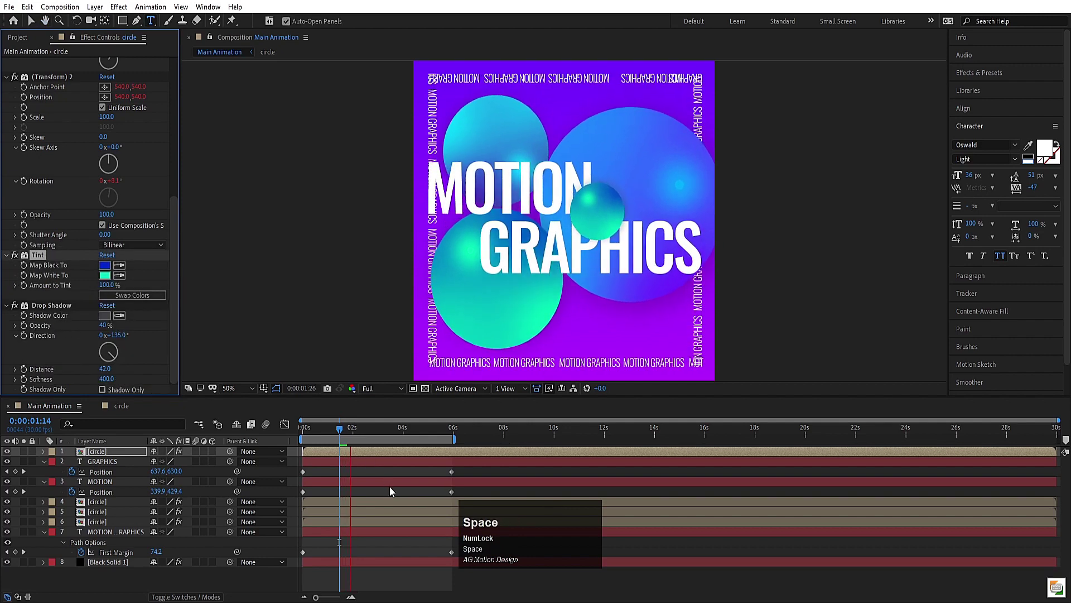
Preview the recoloured sphere and move the playhead back near the start
key(space)
click(378, 473)
key(space)
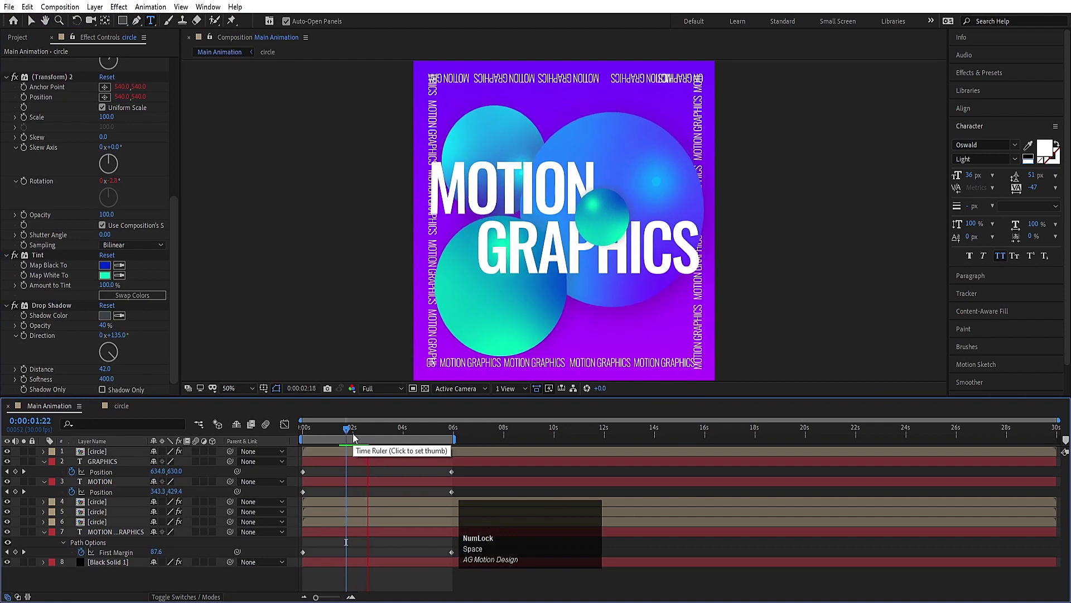
key(space)
drag(354, 431, 92, 481)
Duplicate the MOTION and GRAPHICS text layers with Ctrl+D
click(98, 464)
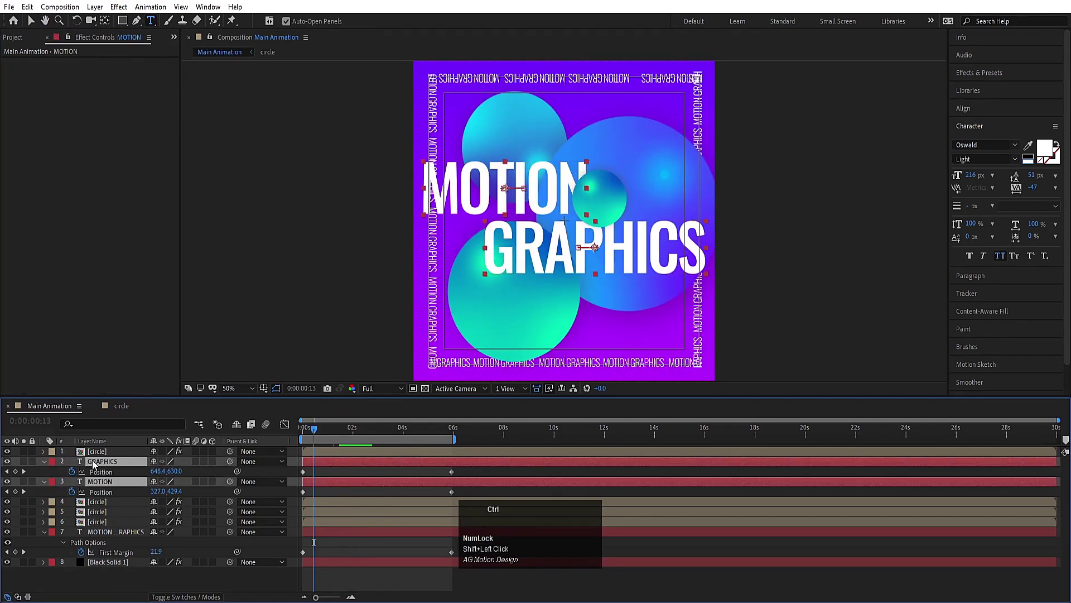
key(ctrl+d)
drag(107, 496, 317, 492)
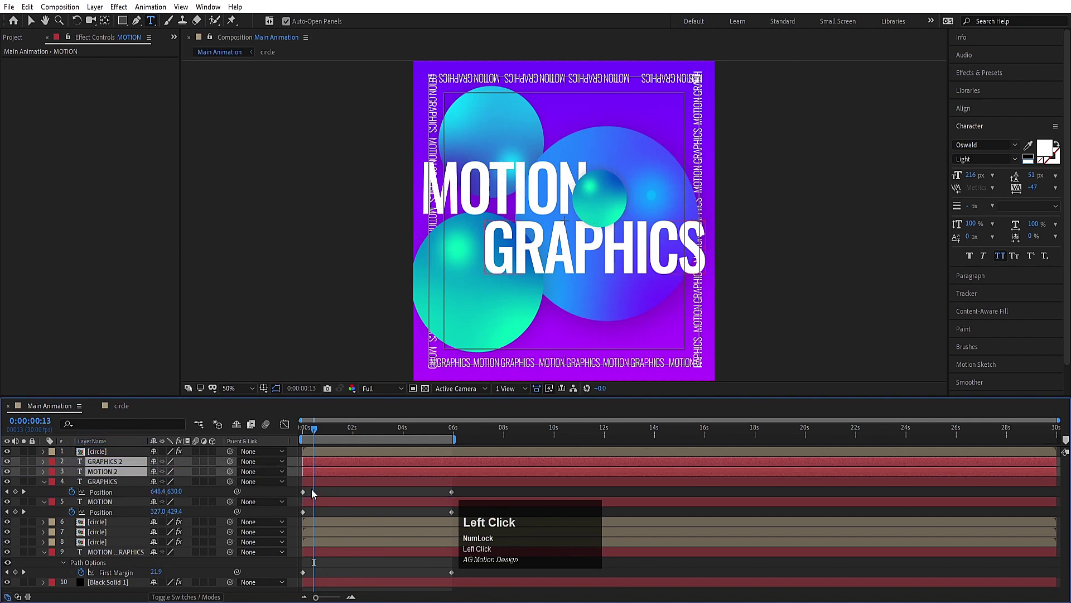
Add a null object to parent the outlined MOTION 2 and GRAPHICS 2 background text, then preview
right_click(293, 455)
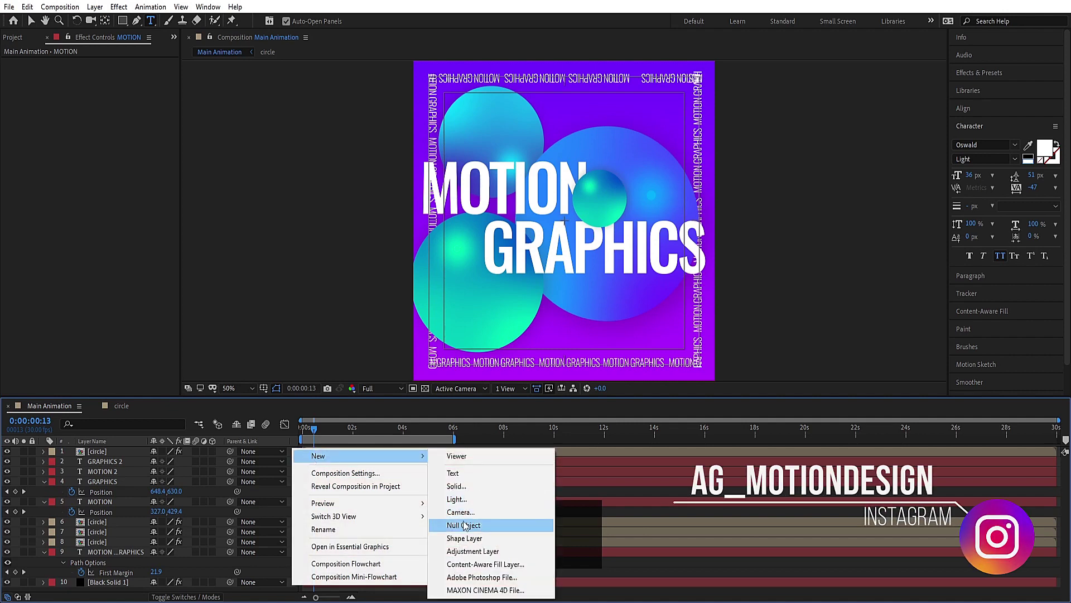
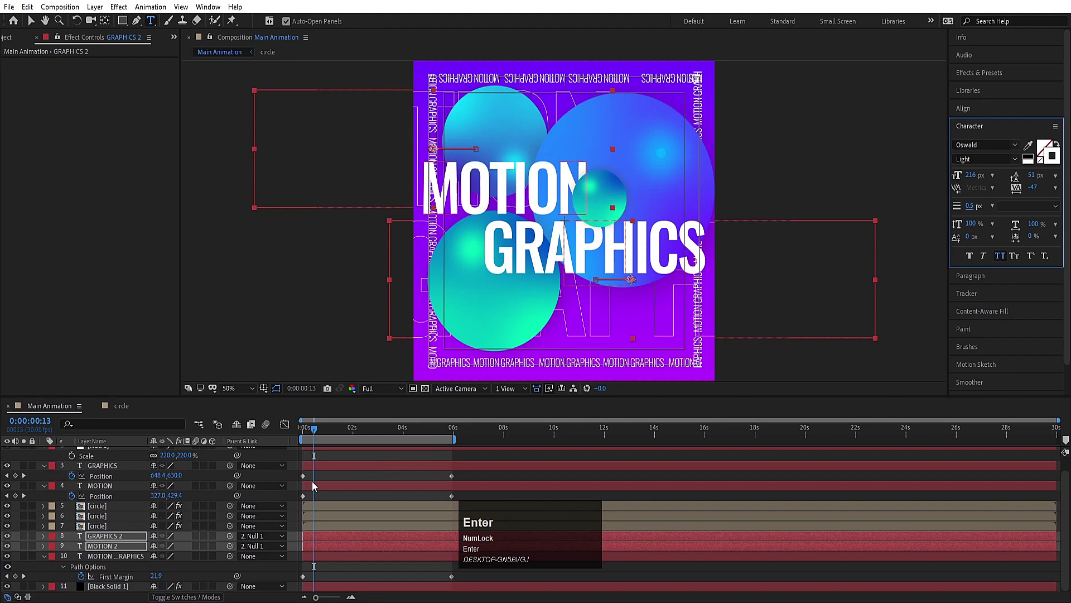
click(337, 478)
key(space)
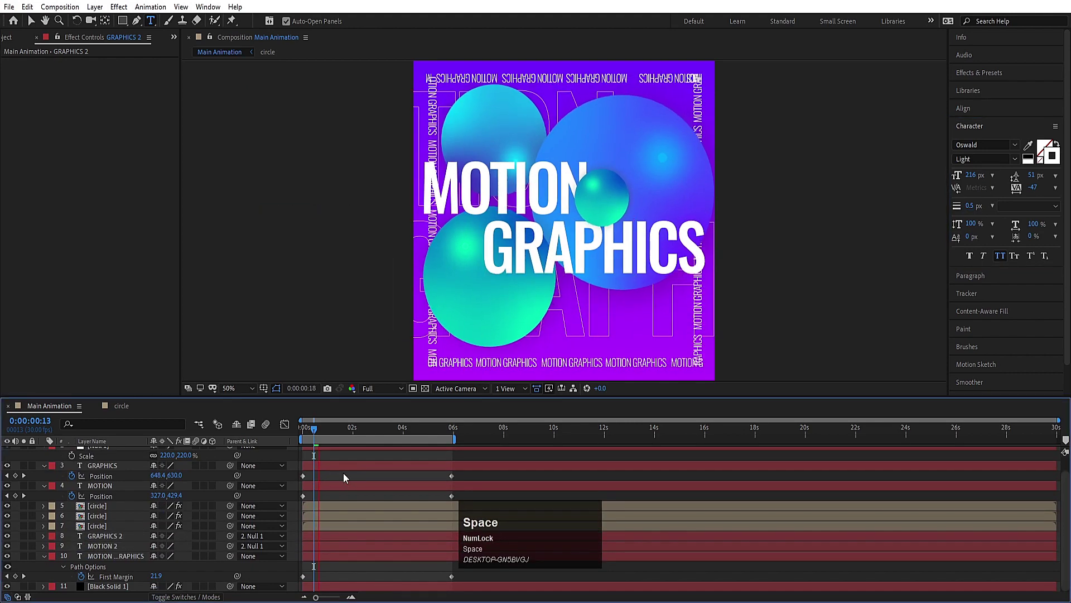
key(space)
Return to the start of the timeline and play back the finished poster animation
click(323, 430)
key(space)
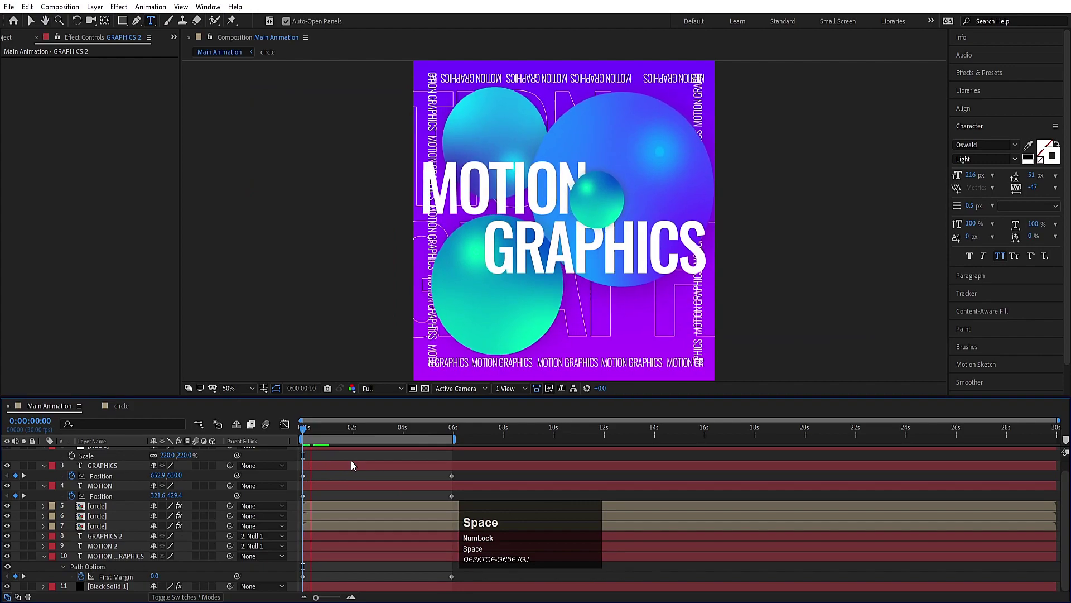
key(space)
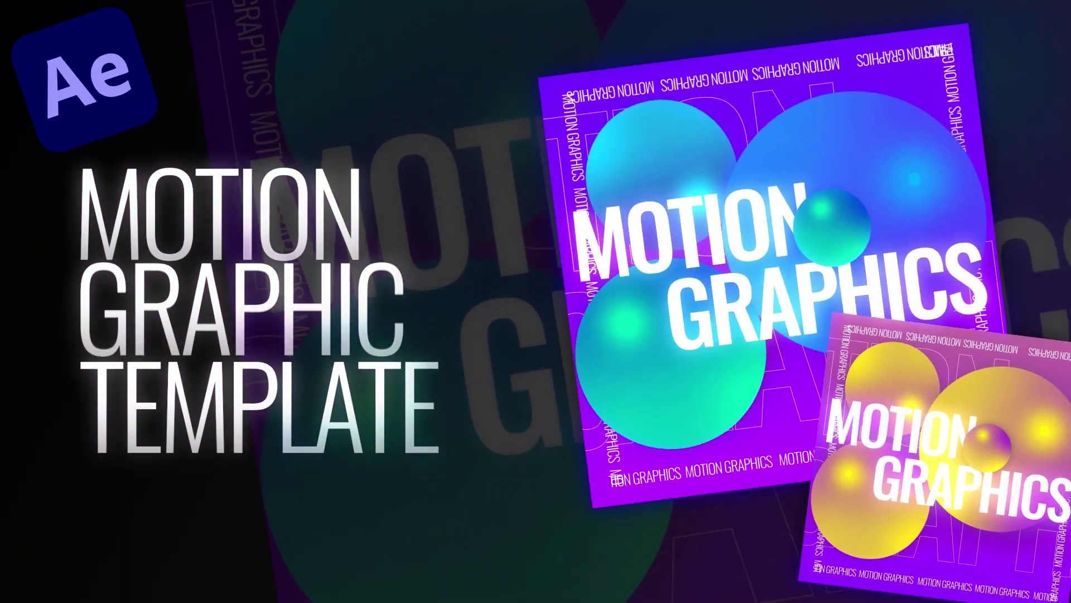